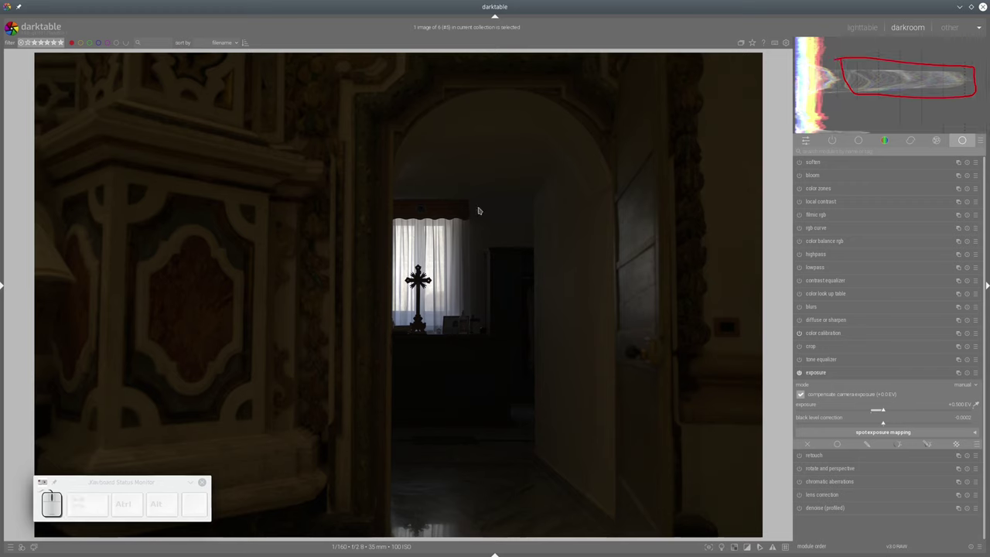
# Toggle the darkroom panel layout to fit the whole interior photo in the editing view
pyautogui.press('shift+F11')
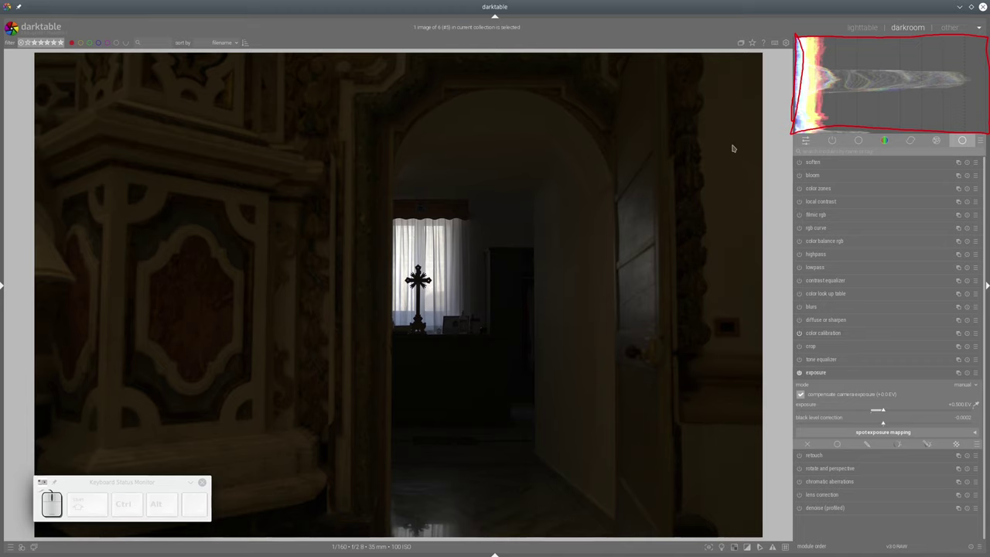
pyautogui.press('shift+F11')
# Scroll the module panel to reach the exposure slider
pyautogui.scroll(-3)
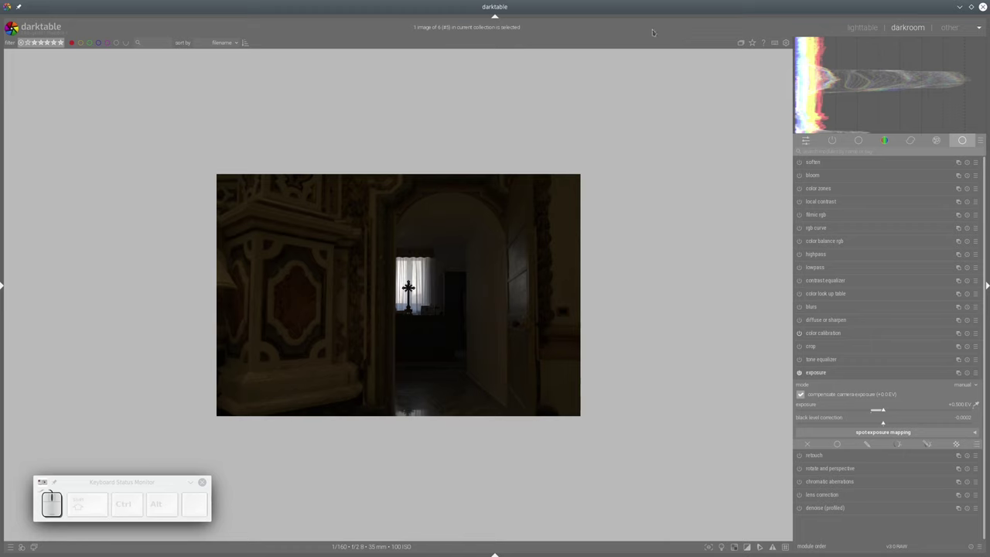
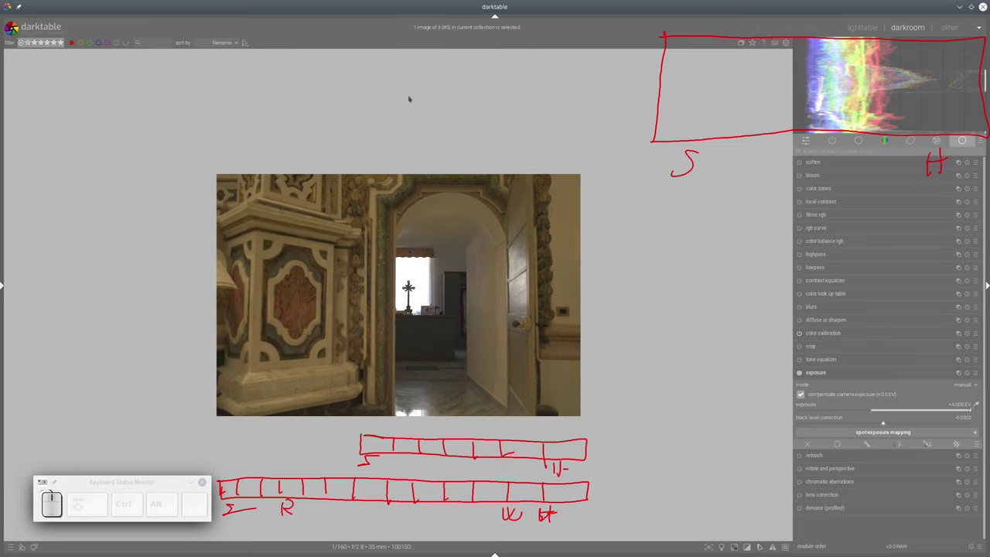
# Toggle the panel layout to reveal the filmic rgb module in the list
pyautogui.press('shift+F11')
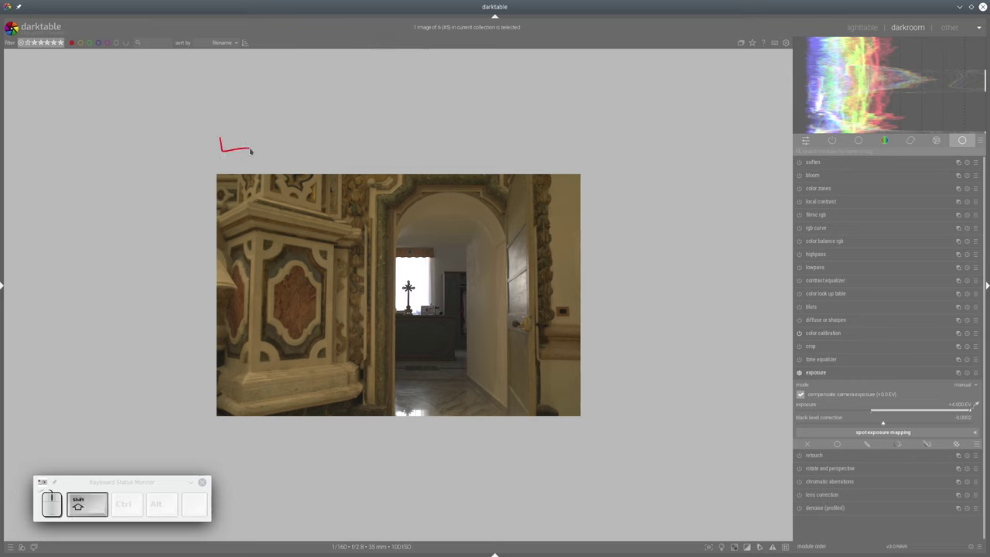
pyautogui.press('shift+F11')
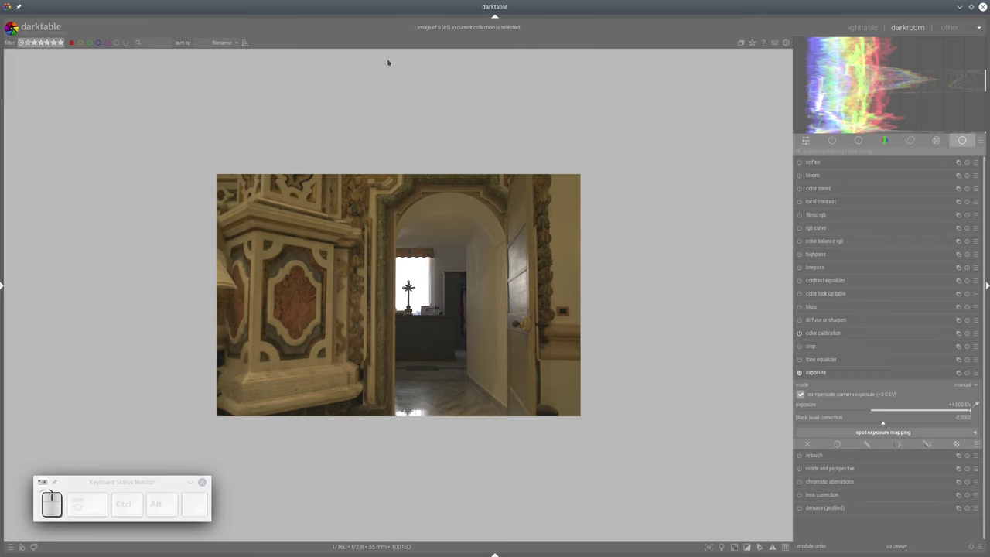
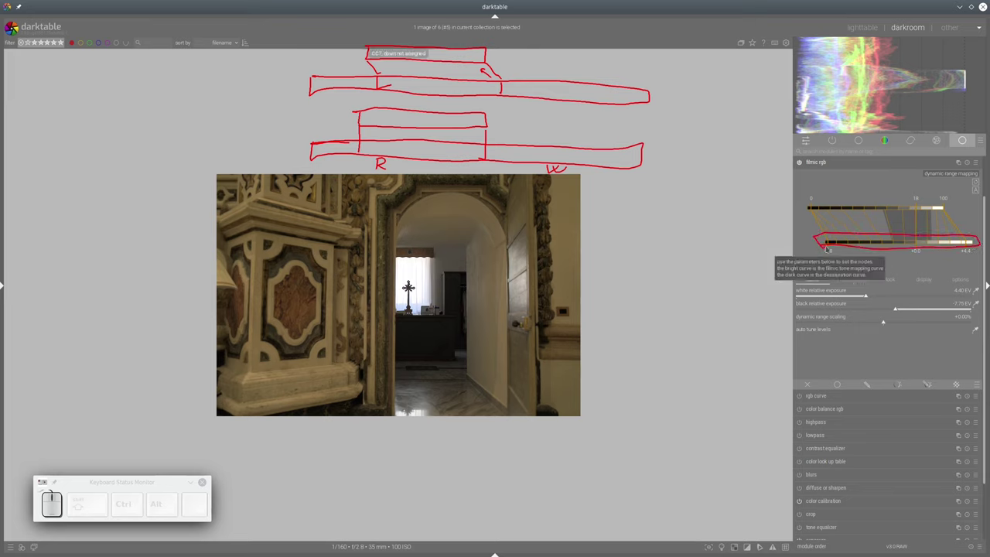
pyautogui.press('shift+F11')
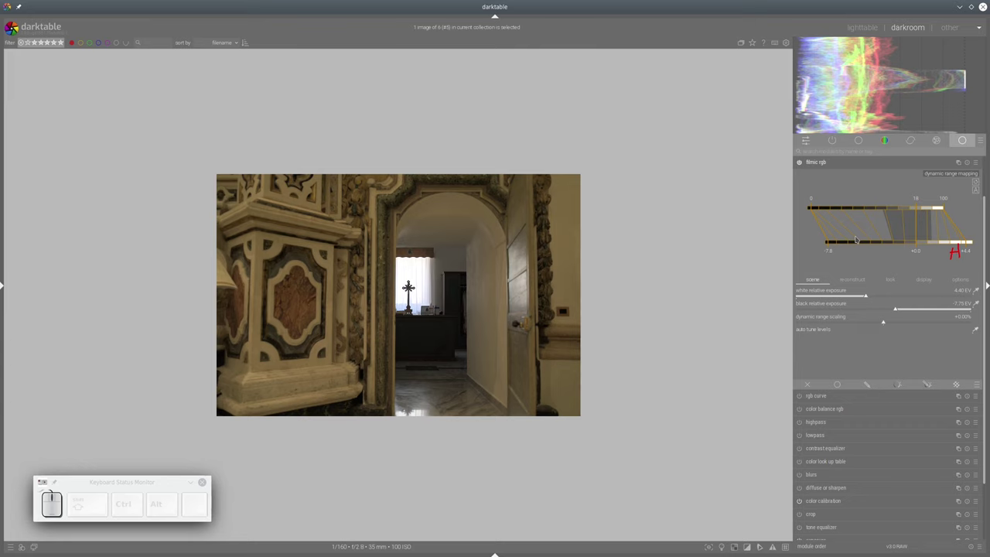
pyautogui.press('shift+F11')
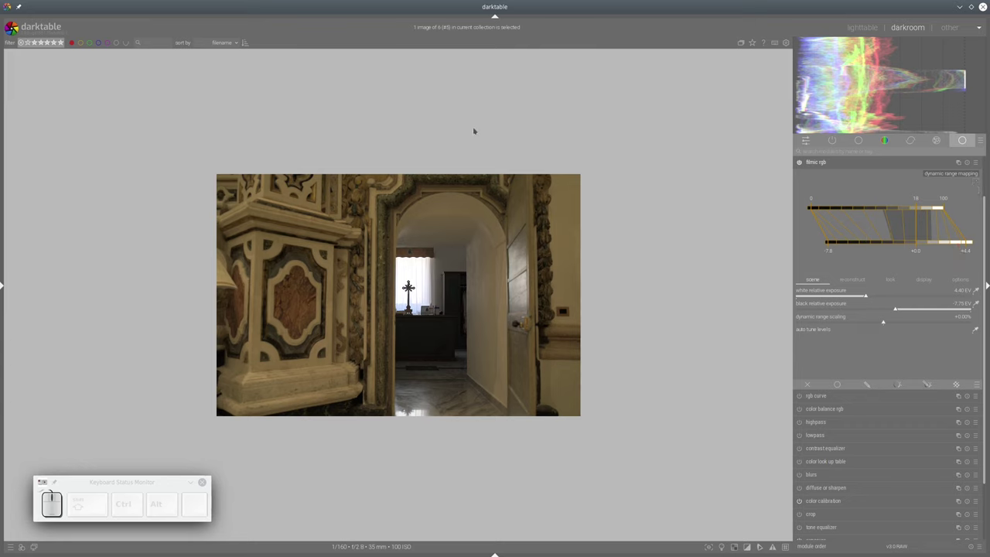
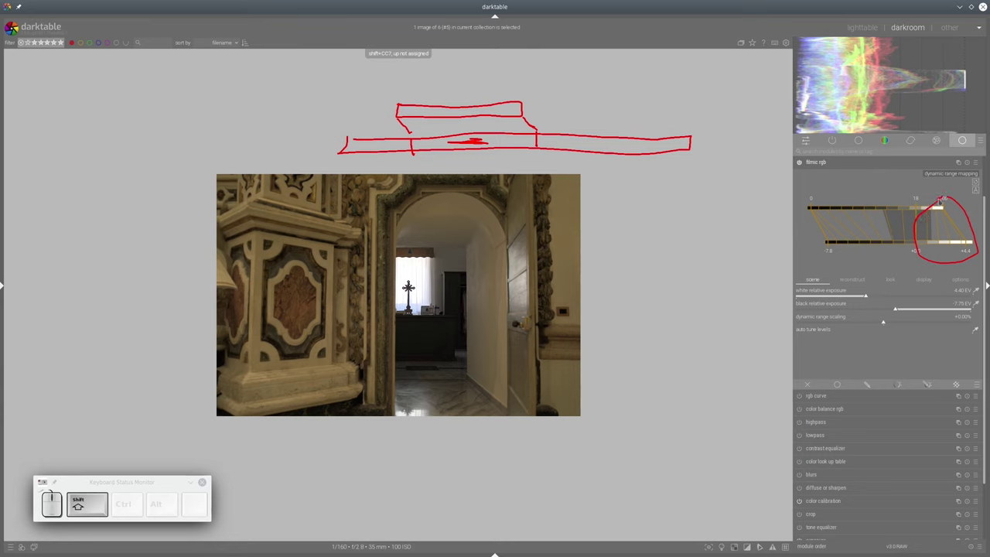
pyautogui.press('shift+F11')
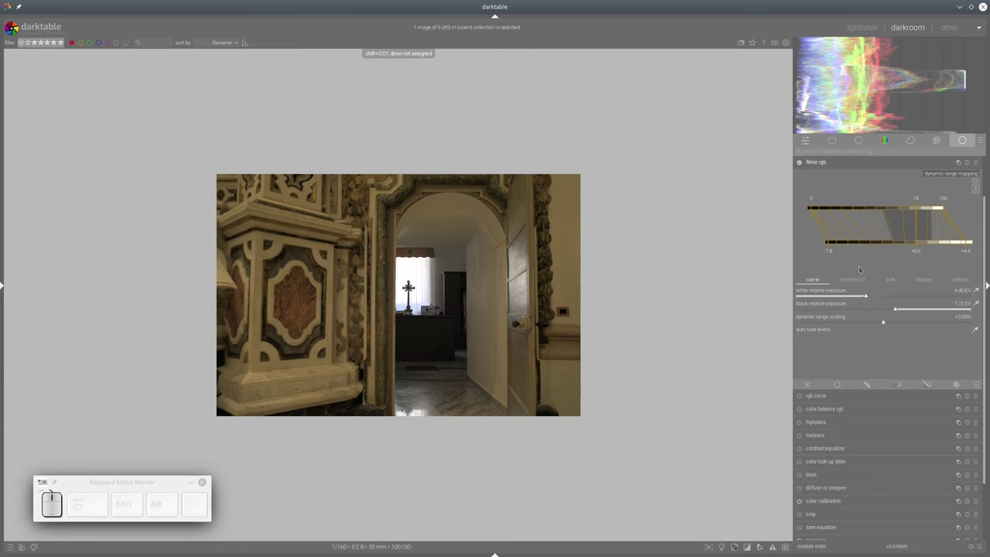
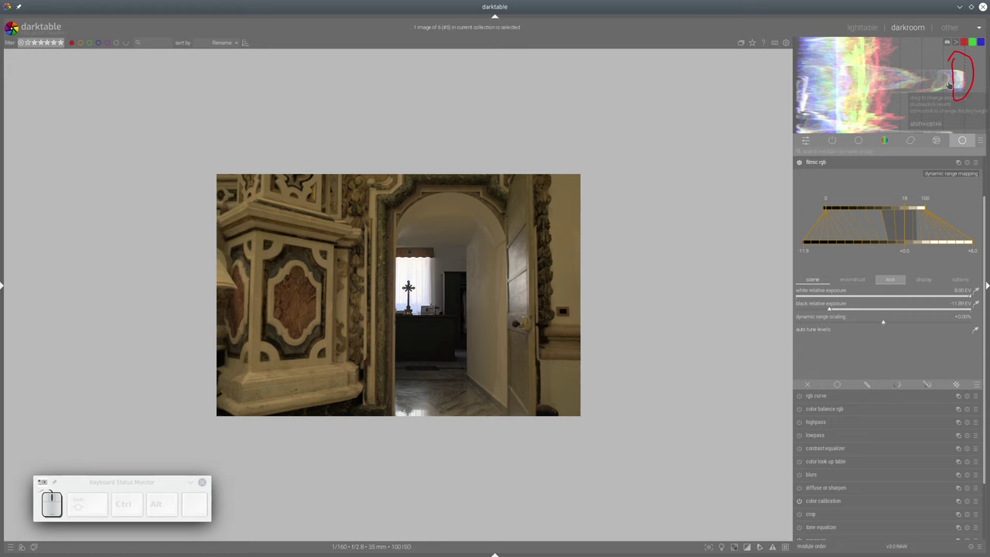
# Toggle the panel layout to show filmic rgb's look controls
pyautogui.press('shift+F11')
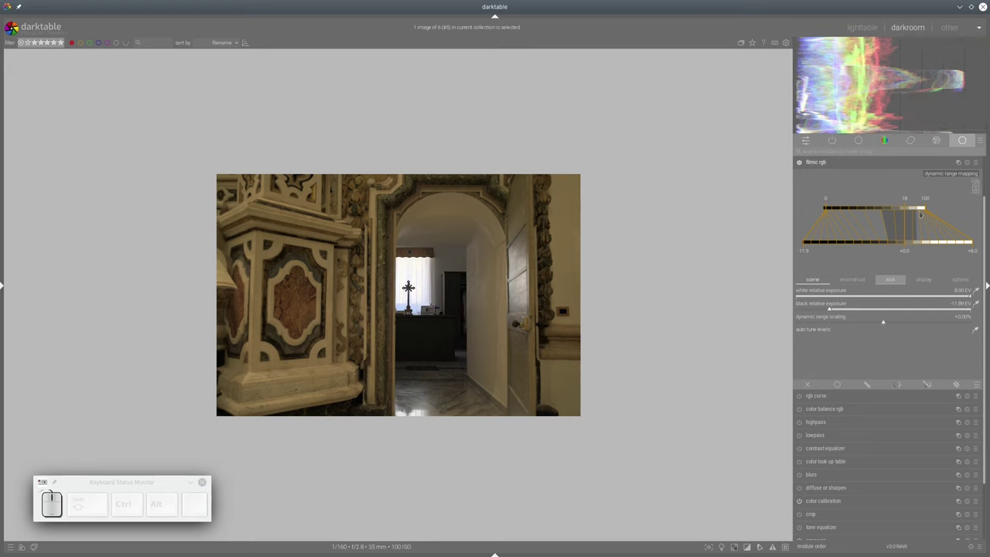
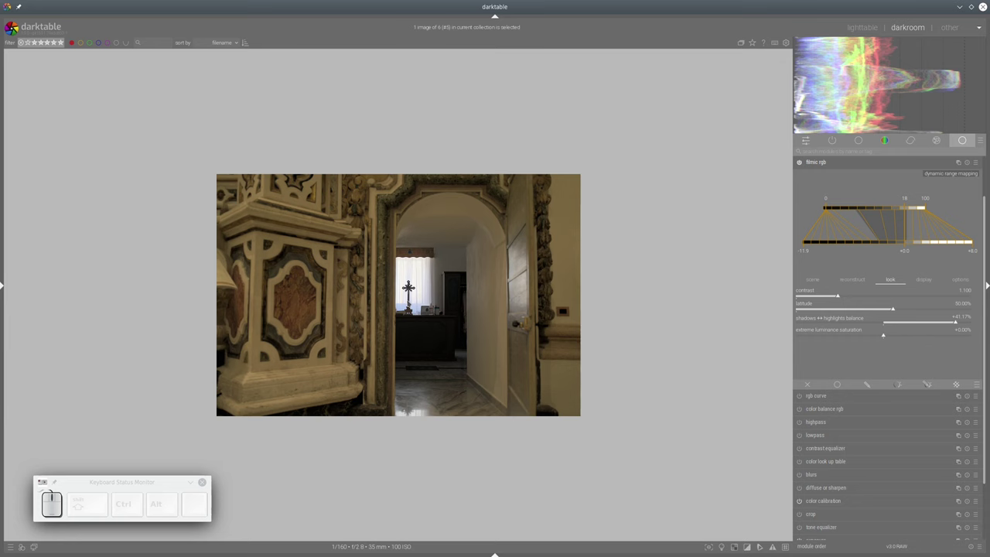
pyautogui.scroll(3)
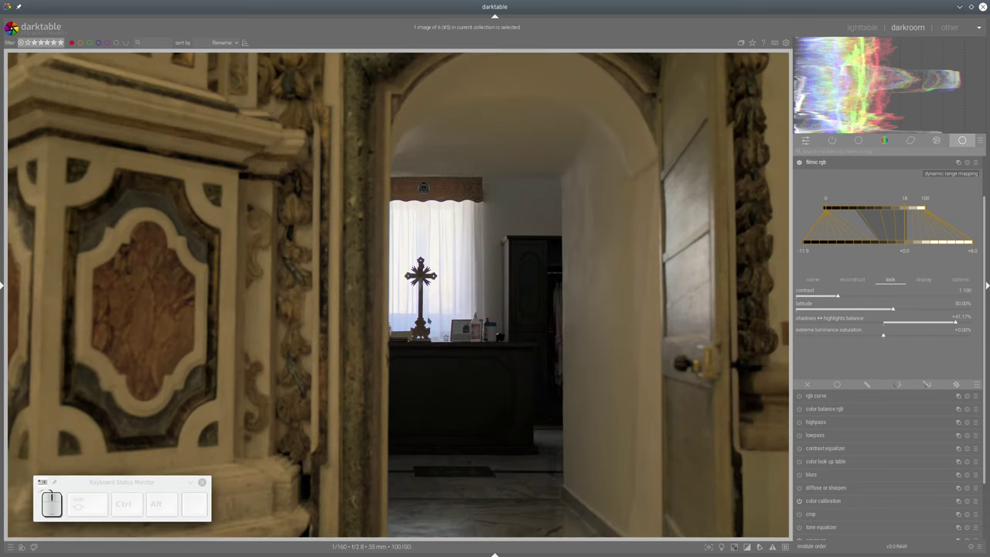
pyautogui.scroll(-3)
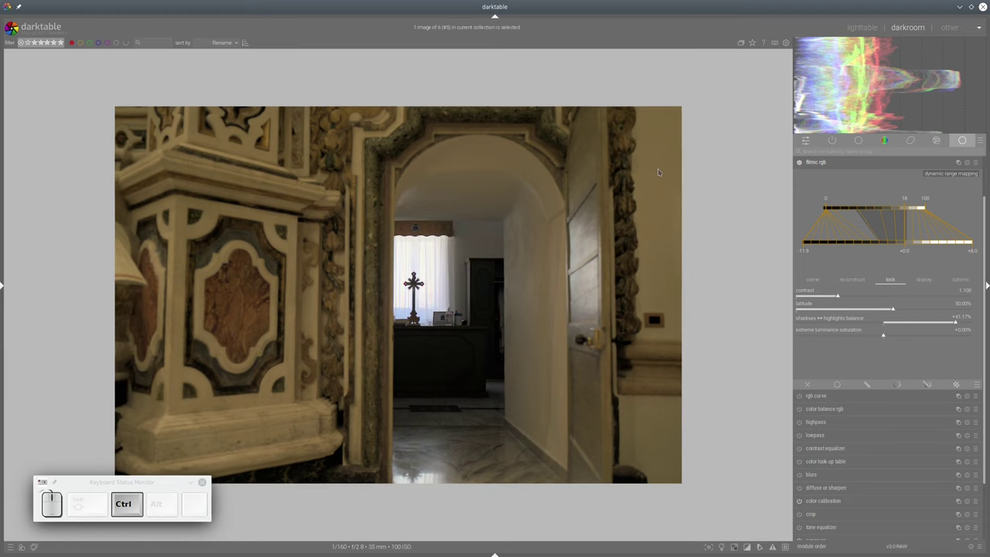
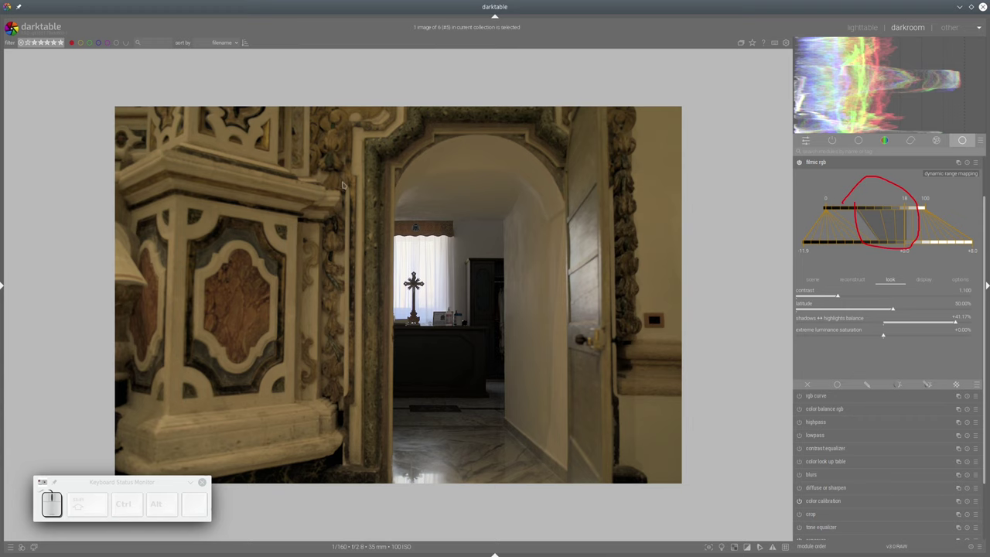
pyautogui.press('shift+F11')
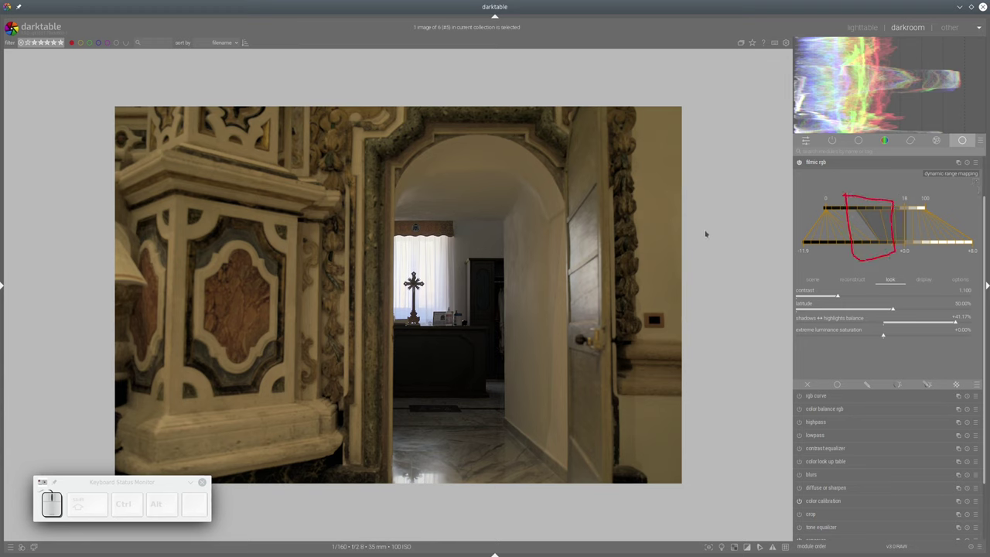
# Toggle the panel layout to show filmic rgb's scene controls
pyautogui.press('shift+F11')
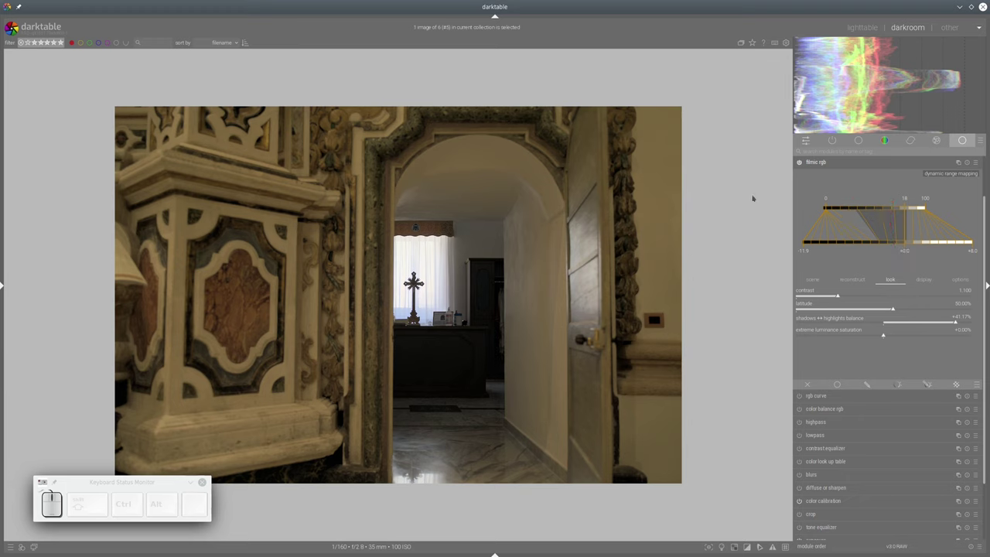
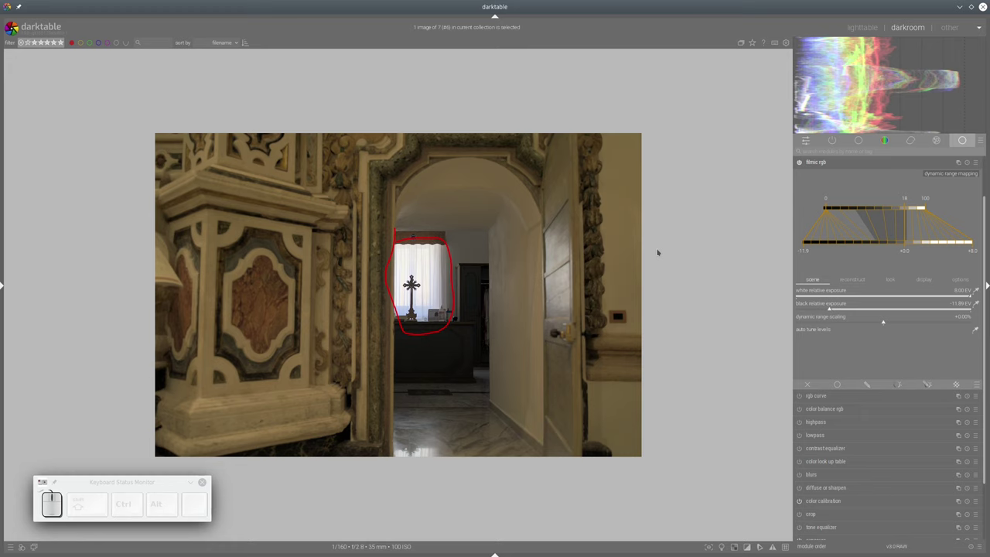
# Toggle the panel layout to reach the tone equalizer module
pyautogui.press('shift+F11')
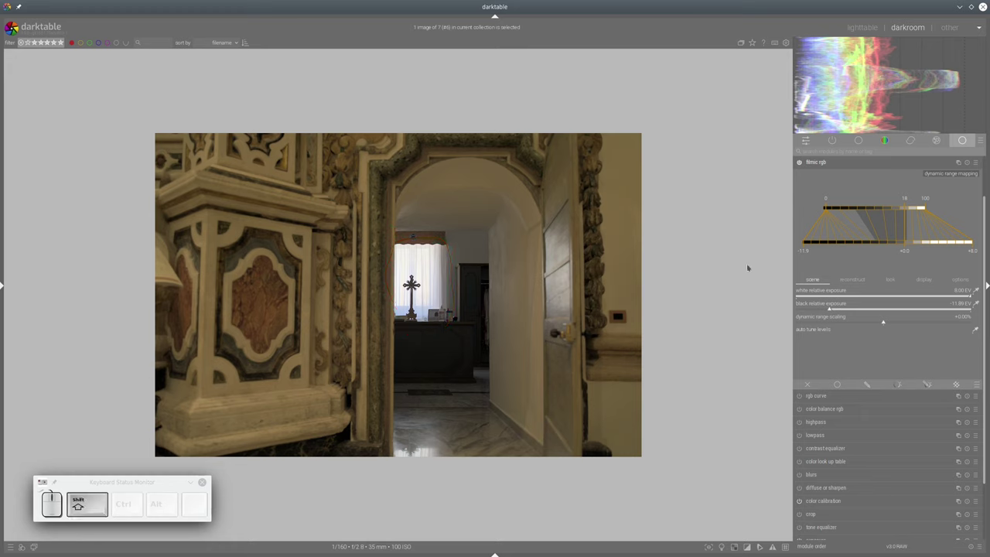
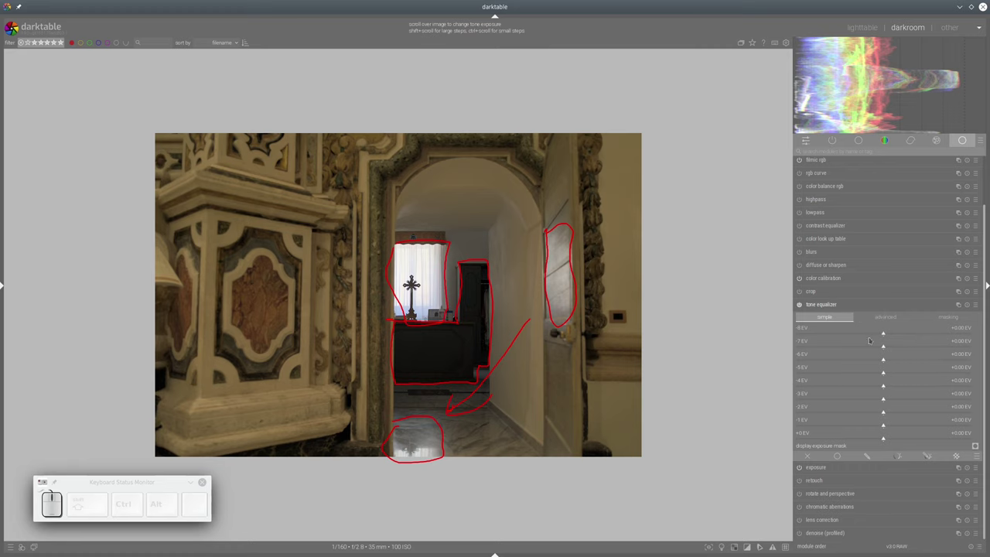
pyautogui.press('shift+F11')
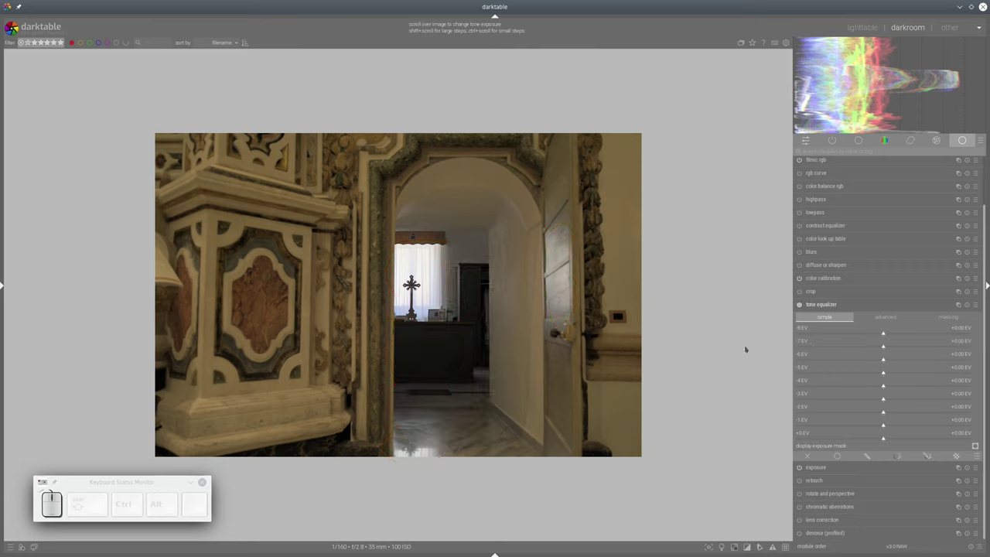
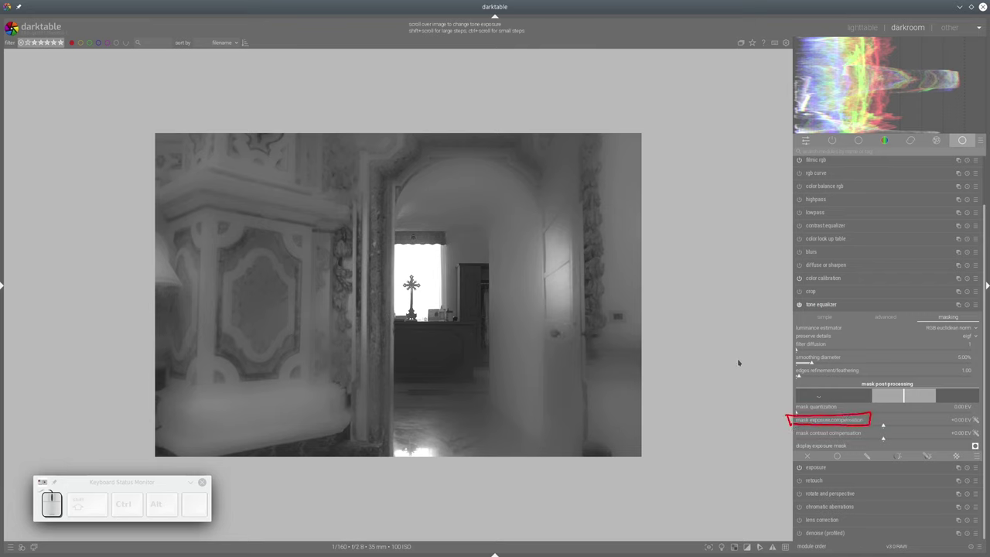
# Toggle the panel layout to show the tone equalizer's curve over the histogram
pyautogui.press('shift+F11')
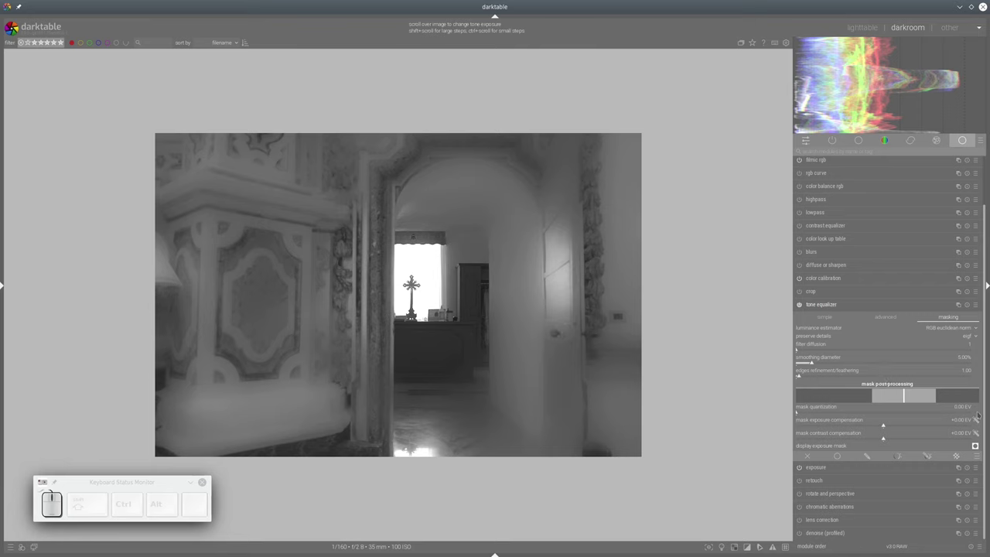
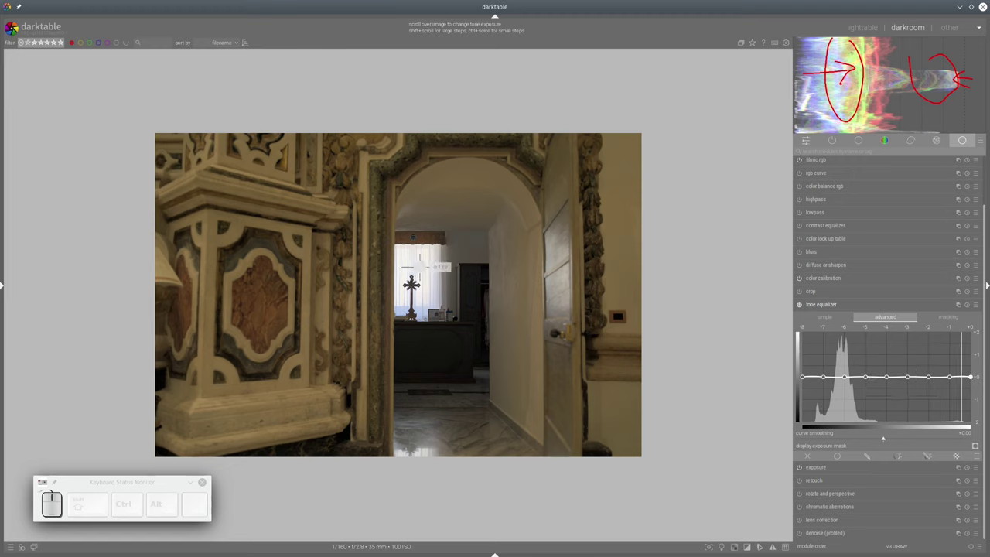
# Pull the brightest zones down near −2 EV and lift the deepest shadows about +1 EV
pyautogui.scroll(-3)
pyautogui.scroll(-3)
pyautogui.scroll(-3)
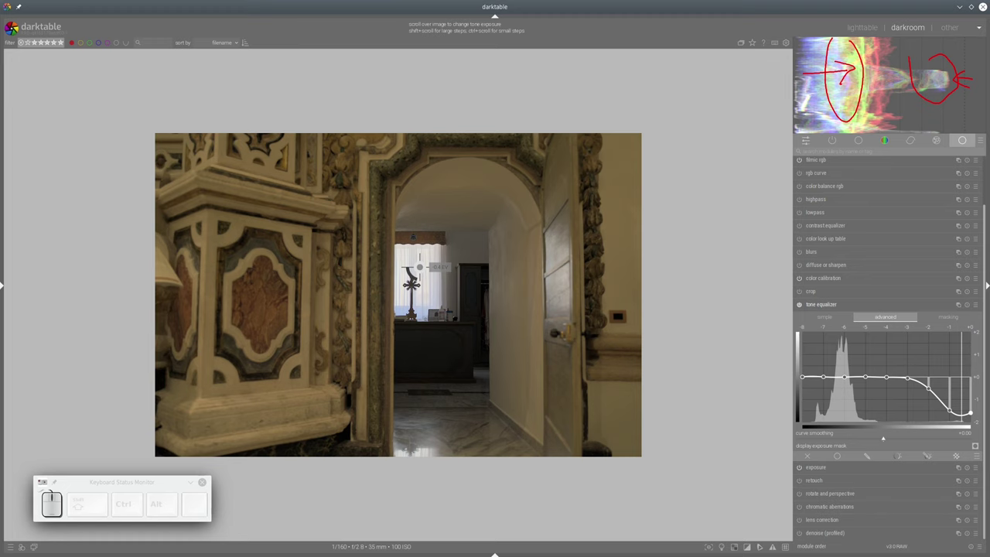
pyautogui.scroll(3)
pyautogui.scroll(3)
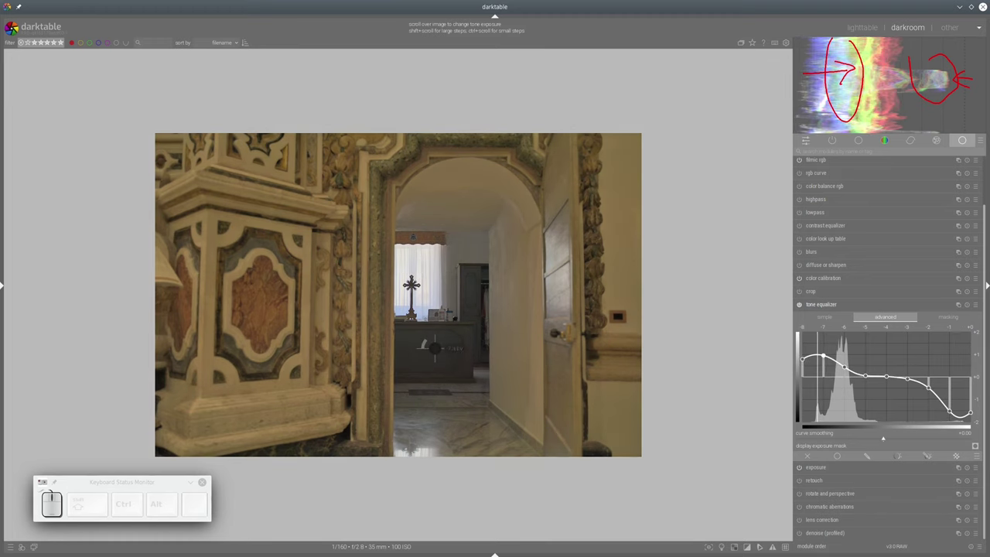
pyautogui.scroll(-3)
pyautogui.scroll(3)
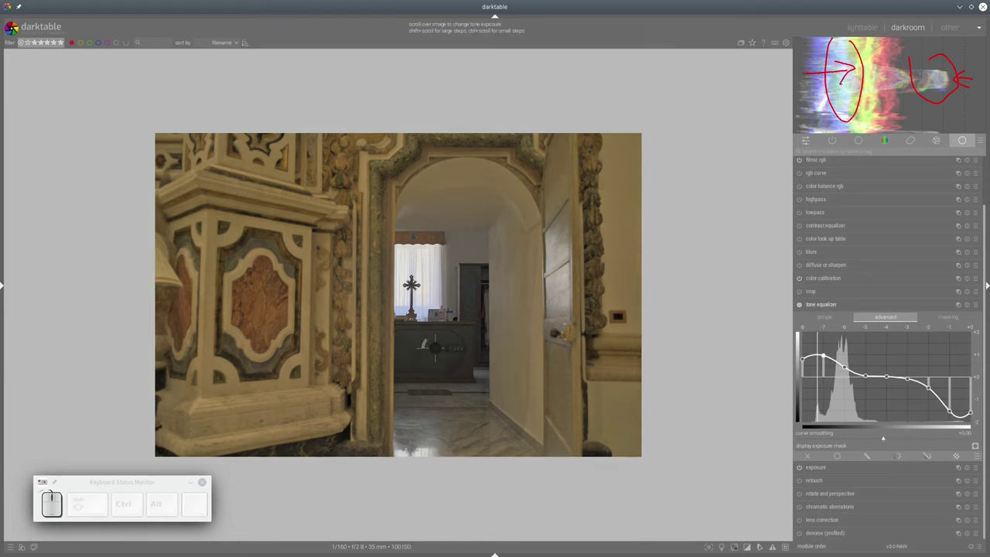
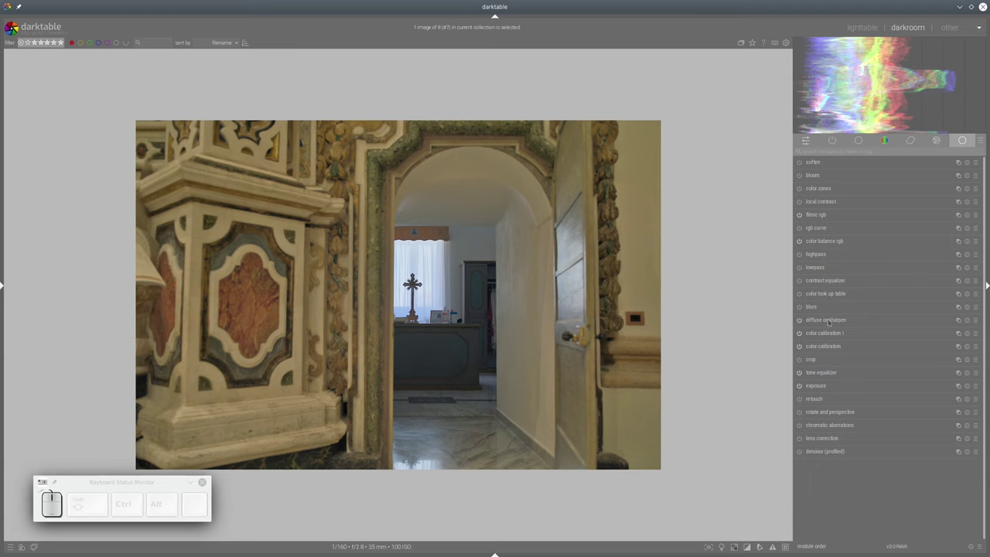
# Zoom in to 100% on the desk area beyond the doorway
pyautogui.scroll(3)
pyautogui.scroll(3)
pyautogui.scroll(3)
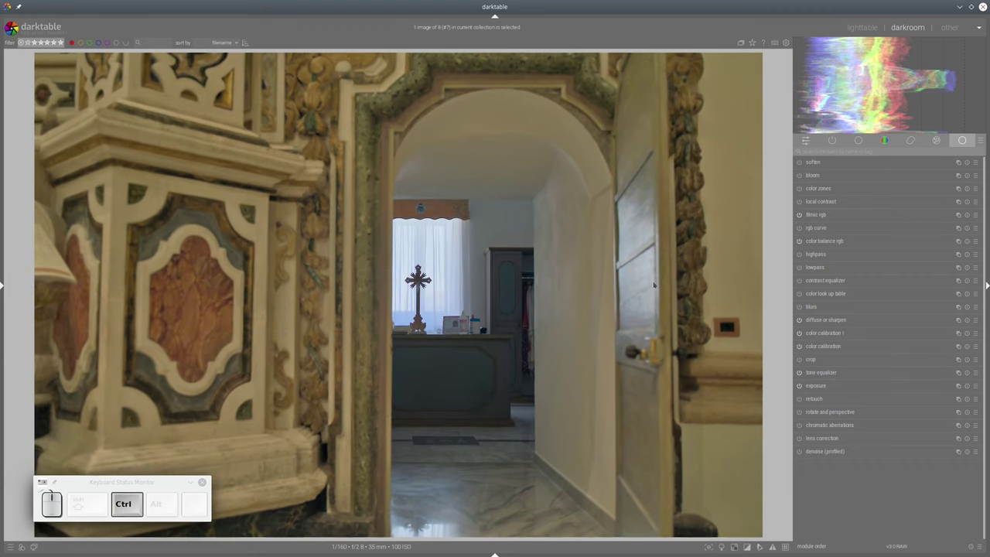
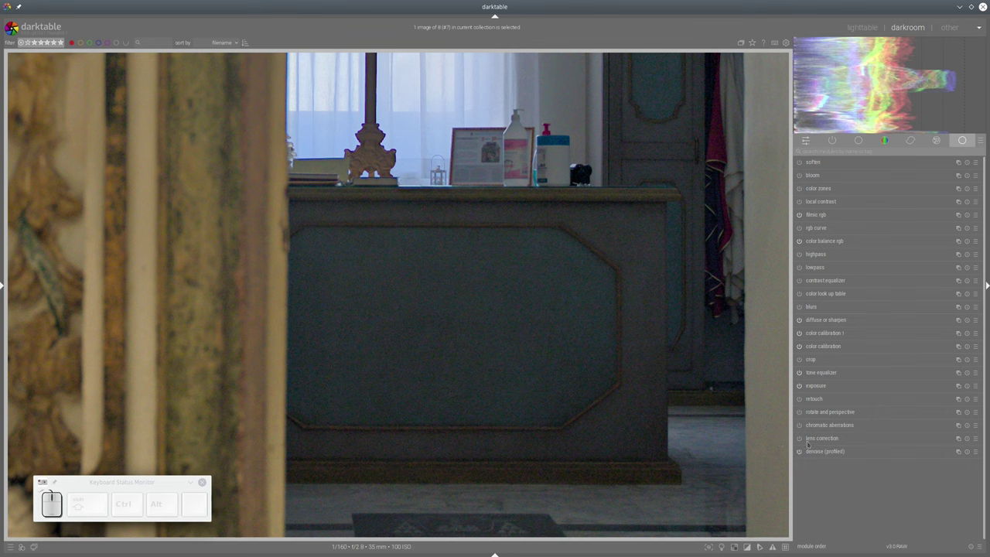
# Lower the preserve shadows amount in denoise (profiled)
pyautogui.click(986, 387)
pyautogui.moveTo(986, 387); pyautogui.dragTo(986, 387)
pyautogui.click(986, 388)
pyautogui.middleClick(986, 387)
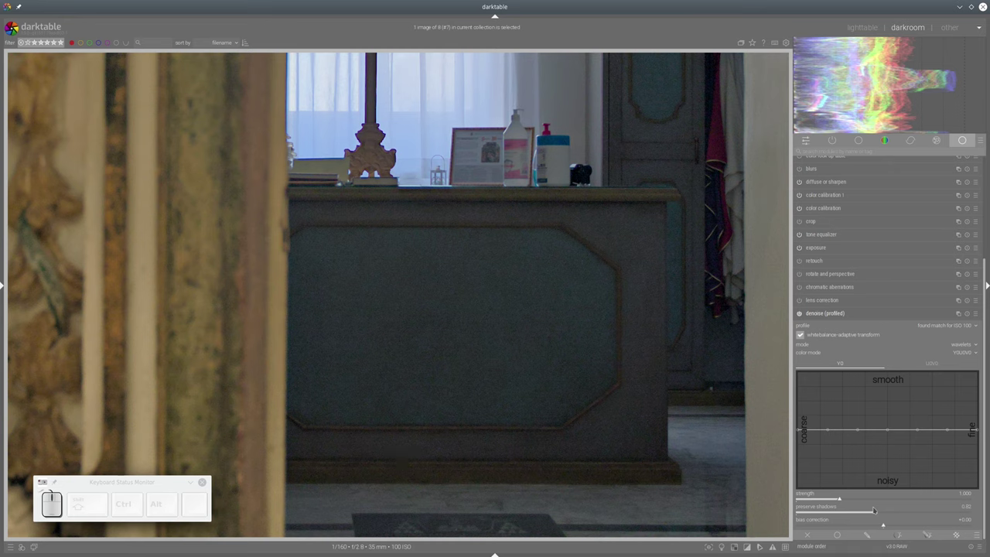
# Raise denoise strength to about 1.3 and fit the whole photo in view again
pyautogui.click(985, 388)
pyautogui.click(986, 387)
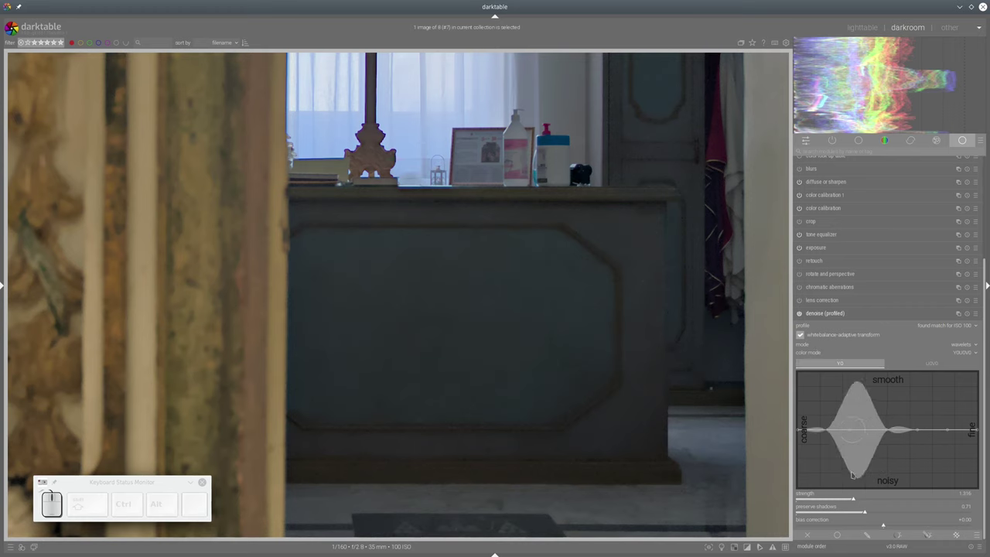
pyautogui.click(985, 387)
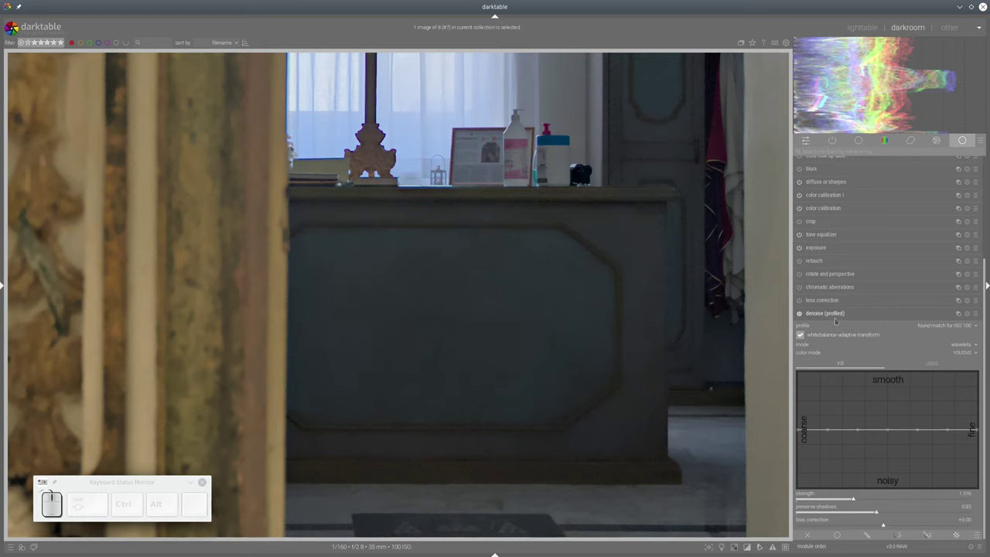
pyautogui.click(985, 387)
# Reveal the left panel with the editing history and snapshots modules
pyautogui.scroll(-3)
pyautogui.scroll(-3)
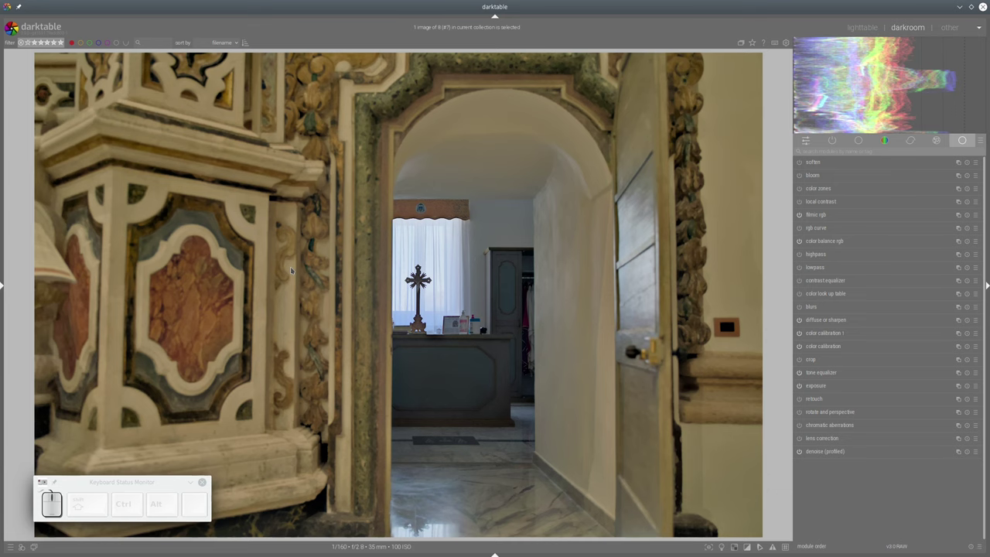
pyautogui.press('ctrl+shift+l')
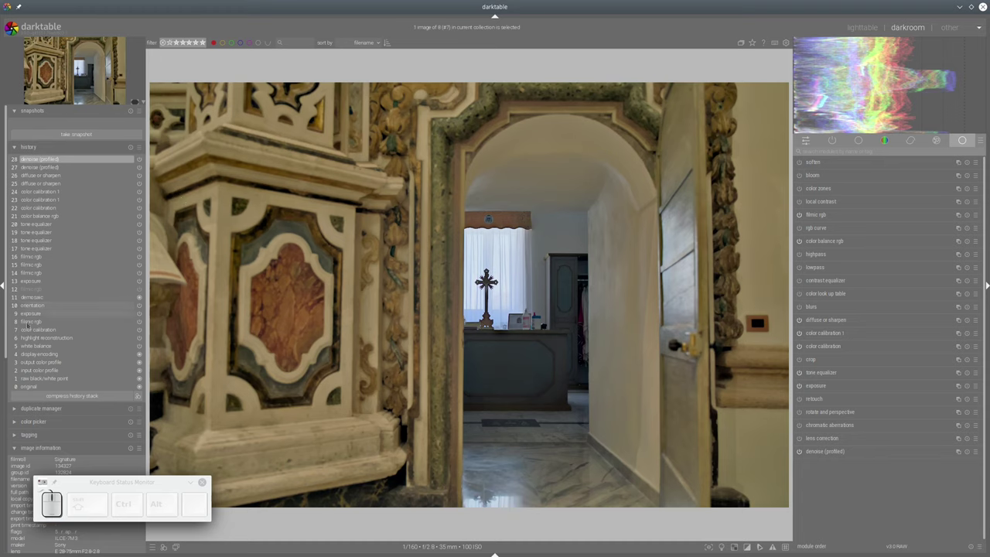
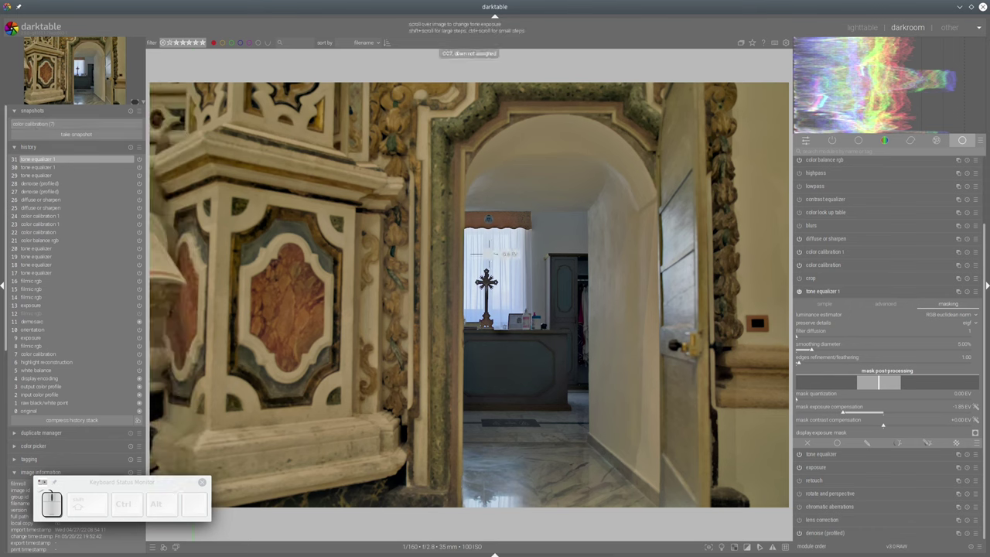
# Scroll over image regions with the new tone equalizer instance to lower and lift their tone exposure
pyautogui.scroll(-3)
pyautogui.scroll(-3)
pyautogui.scroll(-3)
pyautogui.scroll(-3)
pyautogui.scroll(-3)
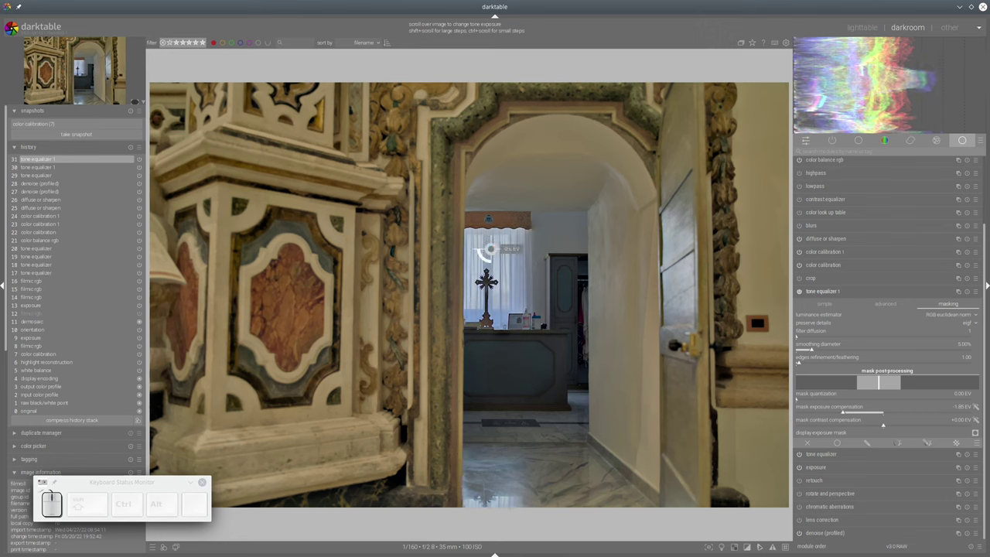
pyautogui.scroll(3)
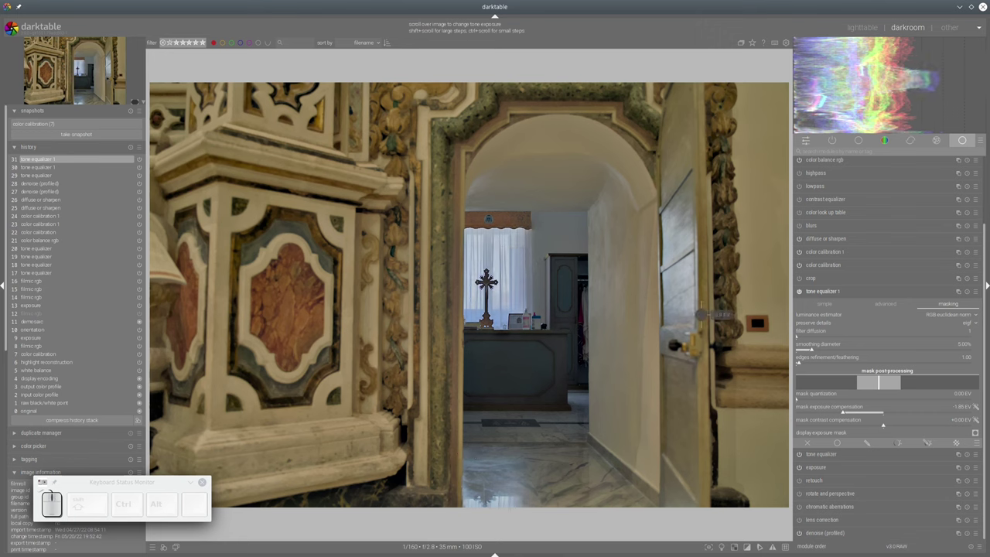
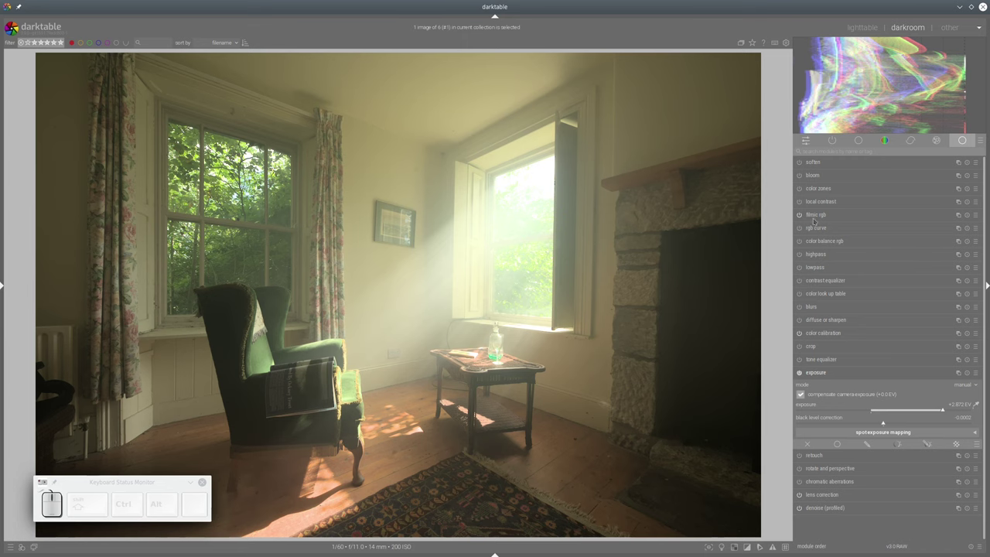
# Adjust filmic rgb's white and black relative exposures to recover highlights
pyautogui.click(127, 413)
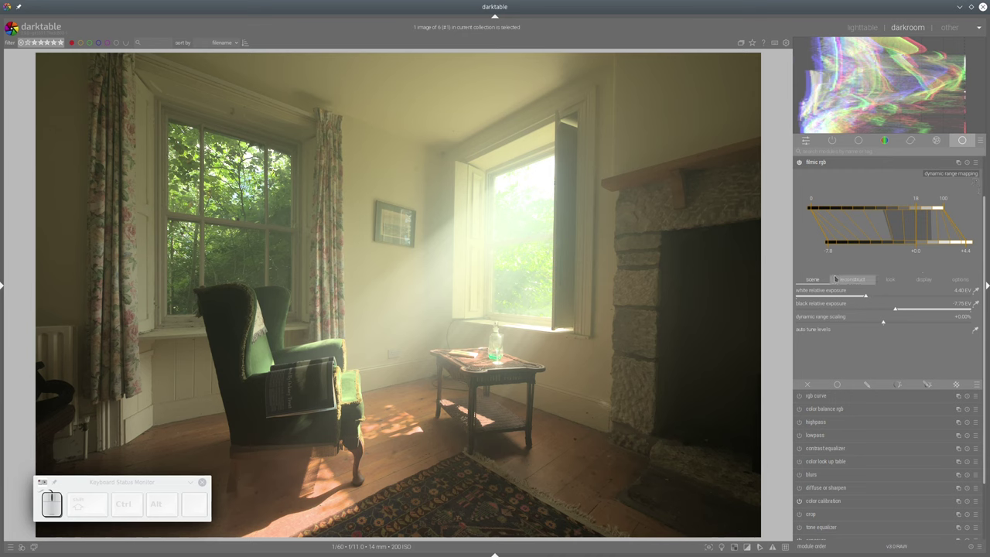
pyautogui.moveTo(127, 412); pyautogui.dragTo(127, 412)
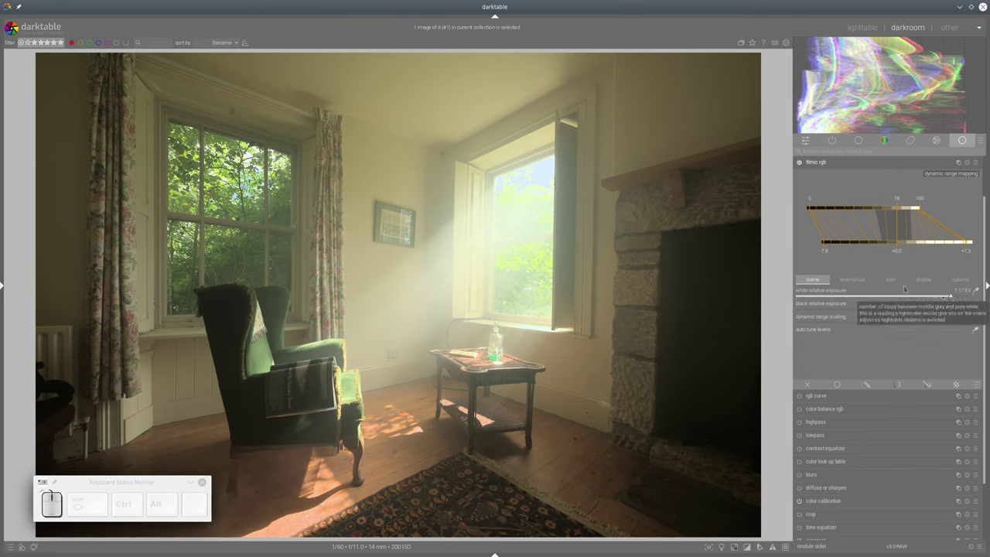
pyautogui.moveTo(127, 412); pyautogui.dragTo(127, 412)
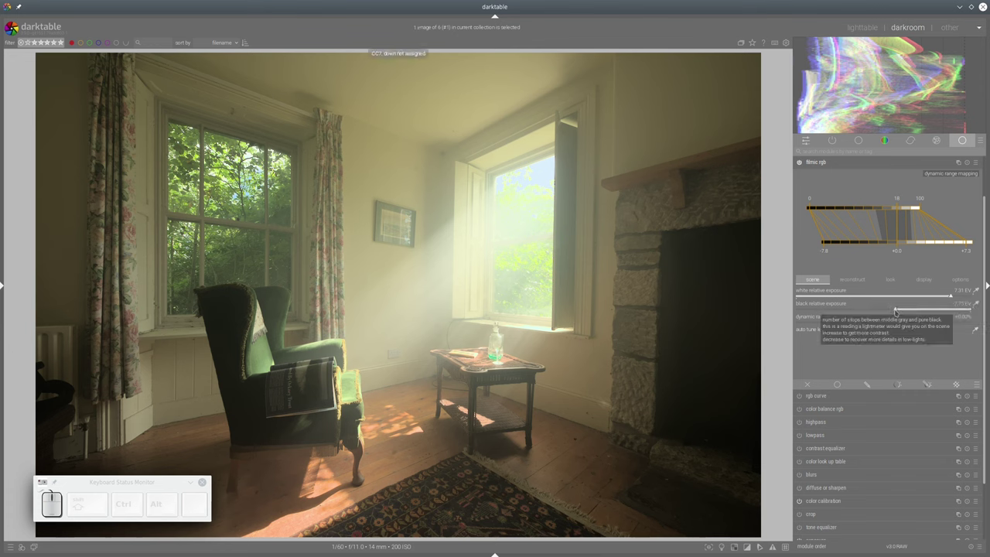
pyautogui.moveTo(127, 412); pyautogui.dragTo(126, 413)
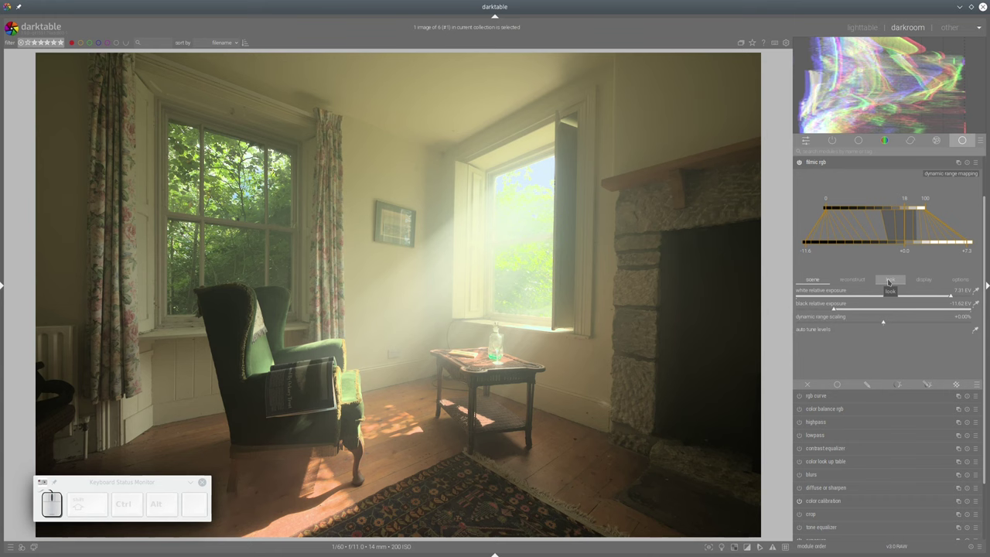
# Raise filmic rgb's shadows ↔ highlights balance to about +26% in the look settings
pyautogui.click(127, 413)
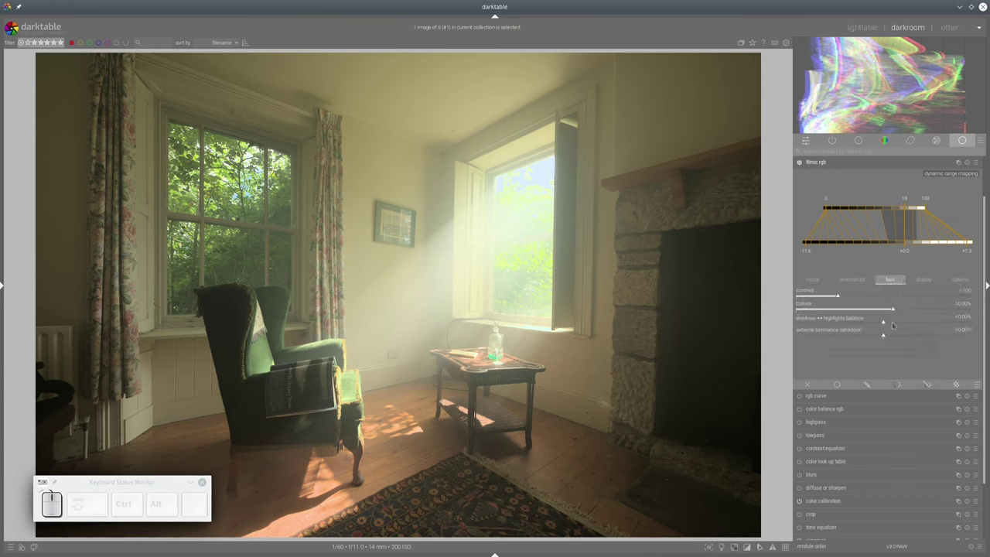
pyautogui.moveTo(127, 412); pyautogui.dragTo(127, 412)
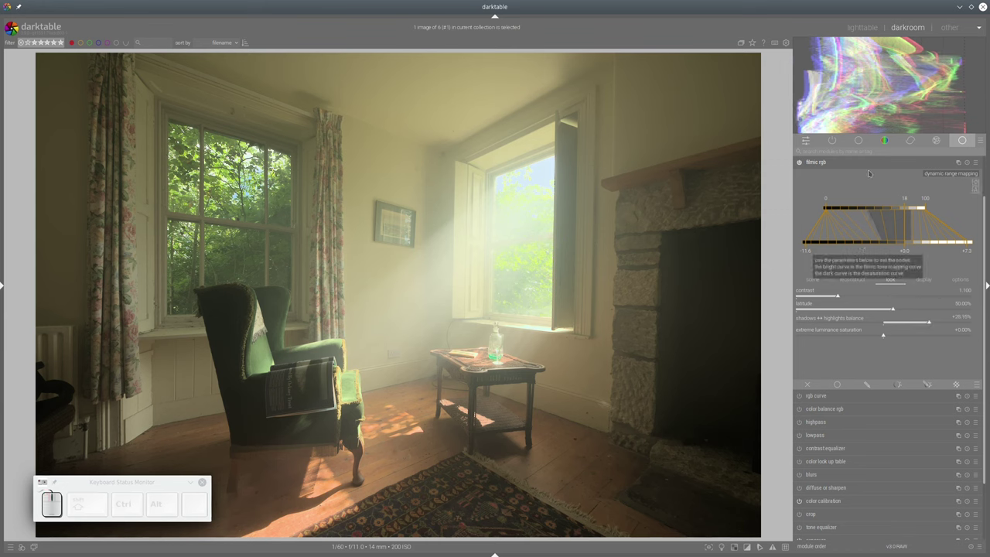
pyautogui.moveTo(127, 412); pyautogui.dragTo(127, 412)
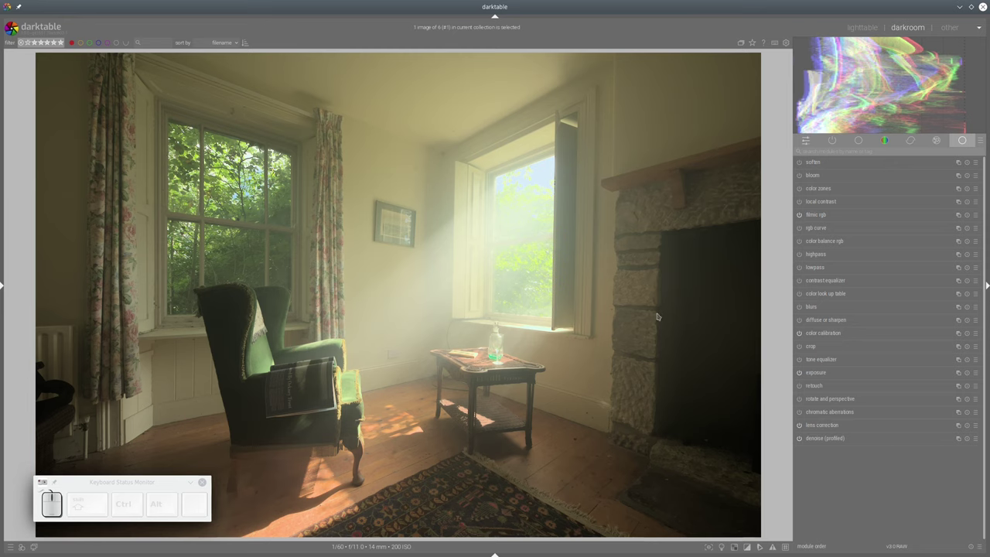
# Set color balance rgb saturation shadows +50%, midtones +27.6% and global vibrance +12.5%, then collapse it
pyautogui.click(127, 412)
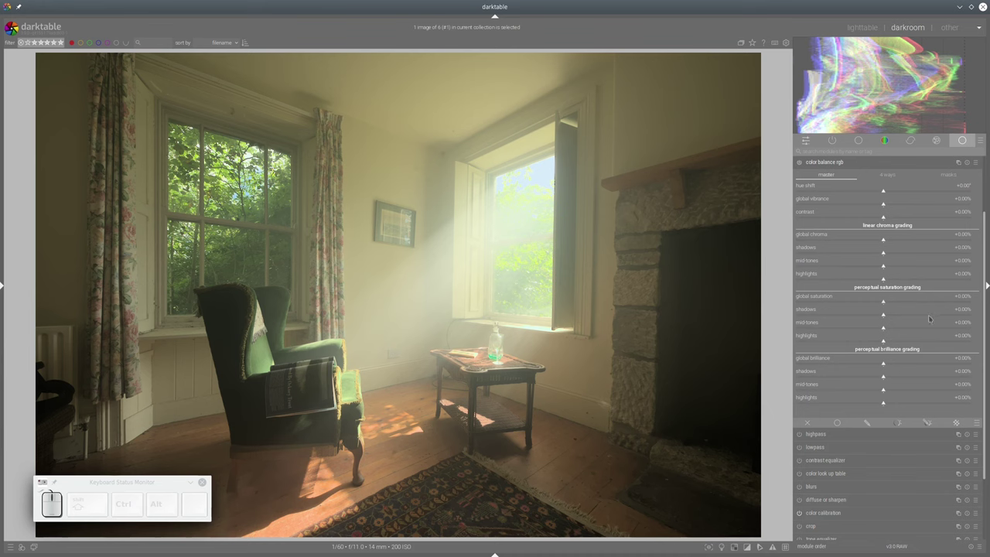
pyautogui.click(127, 412)
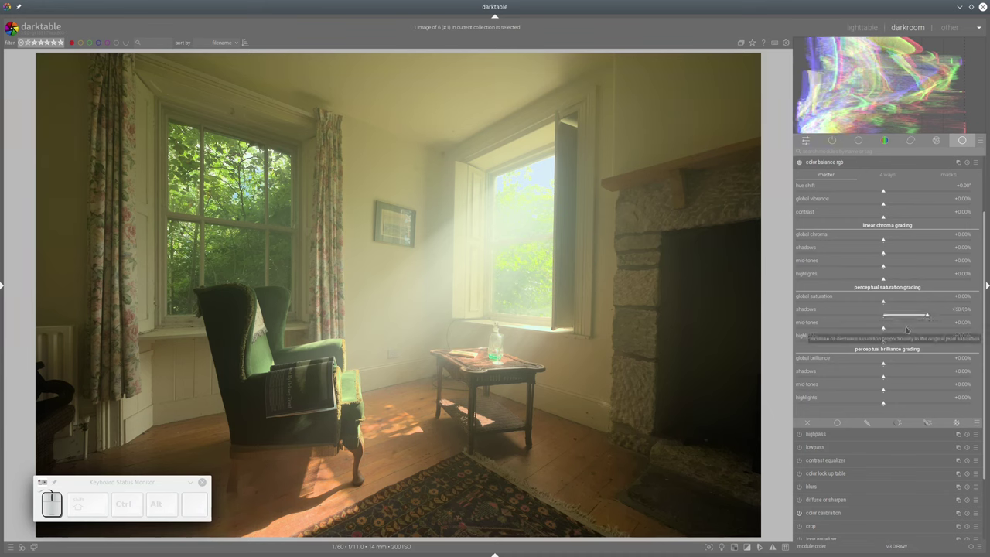
pyautogui.click(127, 412)
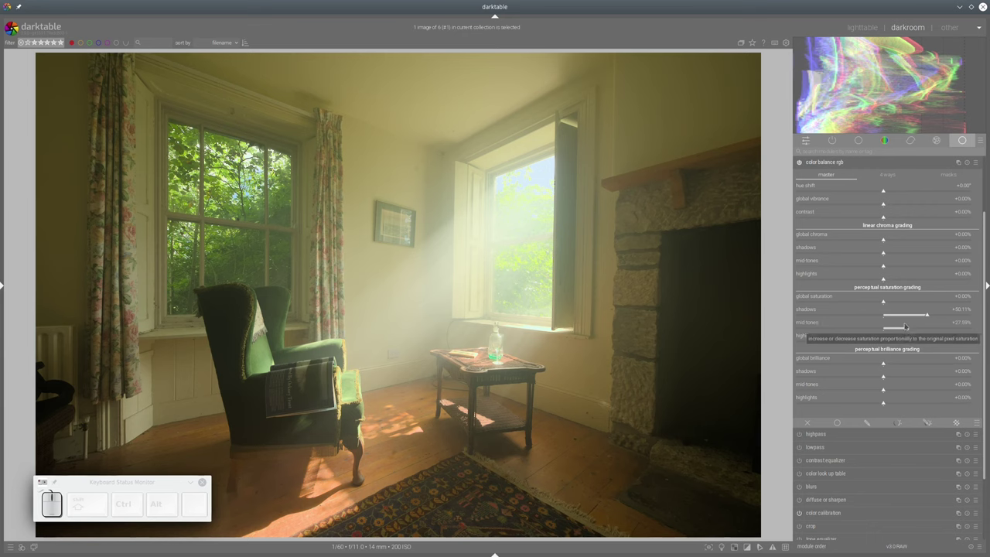
pyautogui.click(127, 412)
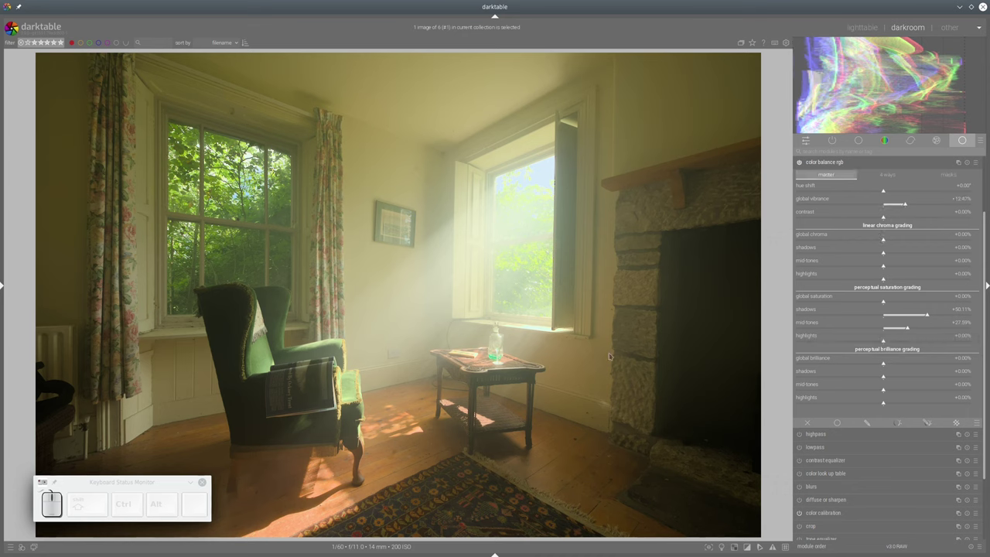
pyautogui.click(127, 413)
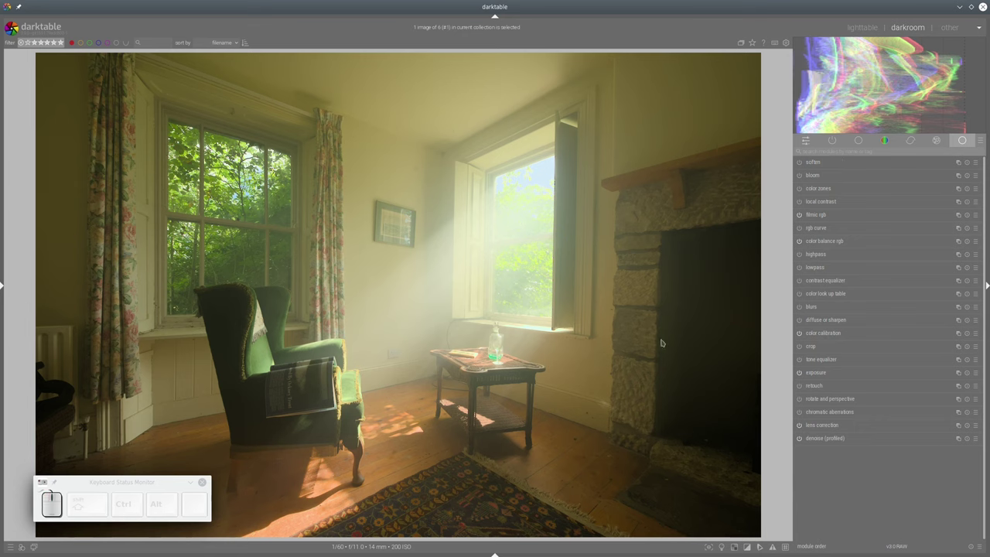
pyautogui.moveTo(127, 413); pyautogui.dragTo(127, 413)
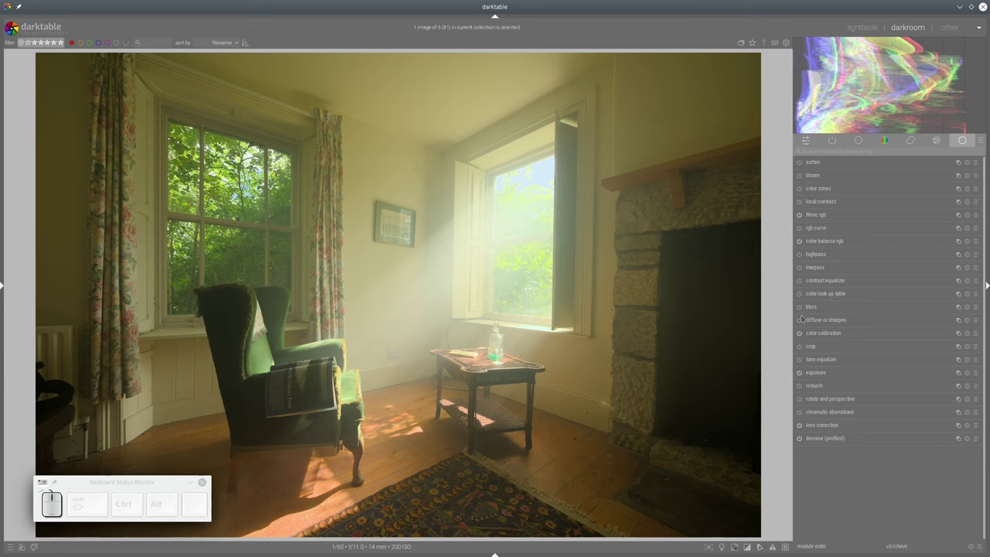
# Load a preset into the diffuse or sharpen module
pyautogui.click(127, 413)
pyautogui.click(127, 412)
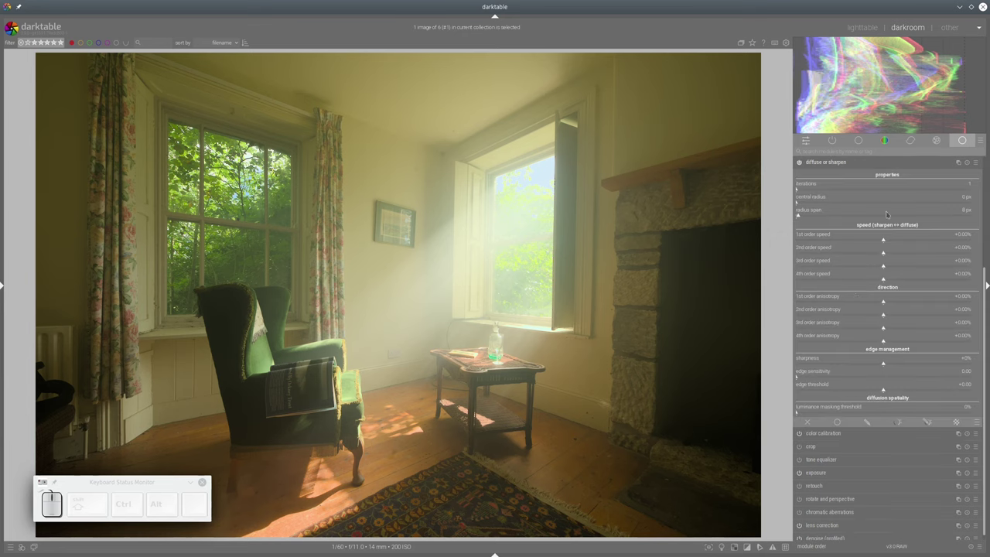
pyautogui.click(127, 412)
pyautogui.click(126, 412)
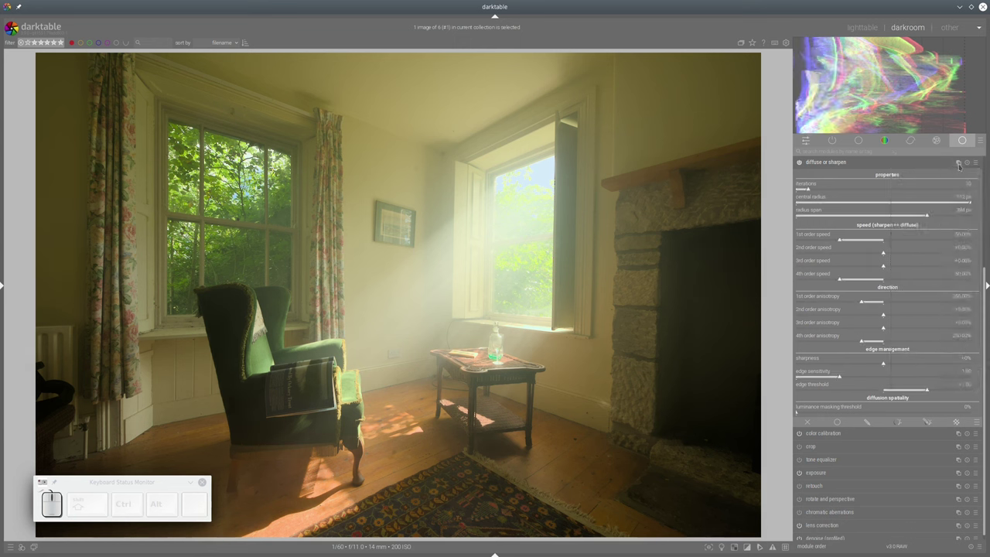
# Create a second diffuse or sharpen instance, load another preset into it and collapse the module
pyautogui.click(127, 412)
pyautogui.click(127, 413)
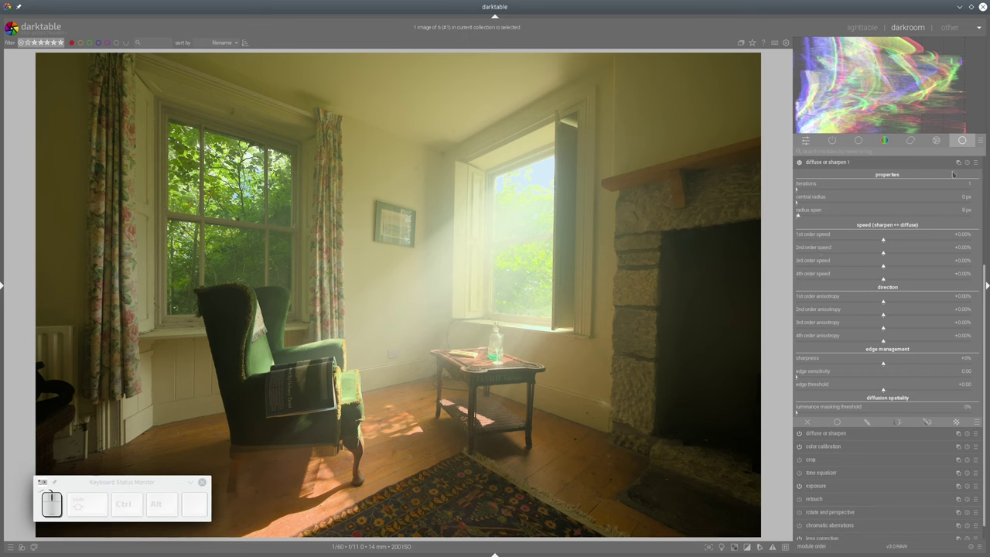
pyautogui.click(127, 412)
pyautogui.click(127, 412)
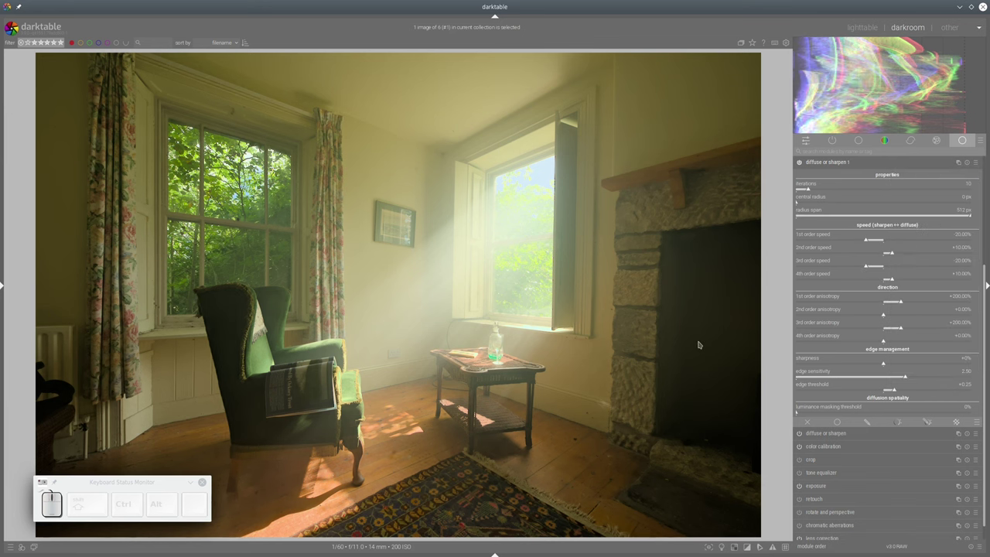
pyautogui.click(127, 412)
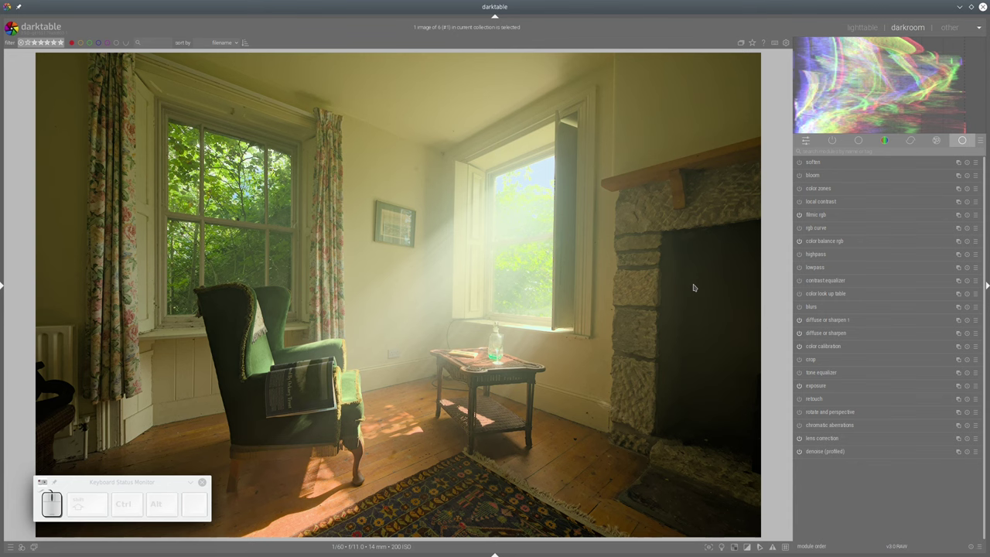
# Enable the tone equalizer's exposure mask preview with mask exposure compensation at -3.26 EV
pyautogui.click(127, 413)
pyautogui.click(127, 412)
pyautogui.click(127, 412)
pyautogui.click(127, 413)
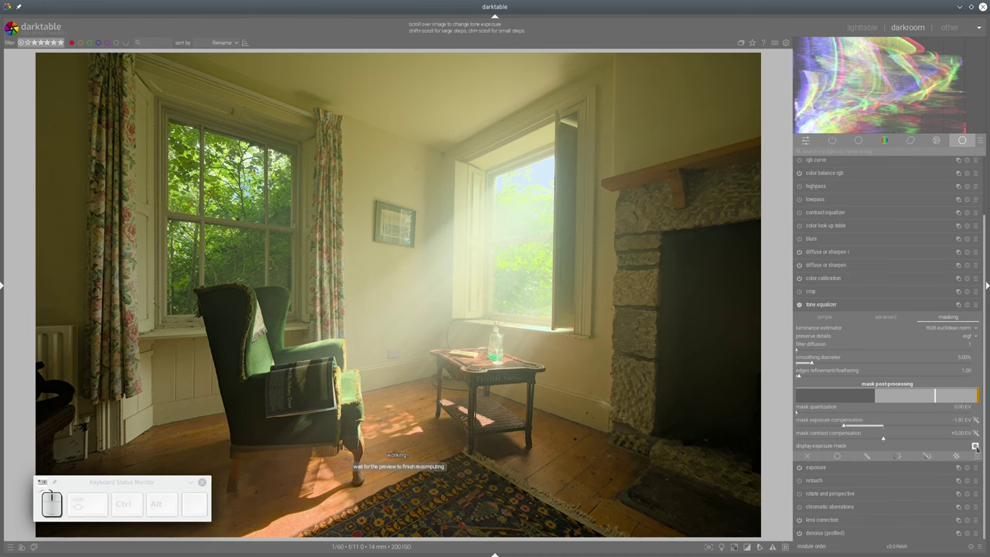
pyautogui.click(126, 412)
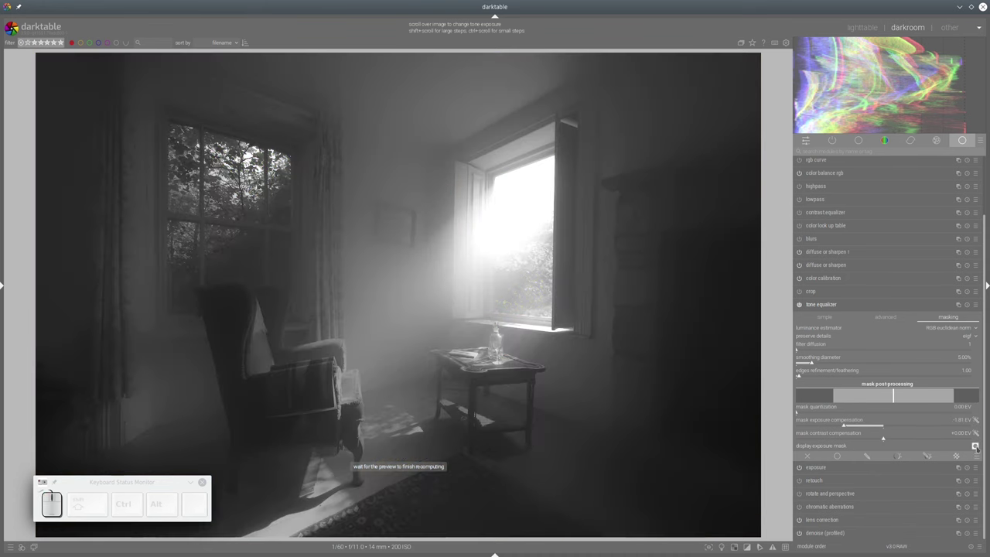
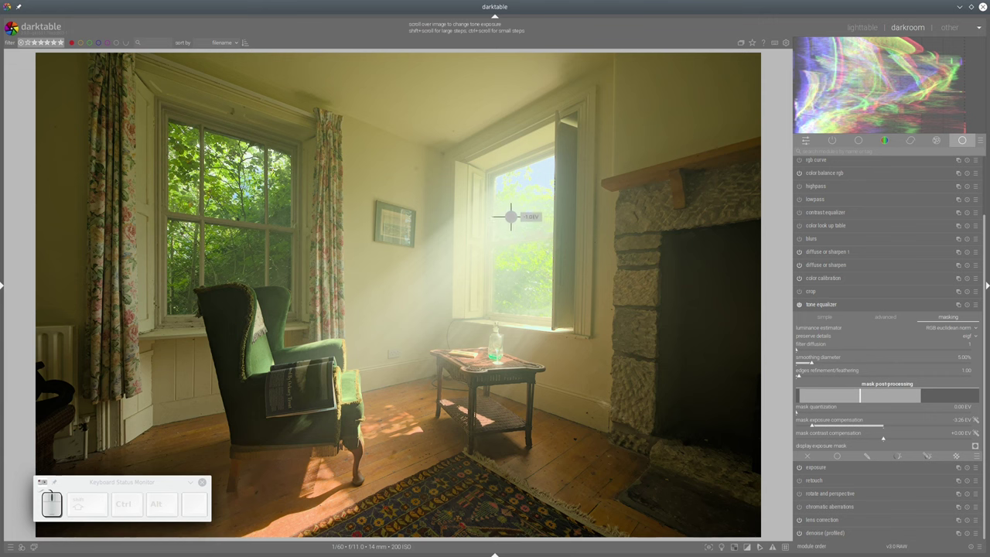
# Scroll over the room's areas to lower and lift their tones with the tone equalizer
pyautogui.scroll(-3)
pyautogui.scroll(-3)
pyautogui.scroll(-3)
pyautogui.scroll(-3)
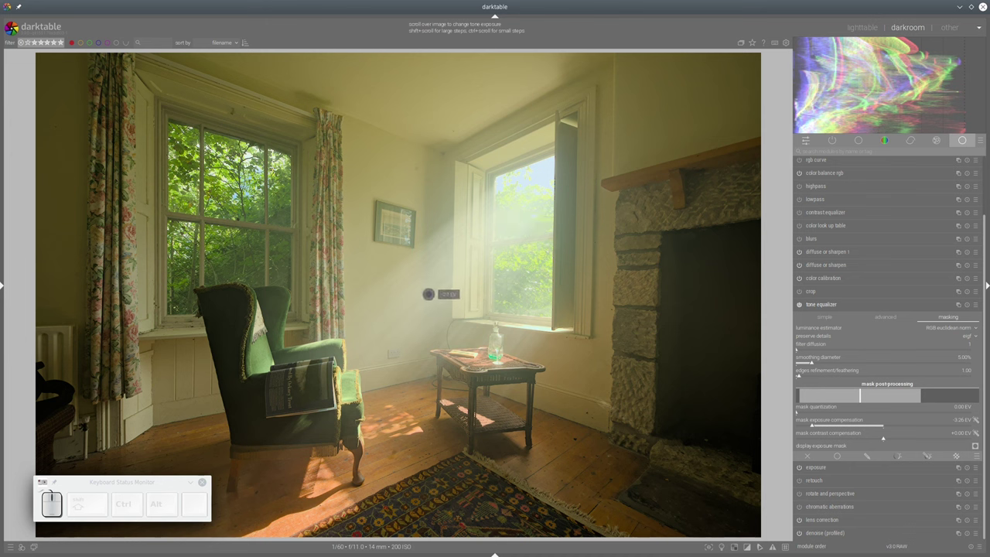
pyautogui.scroll(-3)
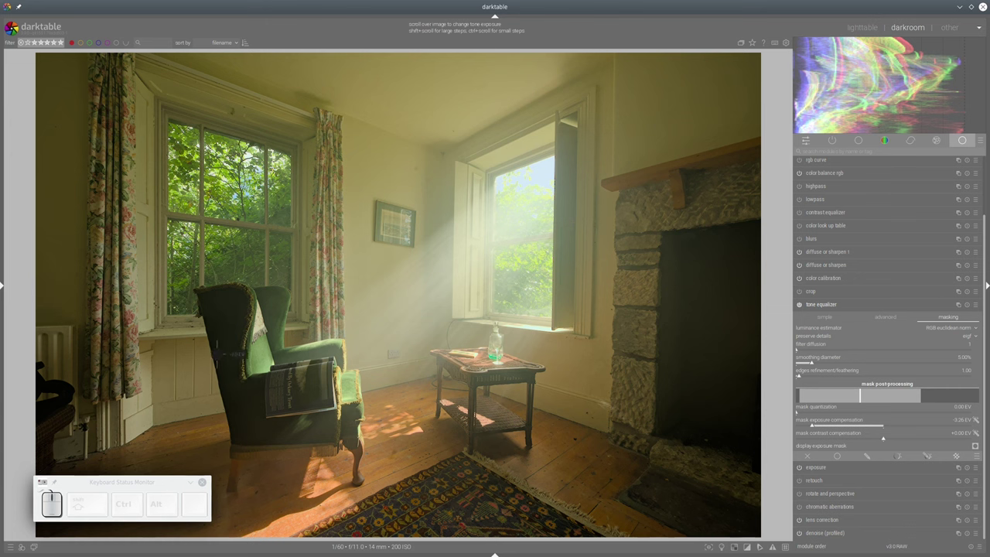
pyautogui.scroll(3)
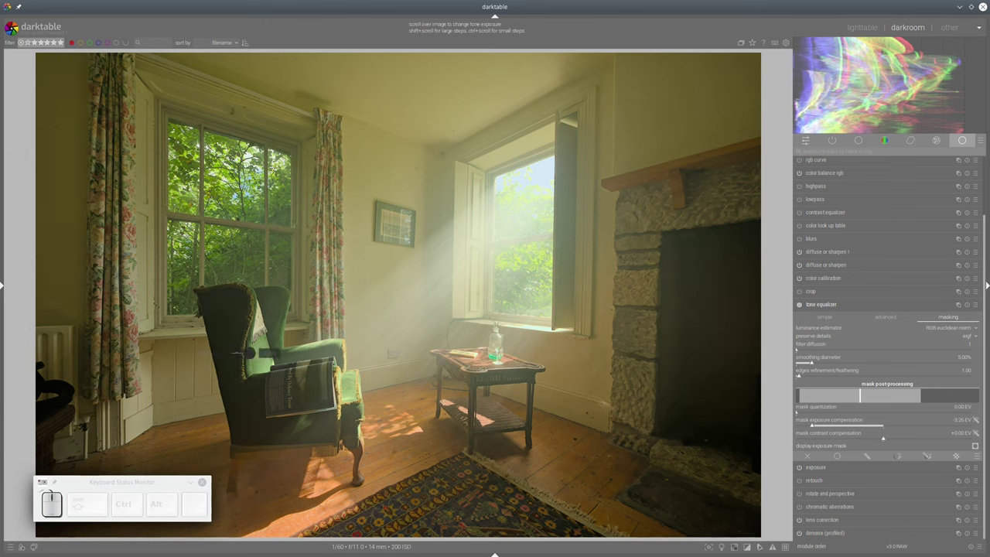
# Collapse the tone equalizer settings and zoom the window view in and back out
pyautogui.click(127, 413)
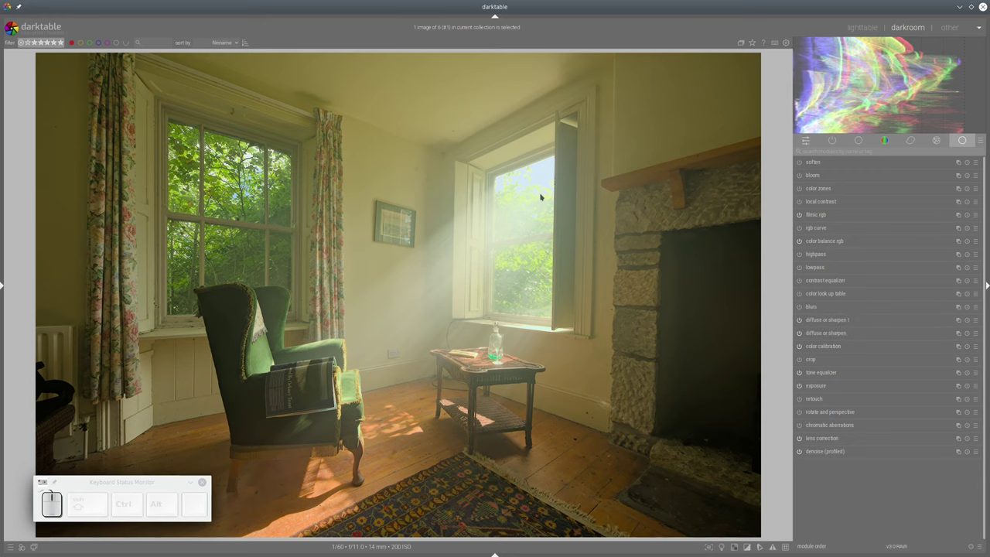
pyautogui.scroll(3)
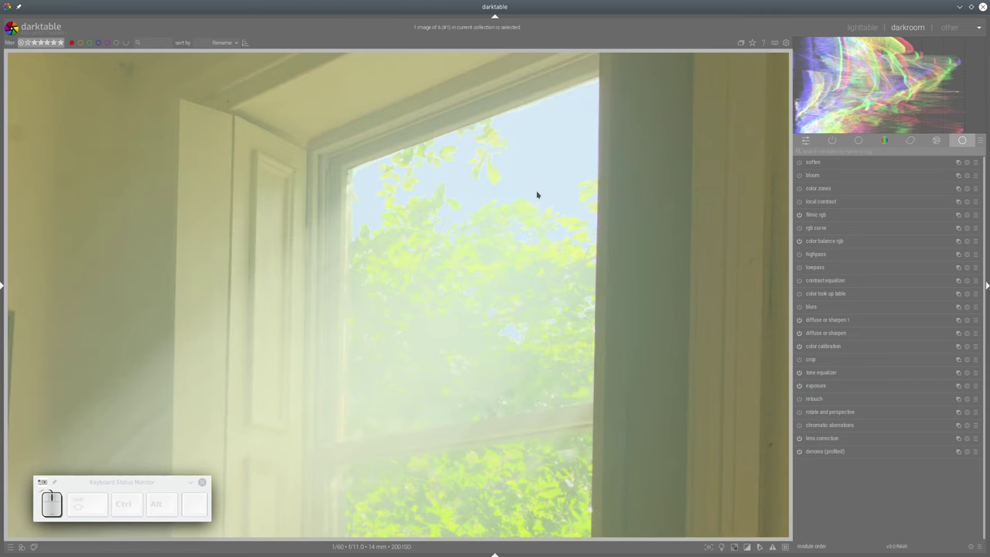
pyautogui.scroll(-3)
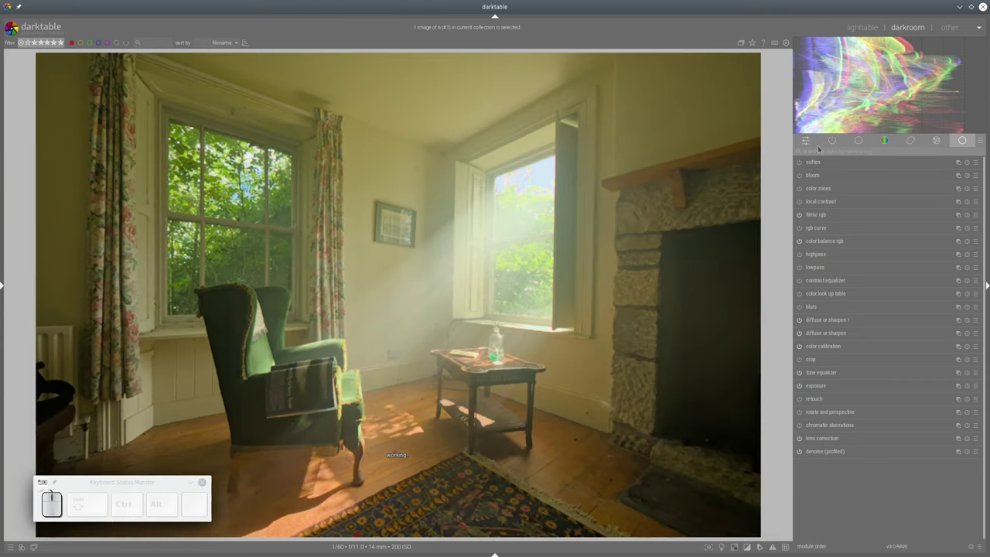
# Sweep highlight reconstruction's clipping threshold down to expose clipped sky and back above 1
pyautogui.click(128, 413)
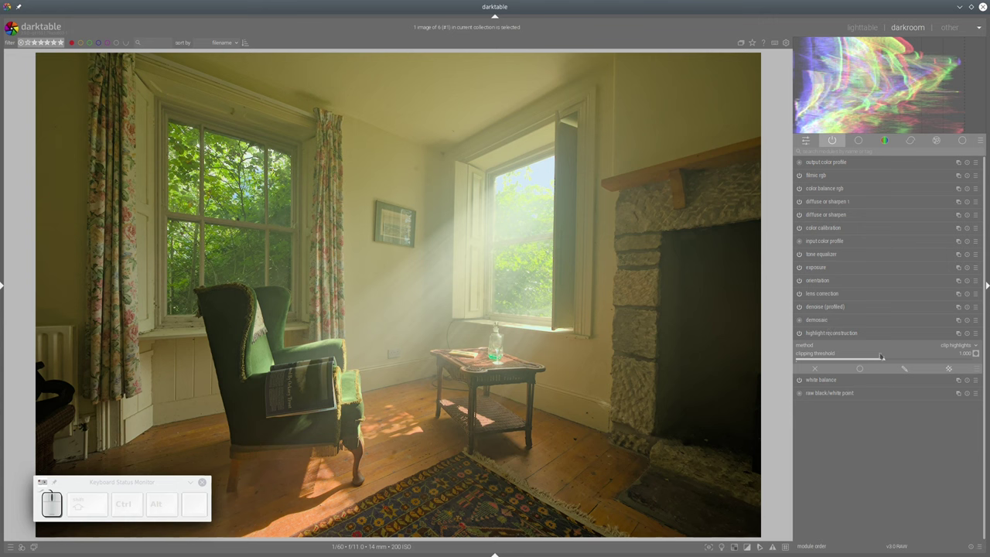
pyautogui.moveTo(127, 412); pyautogui.dragTo(127, 412)
pyautogui.click(127, 412)
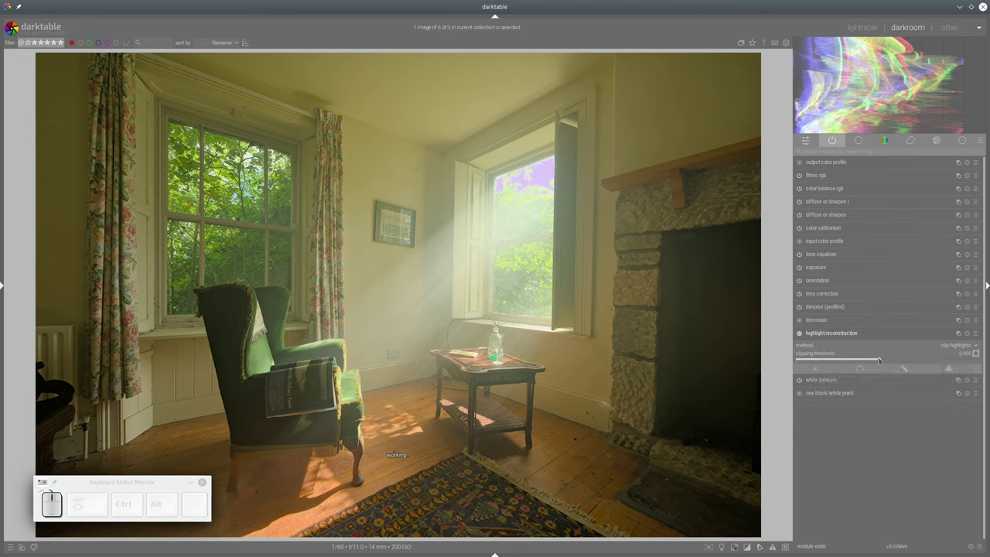
pyautogui.moveTo(127, 412); pyautogui.dragTo(127, 413)
pyautogui.click(127, 413)
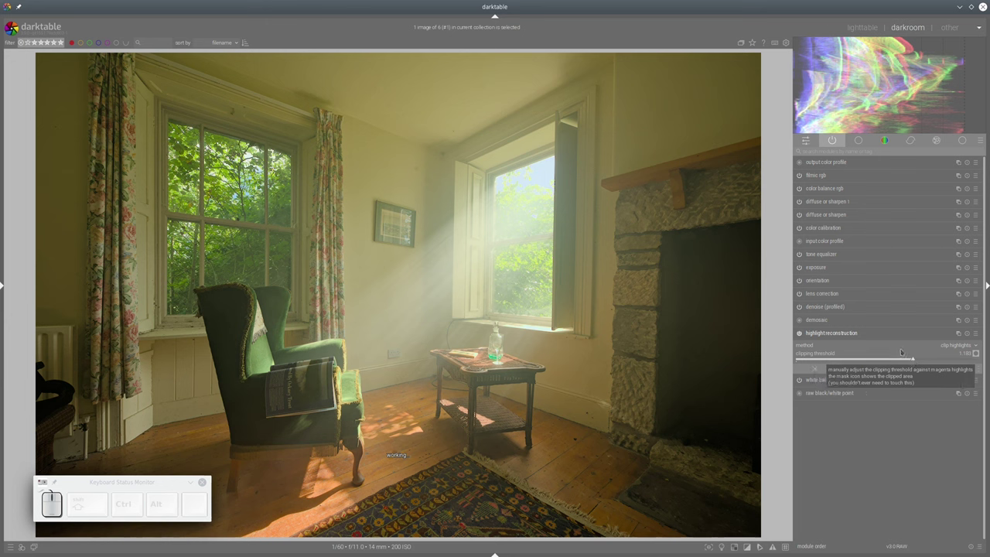
# Switch highlight reconstruction to reconstruct in LCh with threshold about 1, then show filmic's look settings
pyautogui.click(127, 412)
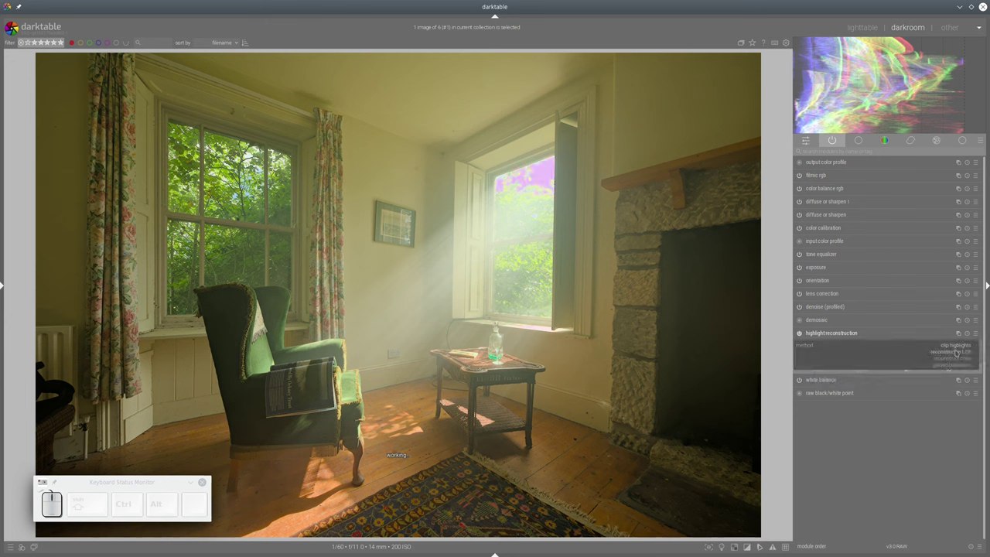
pyautogui.click(127, 412)
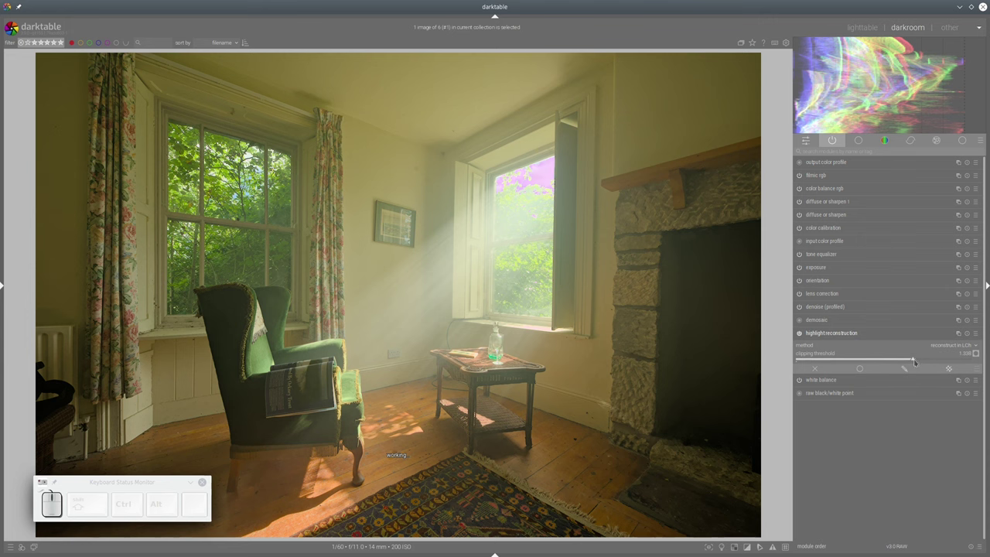
pyautogui.moveTo(127, 412); pyautogui.dragTo(127, 413)
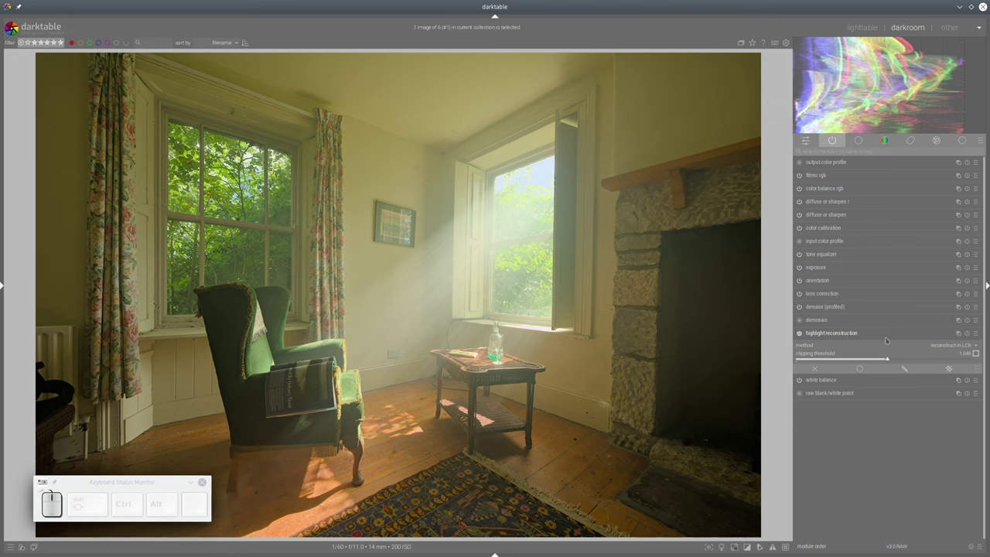
pyautogui.click(127, 412)
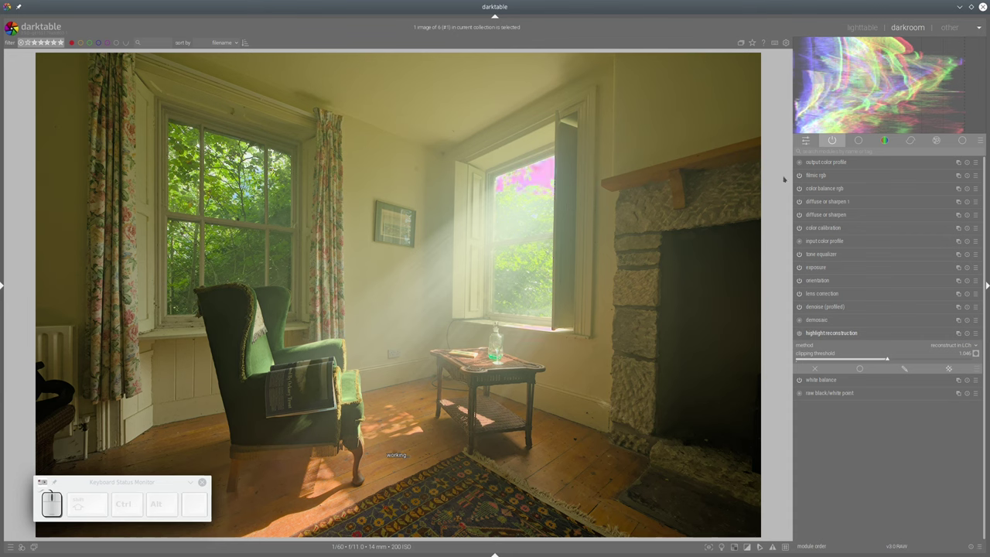
pyautogui.click(127, 412)
# Preview filmic rgb's highlight reconstruction mask in the reconstruct settings
pyautogui.click(127, 412)
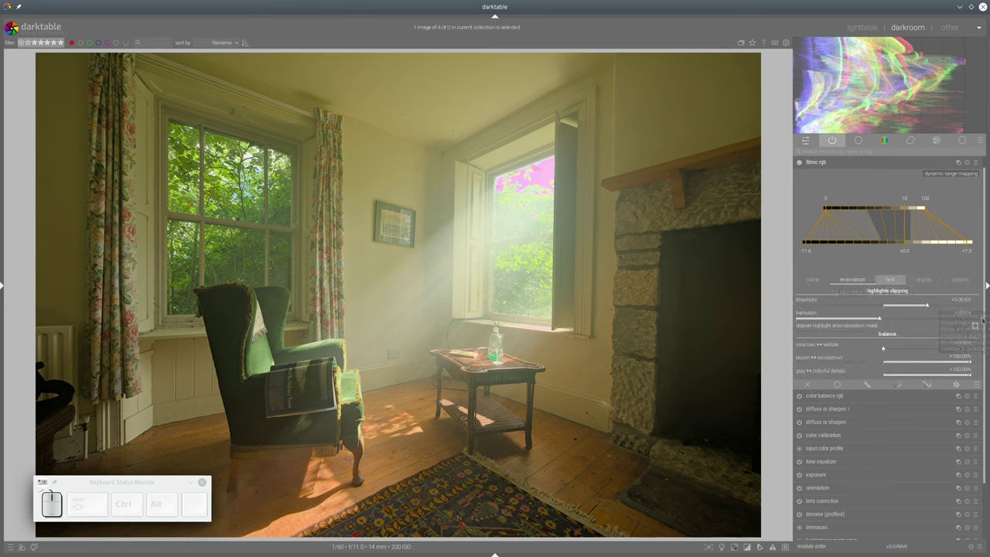
pyautogui.click(126, 412)
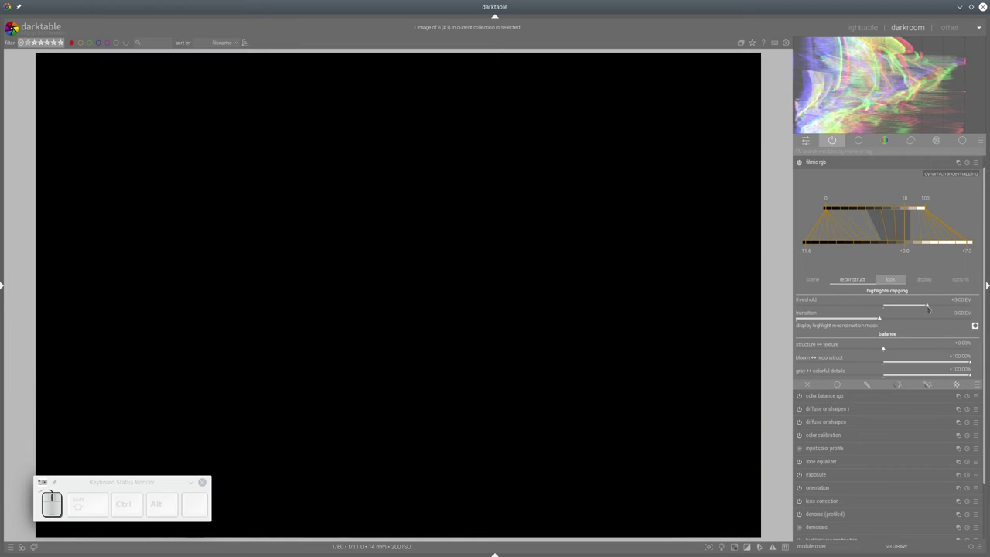
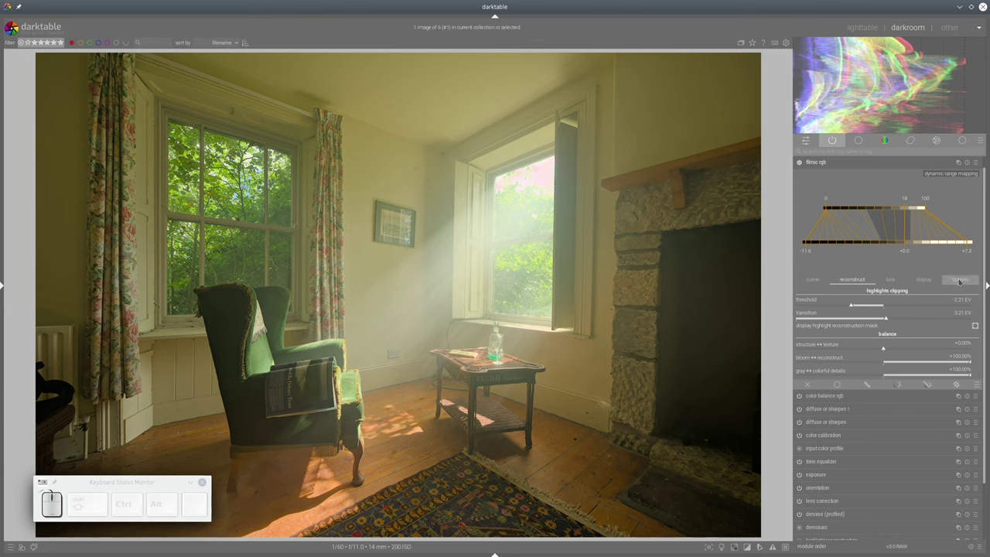
# Raise filmic rgb's high-quality reconstruction iterations from 1 to 4 in the options settings
pyautogui.click(127, 413)
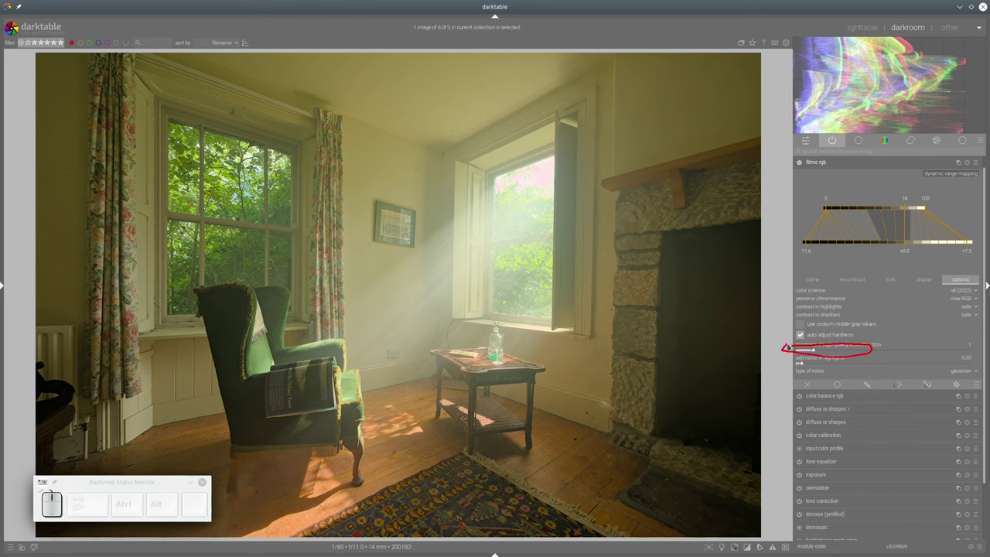
pyautogui.press('shift+F11')
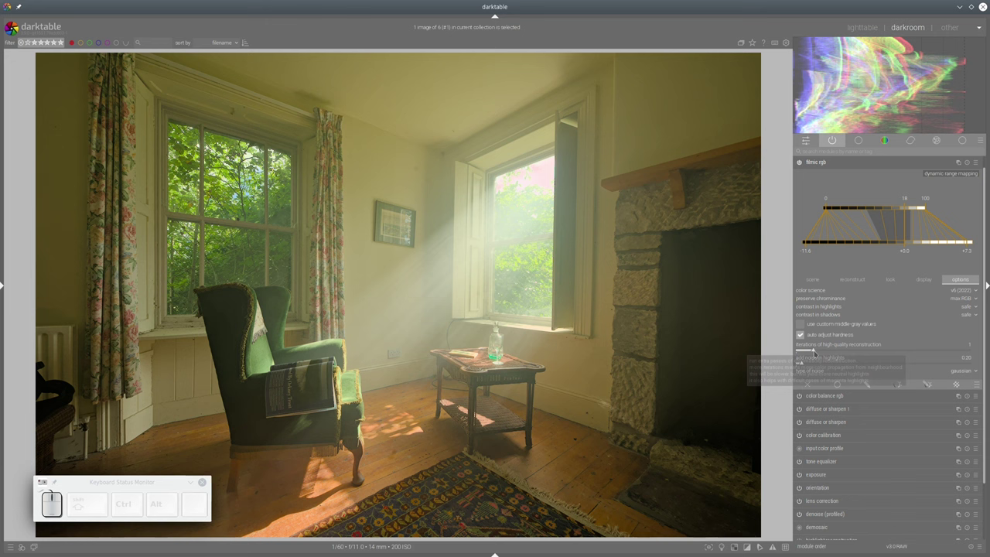
pyautogui.moveTo(127, 413); pyautogui.dragTo(127, 412)
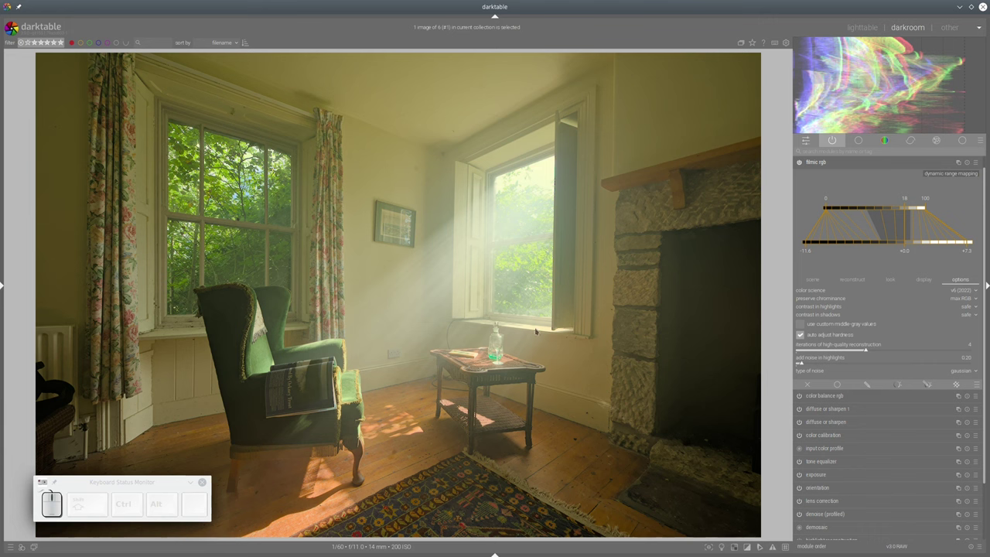
# Reveal the left panel to review the room photo's 25-step edit history
pyautogui.click(127, 412)
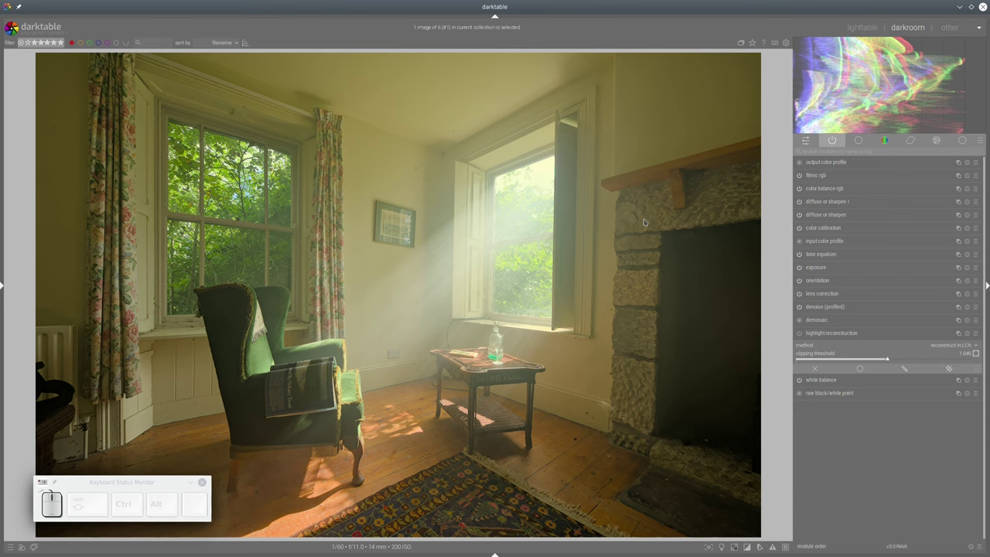
pyautogui.press('ctrl+shift+l')
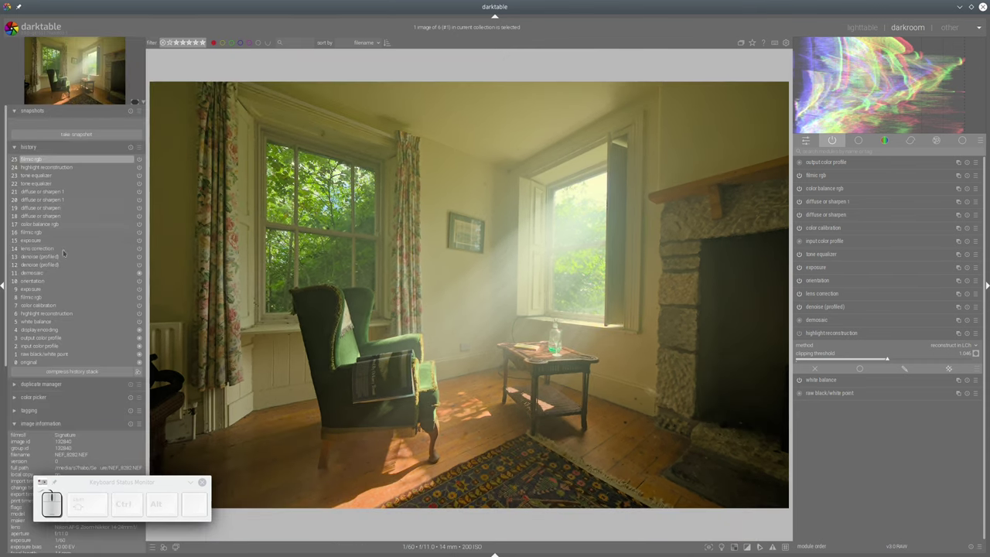
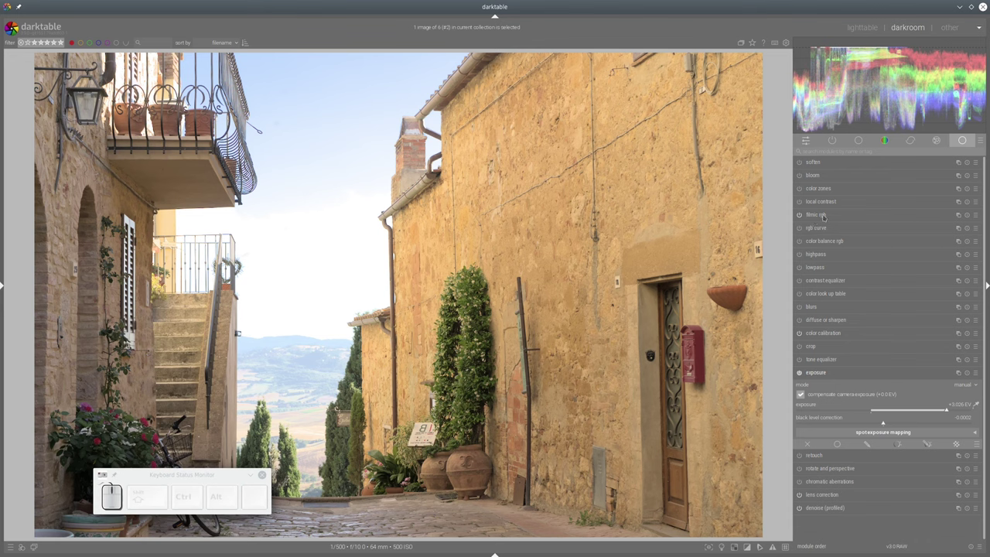
# In filmic rgb, raise white exposure, lower black exposure and push shadows↔highlights balance to about +35%
pyautogui.click(129, 218)
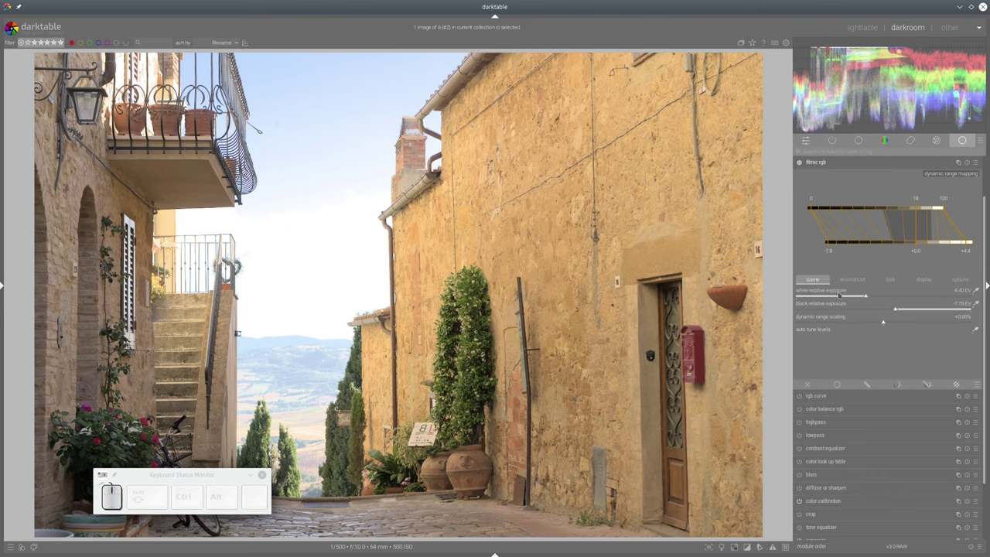
pyautogui.moveTo(129, 218); pyautogui.dragTo(129, 218)
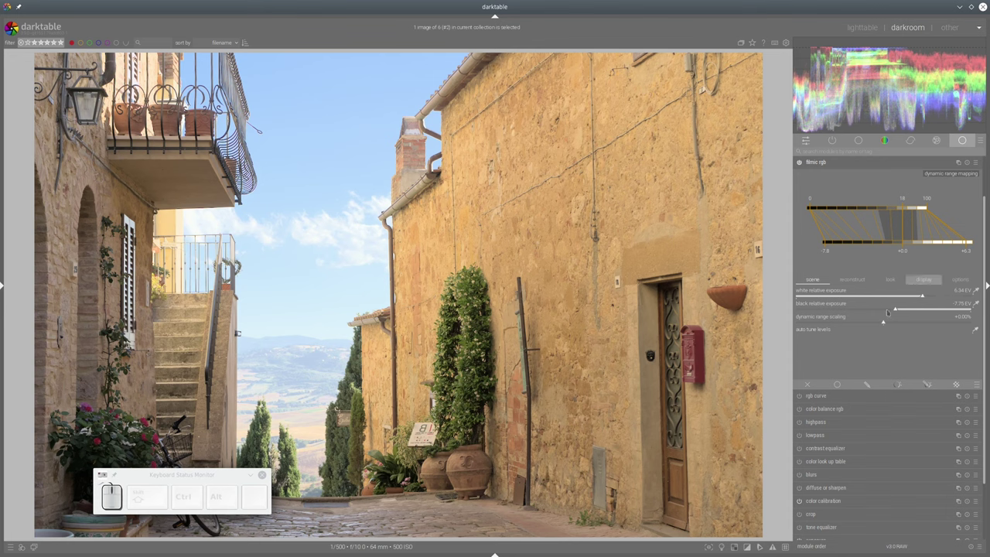
pyautogui.moveTo(129, 218); pyautogui.dragTo(130, 218)
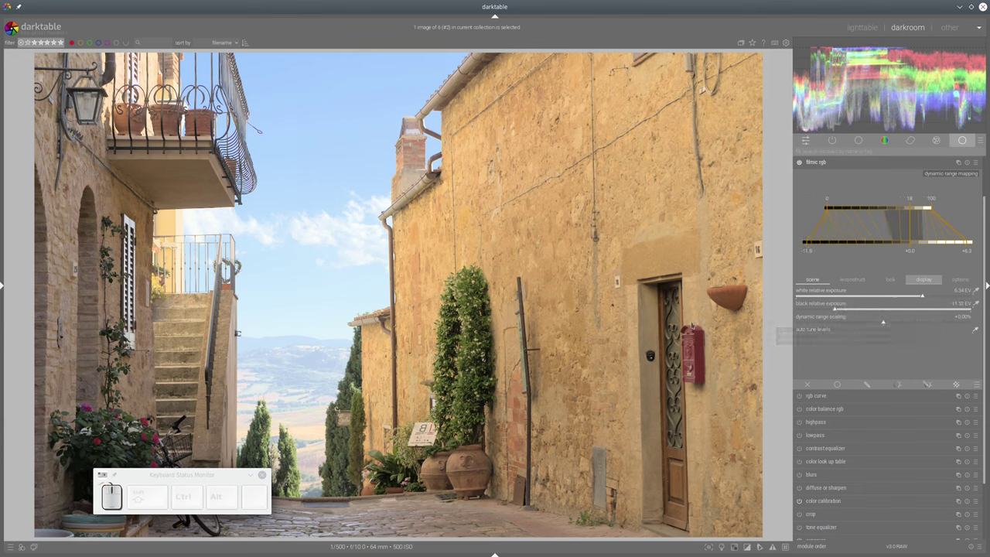
pyautogui.click(129, 218)
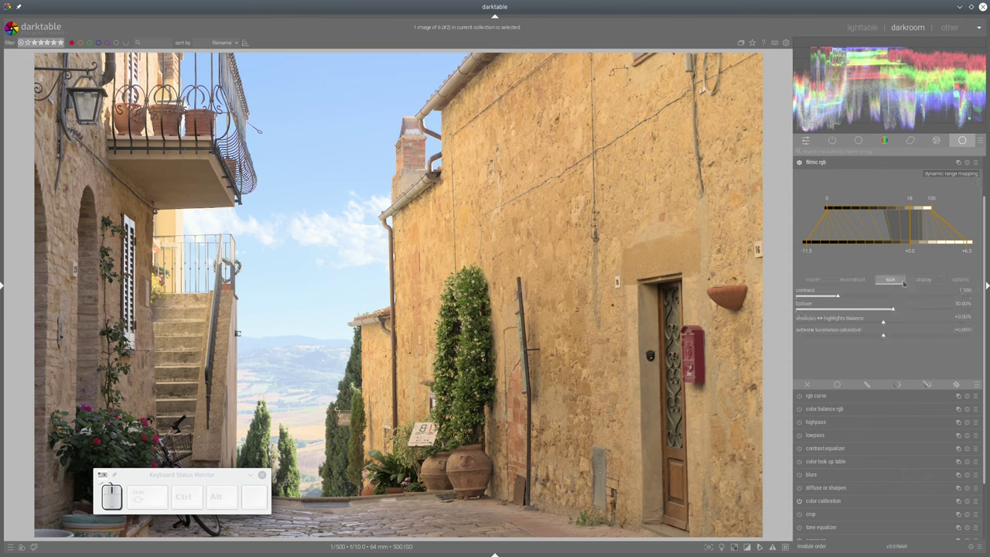
pyautogui.moveTo(129, 218); pyautogui.dragTo(129, 218)
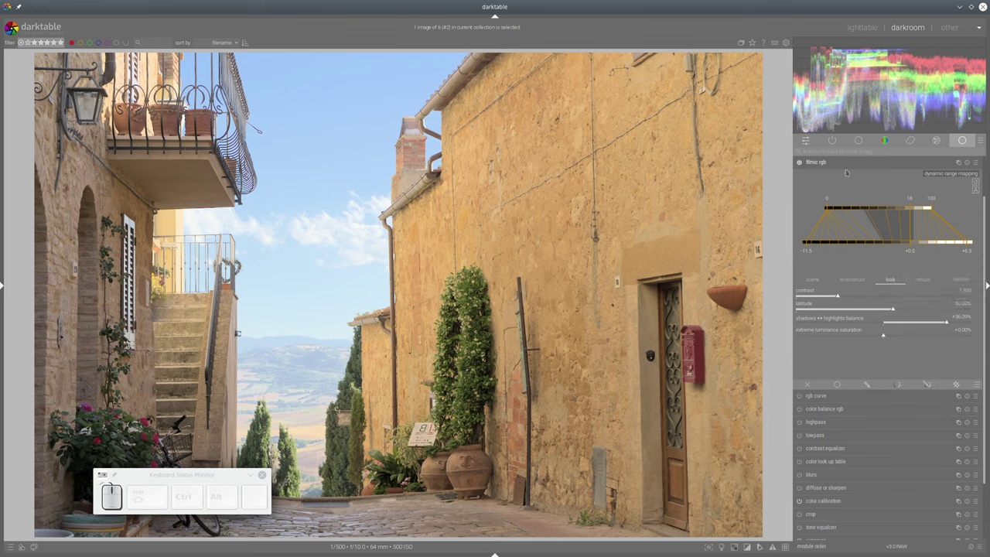
# In color balance rgb, set saturation shadows +47%, mid-tones +19% and brilliance shadows about -25%
pyautogui.click(129, 219)
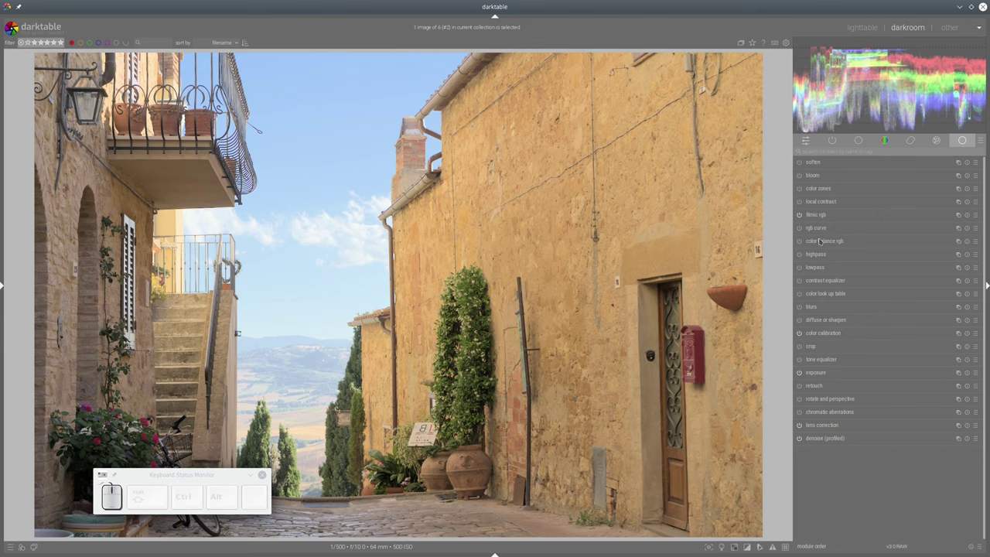
pyautogui.click(129, 218)
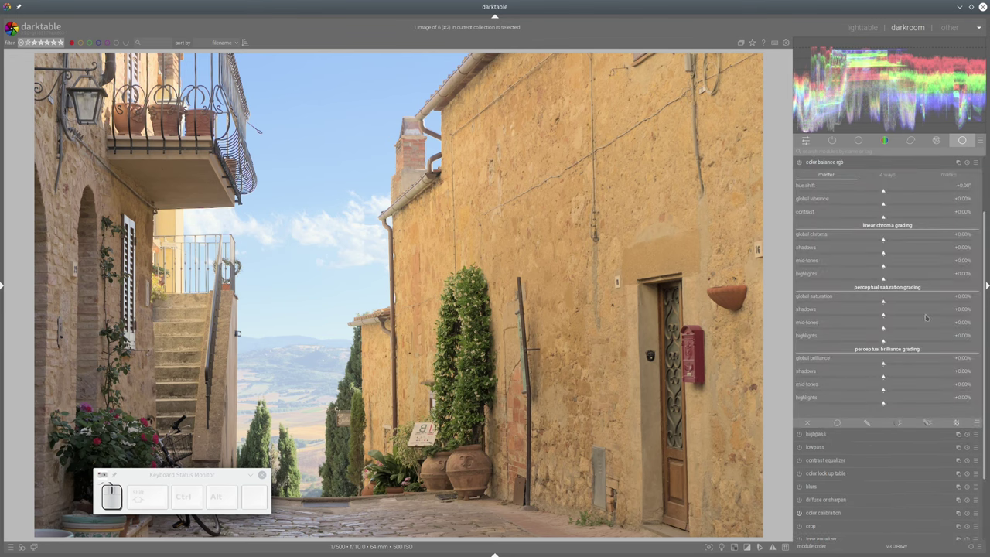
pyautogui.click(129, 218)
pyautogui.click(129, 218)
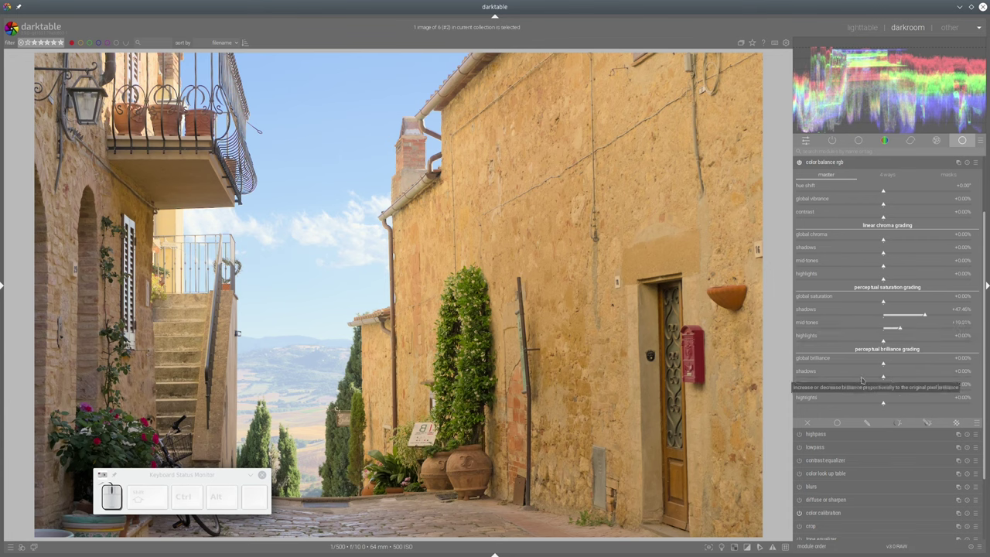
pyautogui.click(129, 218)
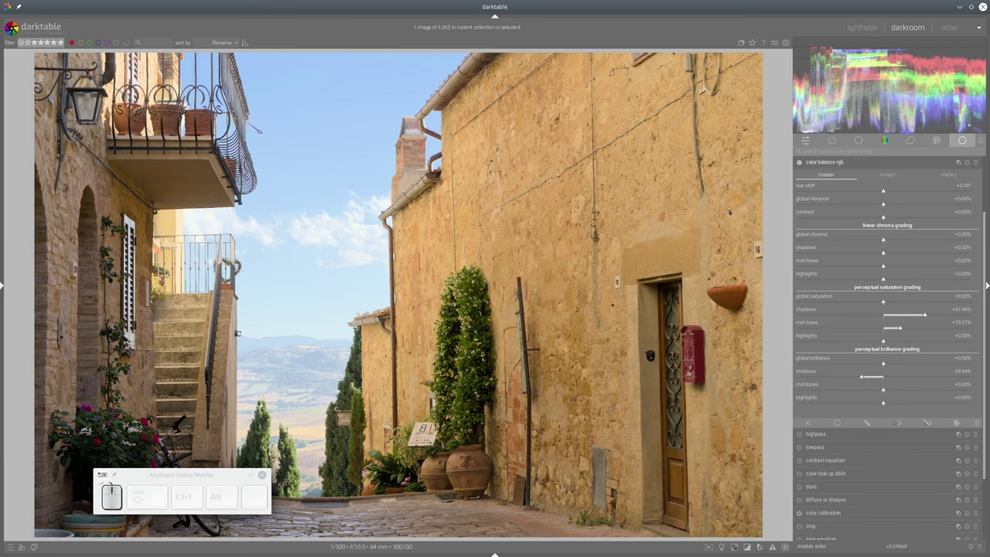
pyautogui.click(129, 218)
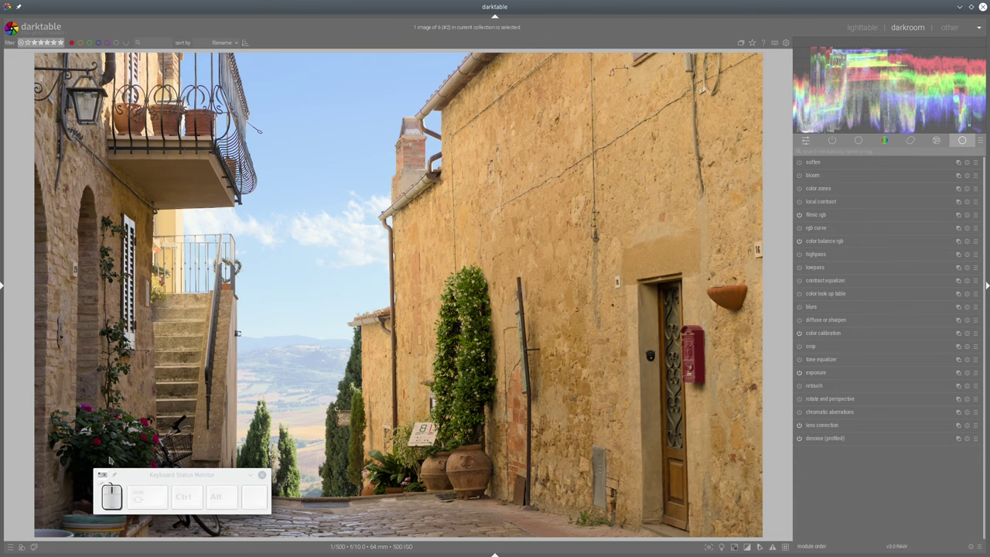
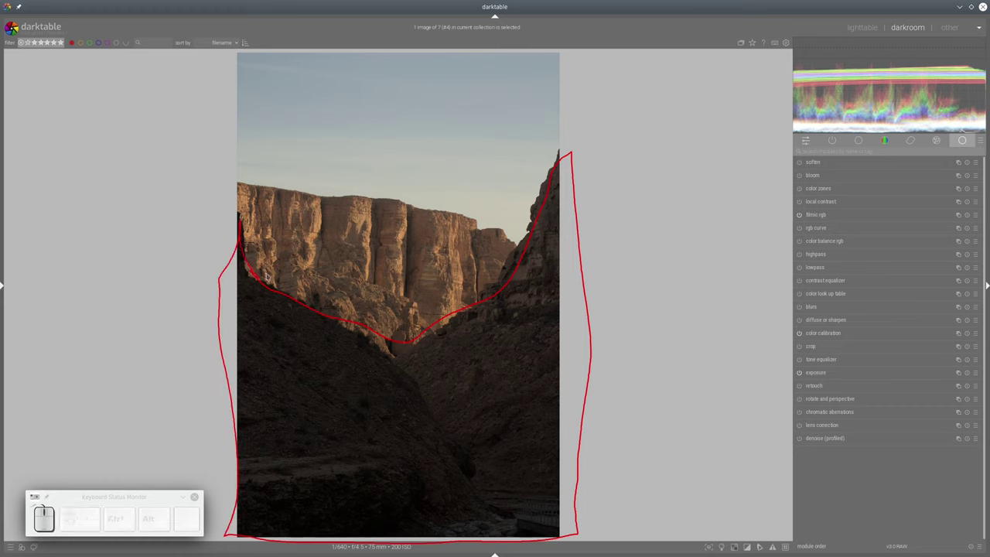
# Toggle the full-screen view of the canyon photo with shift+F11
pyautogui.press('shift+F11')
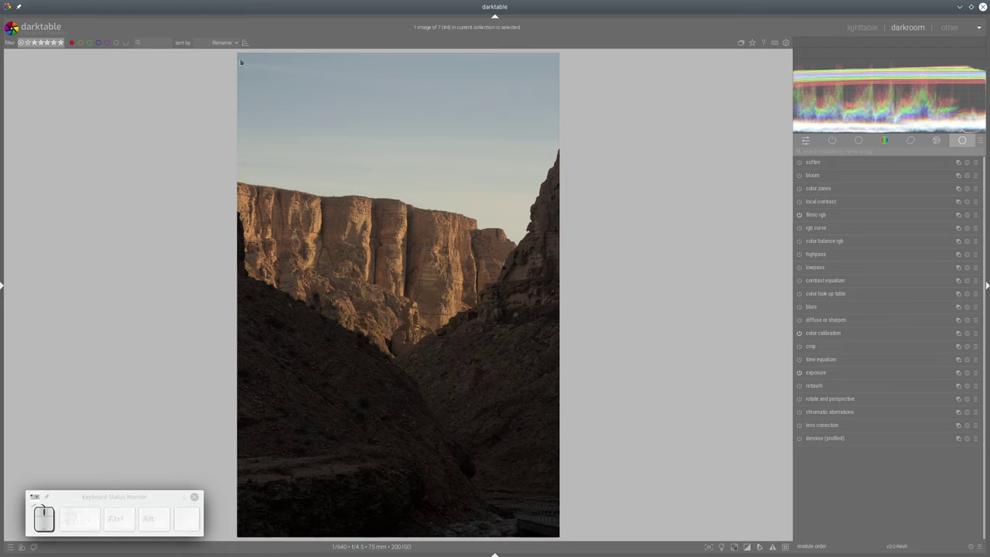
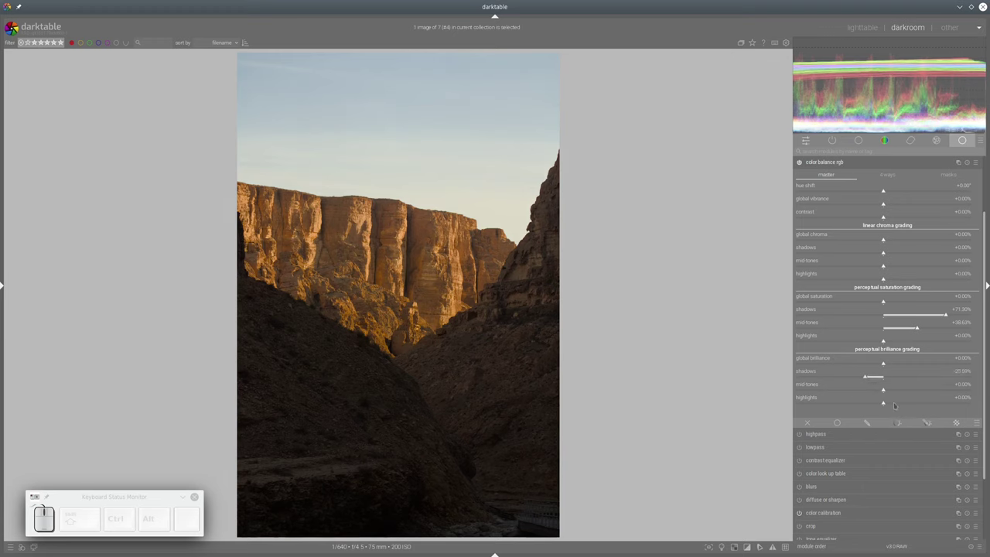
# Set highlights brilliance +9.49%, global vibrance +18.21% and global chroma about +6% in color balance rgb
pyautogui.click(368, 242)
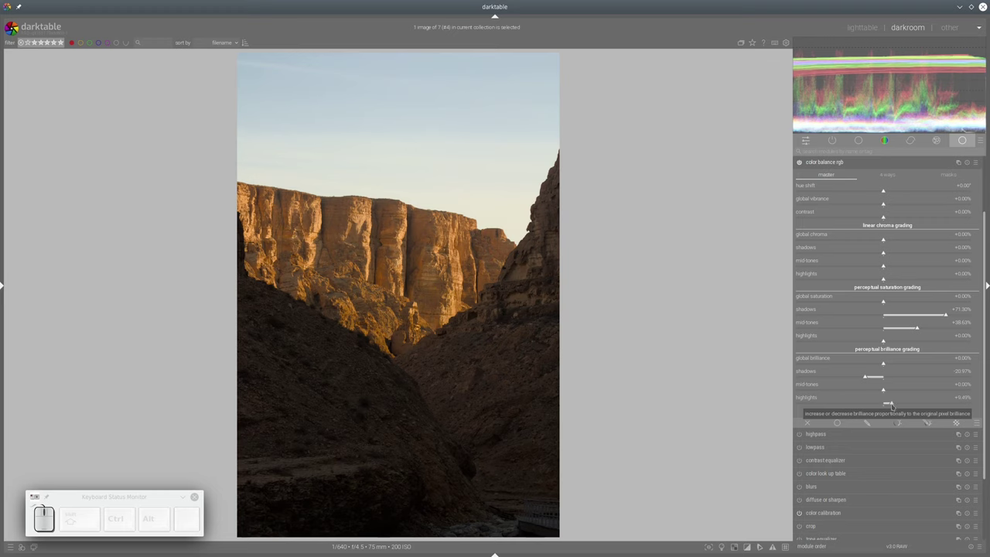
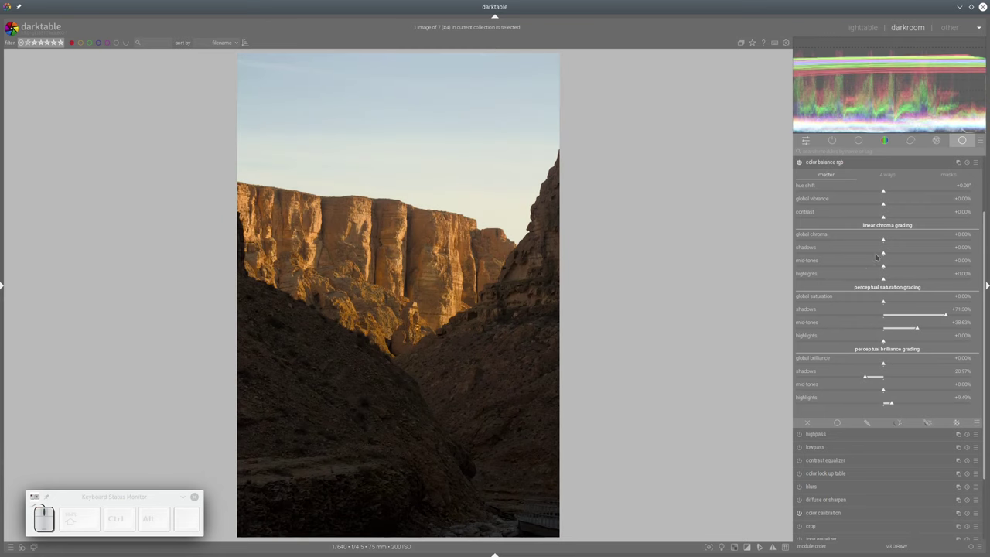
pyautogui.click(368, 242)
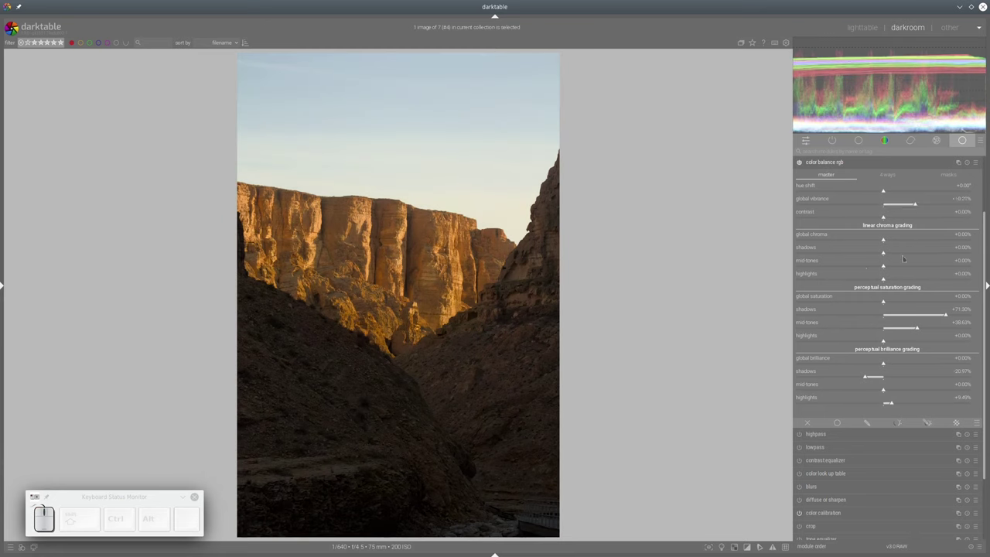
pyautogui.click(368, 242)
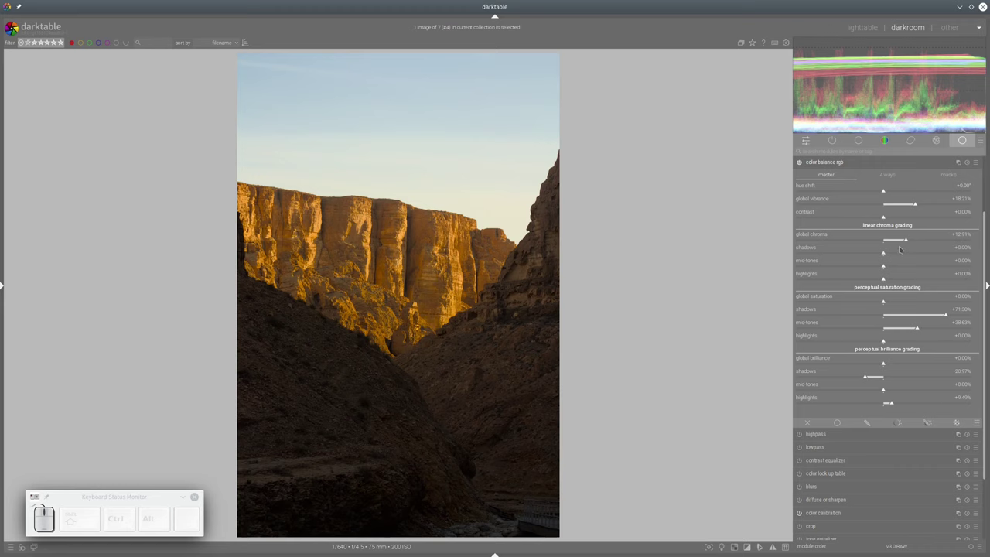
pyautogui.click(368, 242)
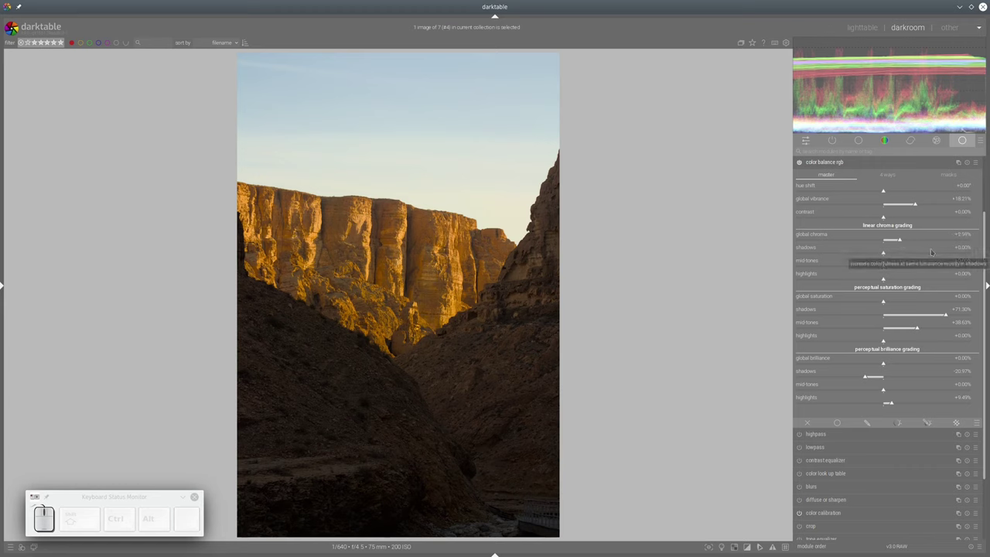
pyautogui.click(368, 242)
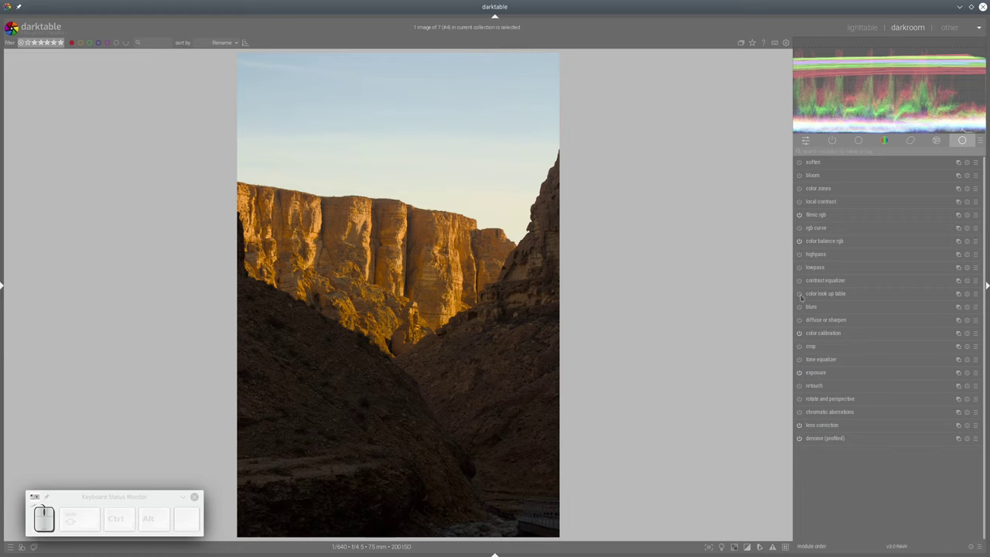
# In color calibration 1, pull blue out of the brightness mix and adjust blue feeding the R channel
pyautogui.click(368, 242)
pyautogui.click(368, 242)
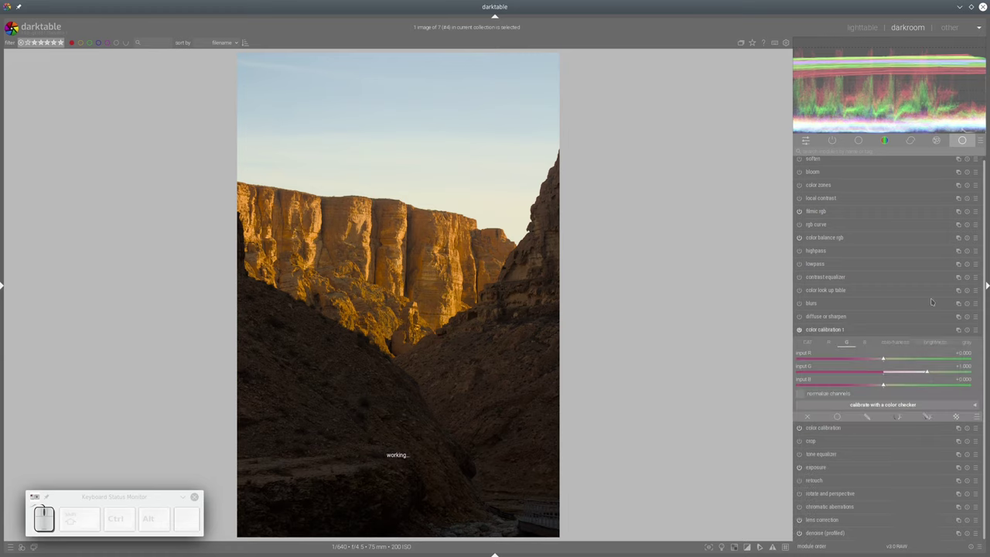
pyautogui.click(368, 242)
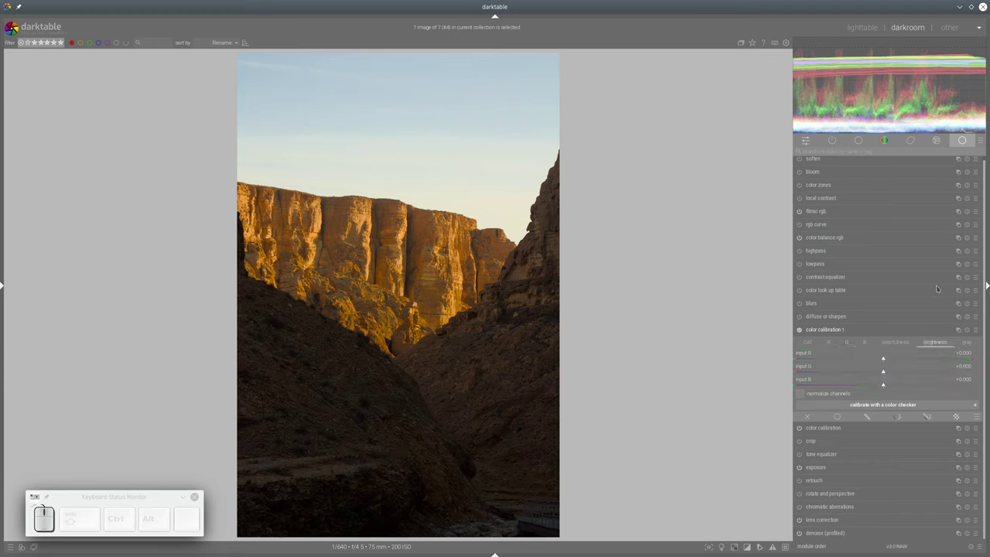
pyautogui.click(369, 243)
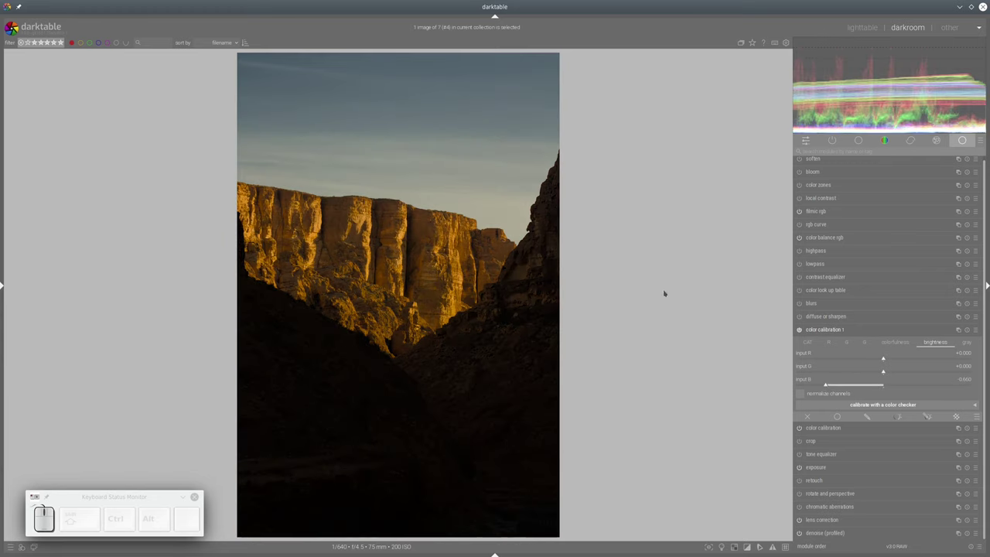
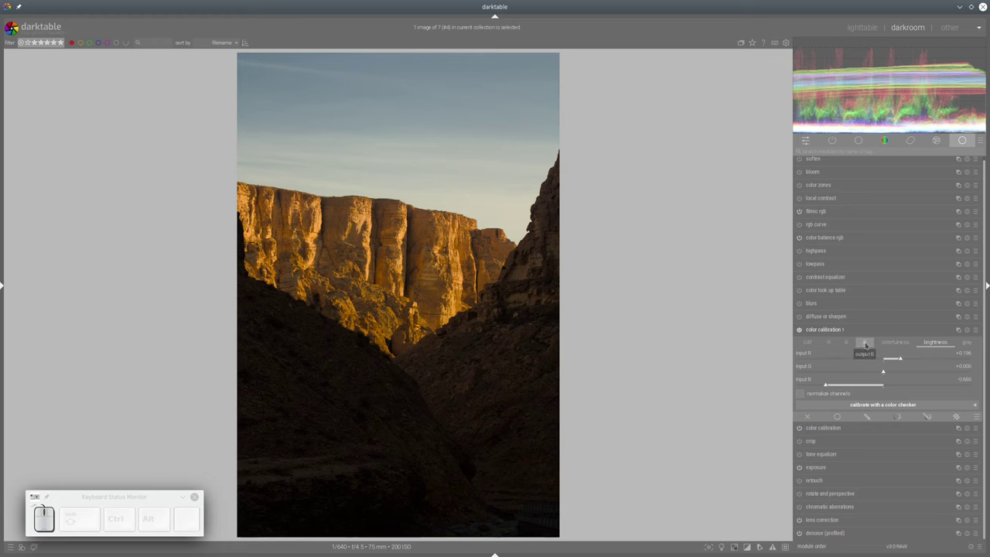
pyautogui.click(368, 242)
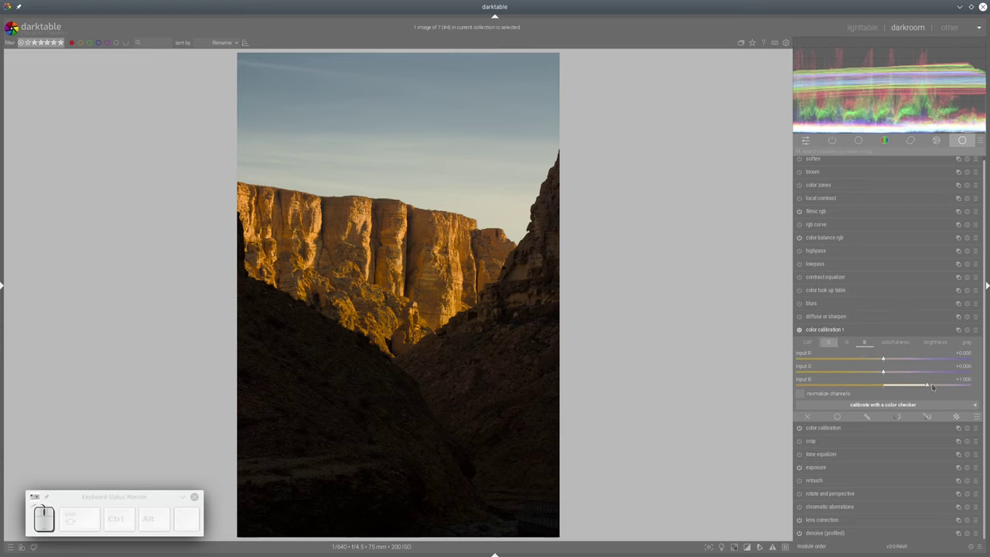
pyautogui.click(368, 243)
pyautogui.click(369, 242)
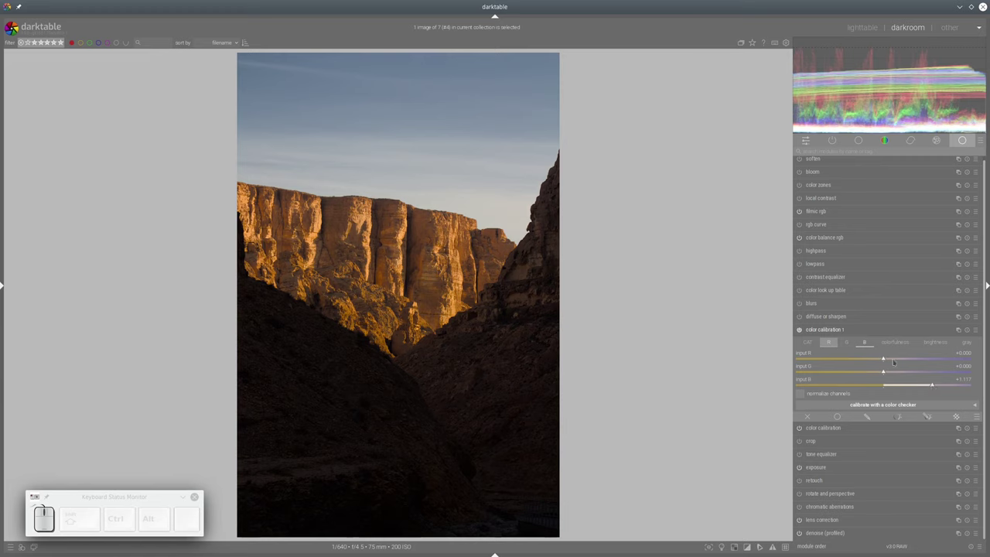
# In the colorfulness mix, push red to full and lower blue so the sky turns teal
pyautogui.click(368, 242)
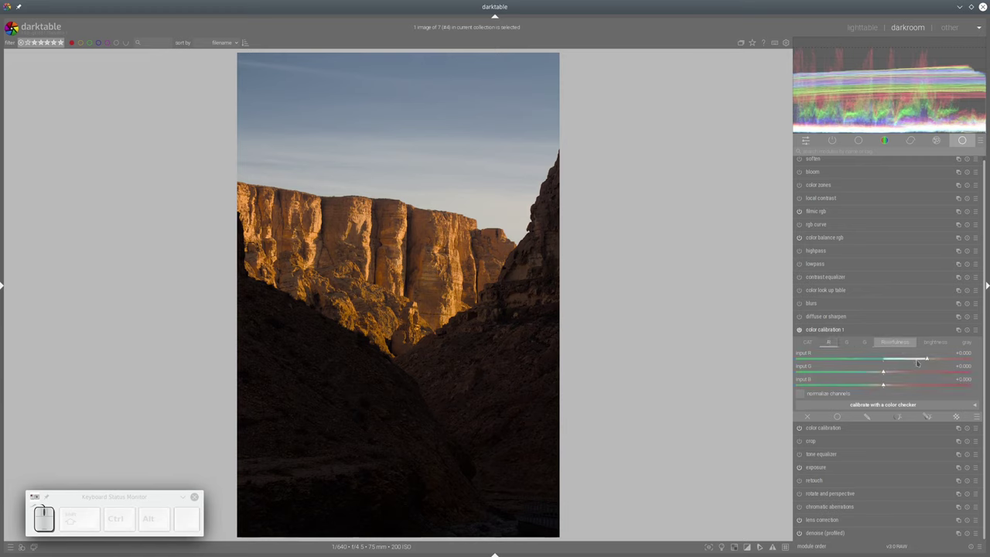
pyautogui.click(368, 242)
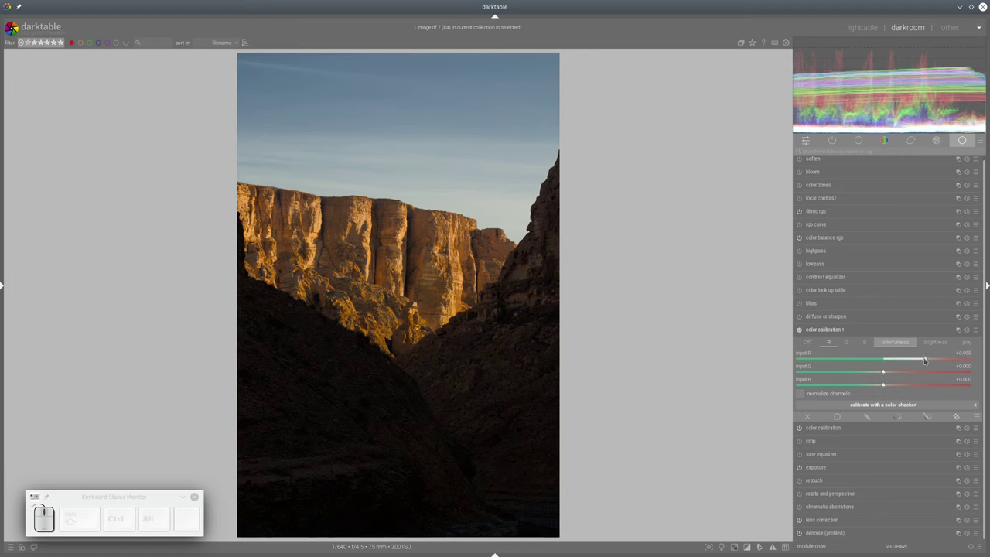
pyautogui.click(368, 243)
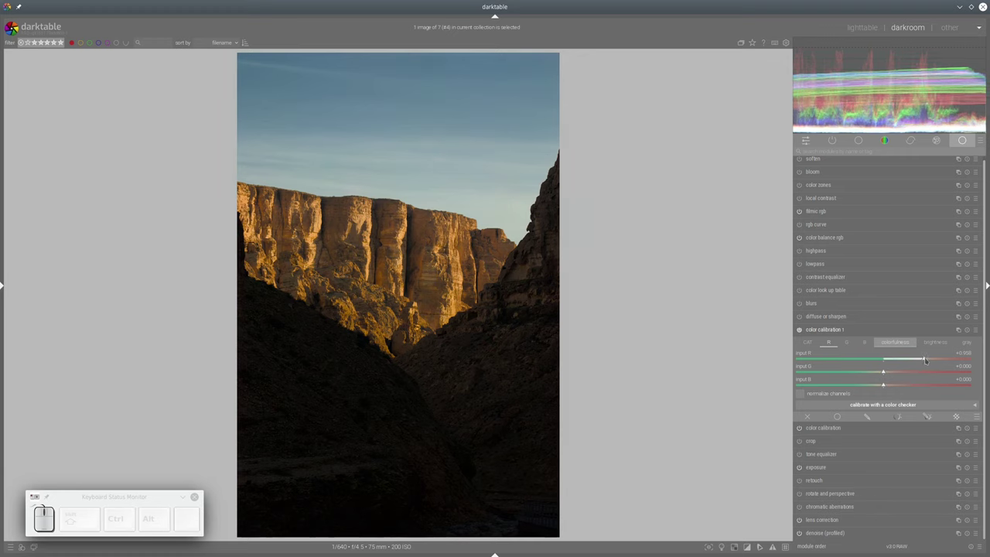
pyautogui.click(368, 242)
pyautogui.click(368, 242)
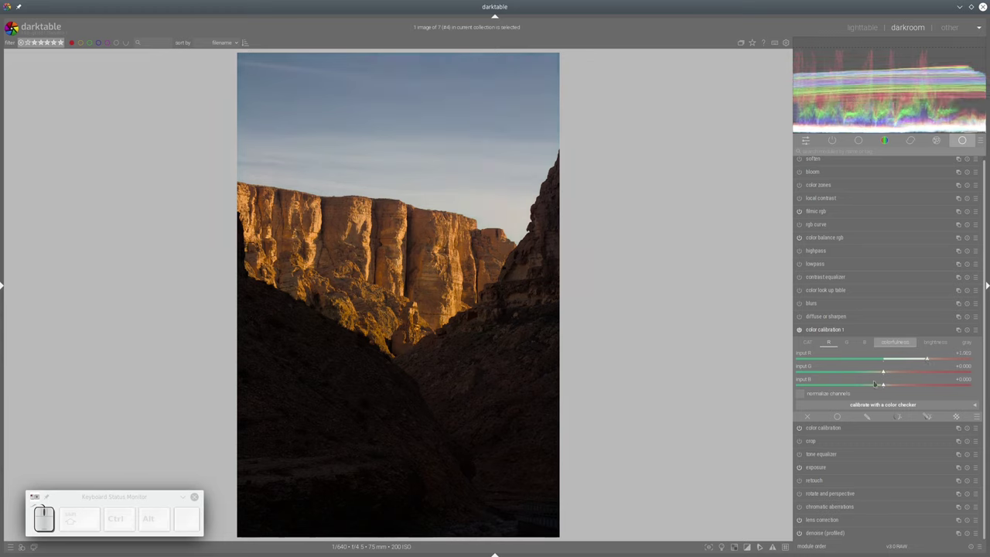
pyautogui.click(368, 242)
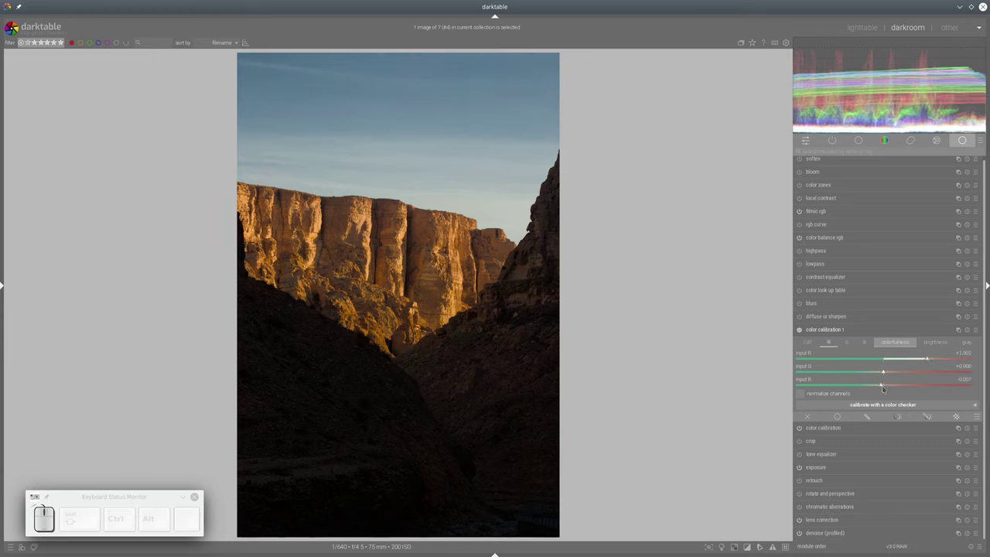
pyautogui.click(368, 242)
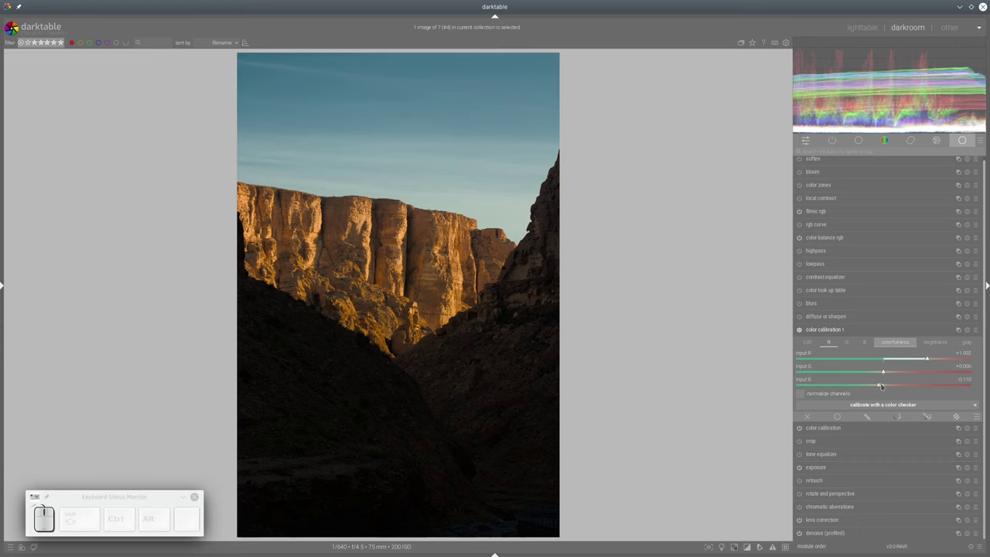
pyautogui.click(368, 242)
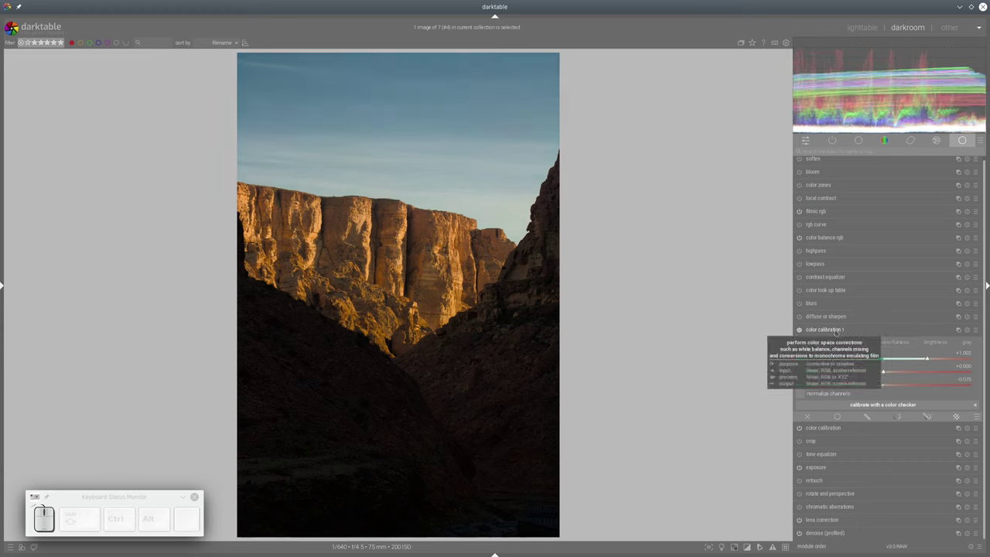
pyautogui.click(368, 242)
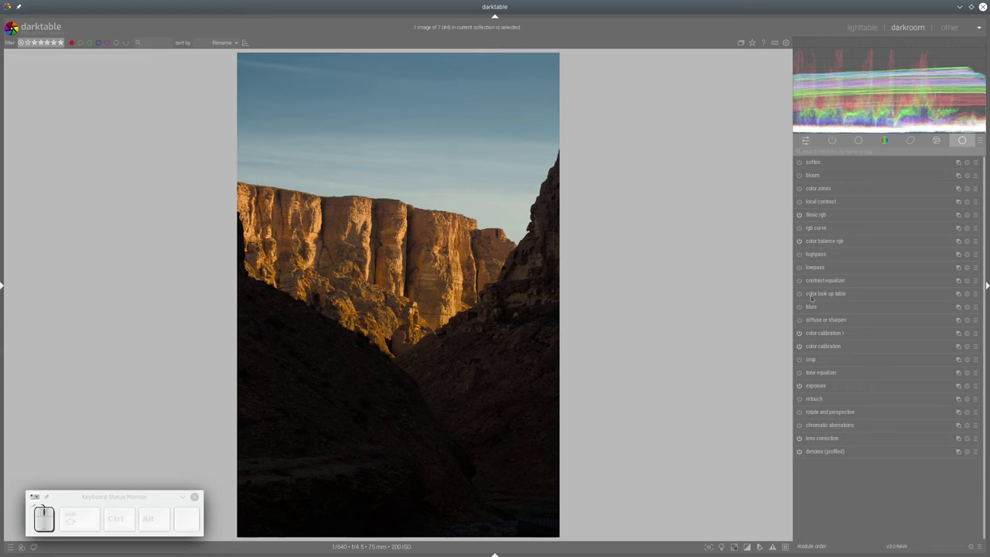
pyautogui.click(369, 242)
pyautogui.click(368, 242)
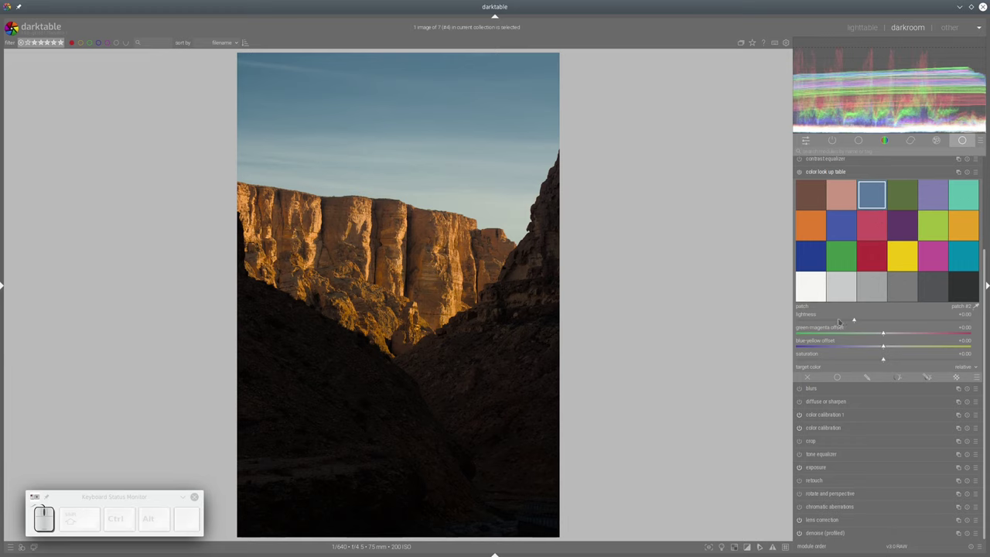
pyautogui.click(368, 242)
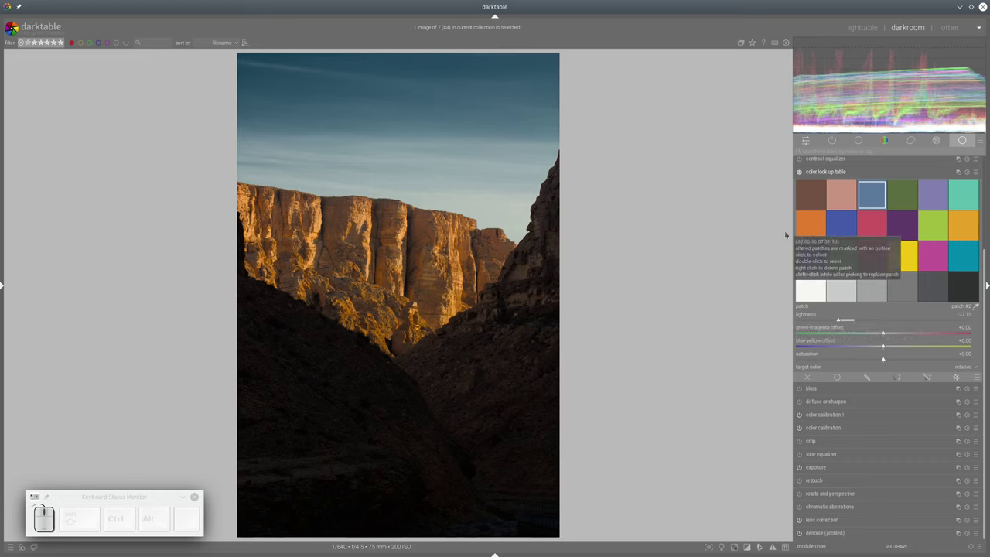
pyautogui.click(369, 242)
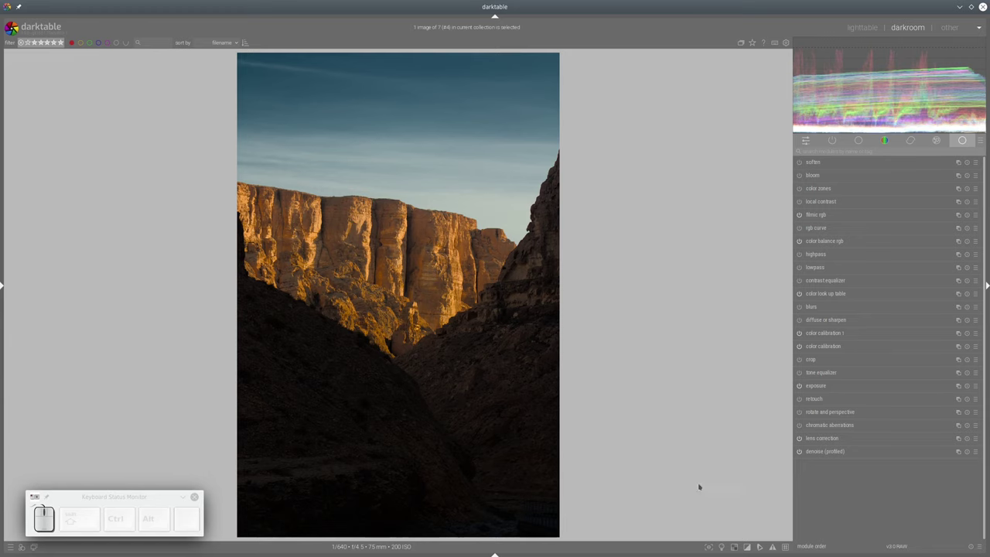
pyautogui.click(369, 242)
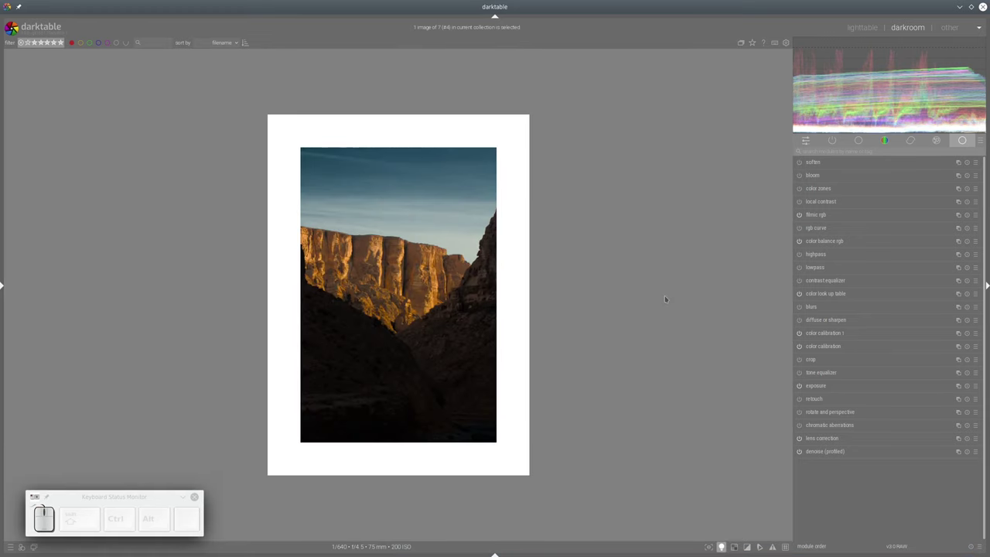
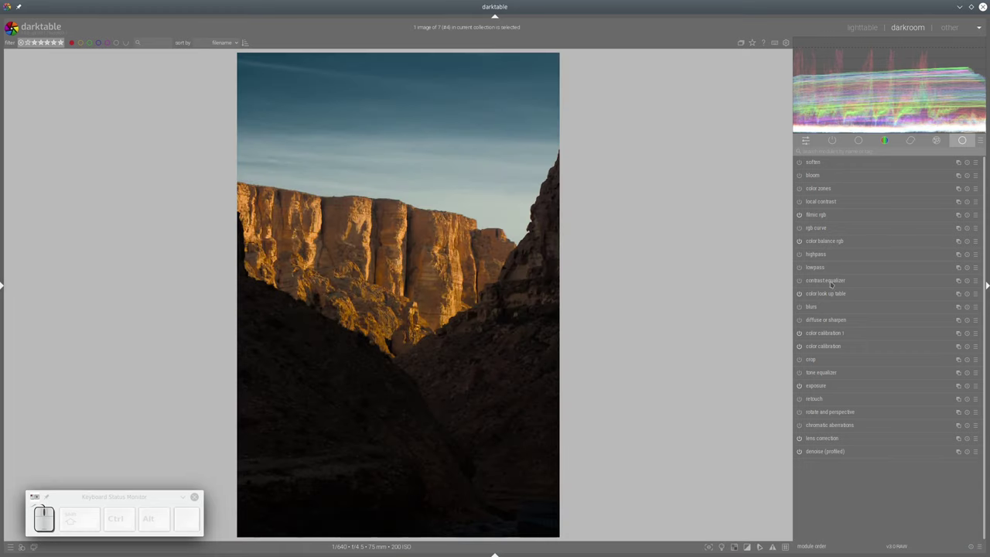
# In color balance rgb, add chroma to shadows and reduce chroma and saturation in the highlights
pyautogui.click(368, 242)
pyautogui.click(368, 242)
pyautogui.click(369, 243)
pyautogui.click(368, 243)
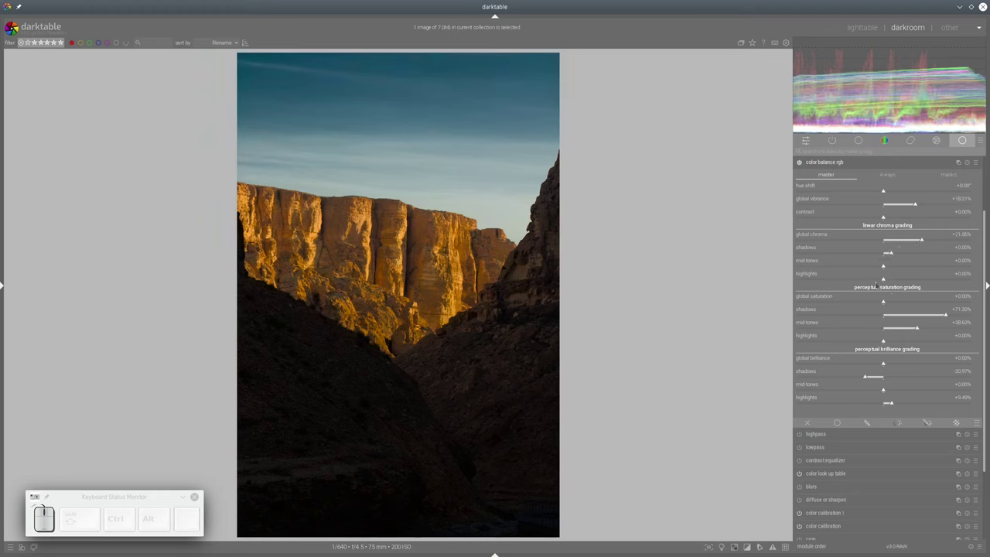
pyautogui.click(369, 242)
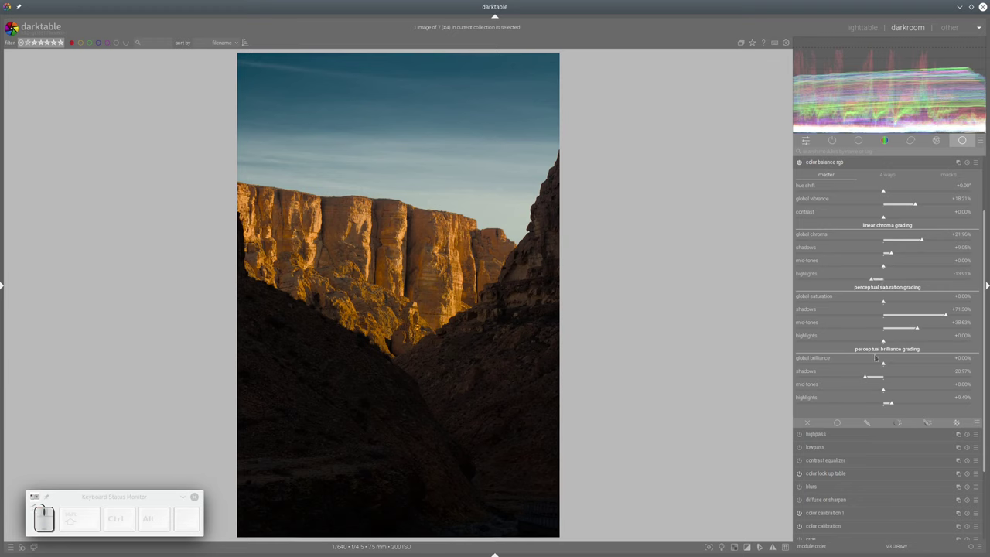
pyautogui.click(368, 242)
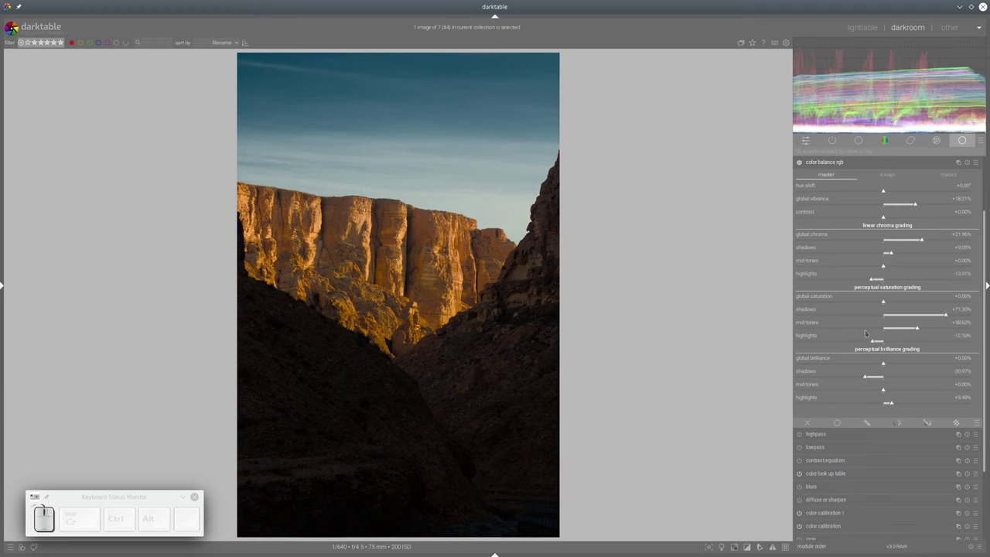
pyautogui.click(368, 242)
pyautogui.click(368, 243)
pyautogui.click(369, 242)
pyautogui.click(368, 242)
pyautogui.click(368, 242)
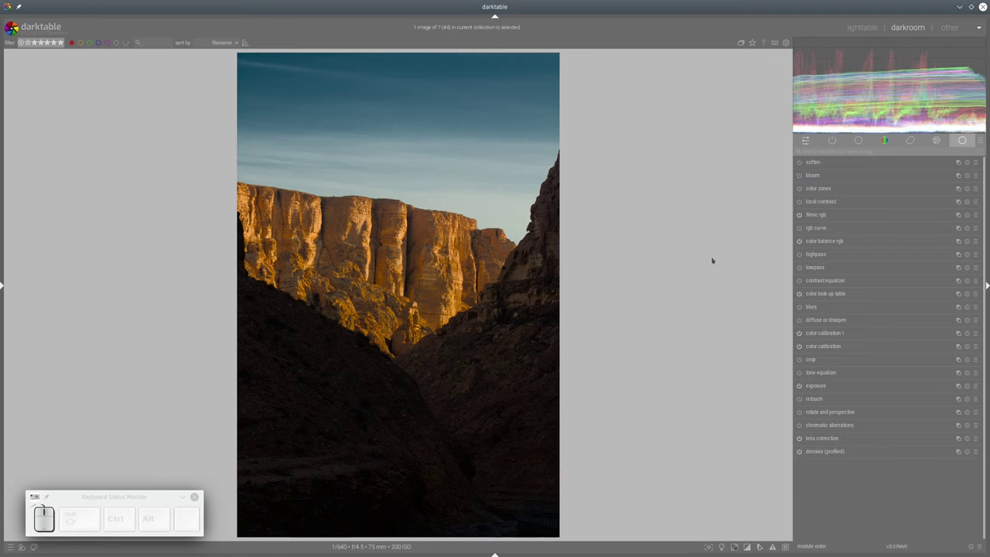
# Show the history panel and roll the canyon photo back to step 7, color calibration
pyautogui.press('ctrl+shift+l')
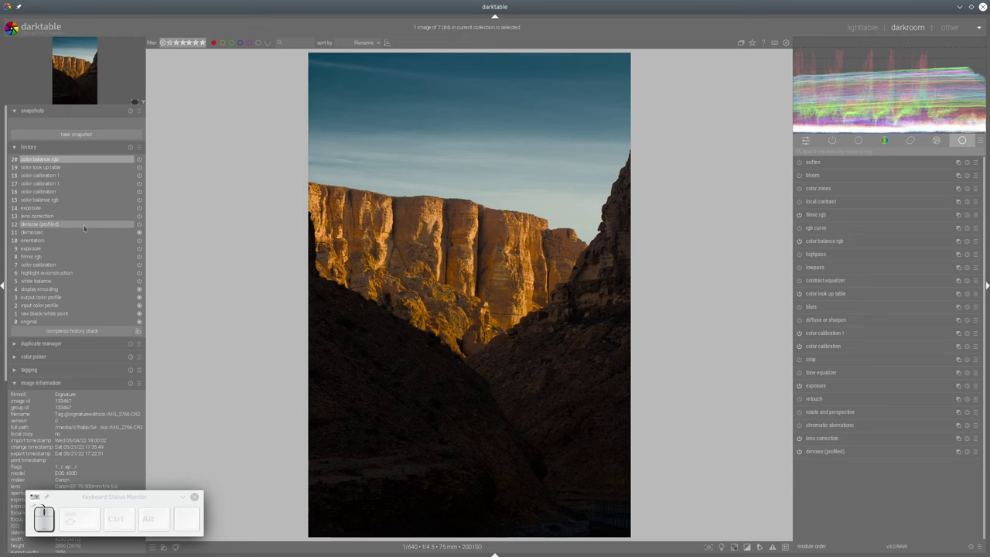
pyautogui.click(440, 242)
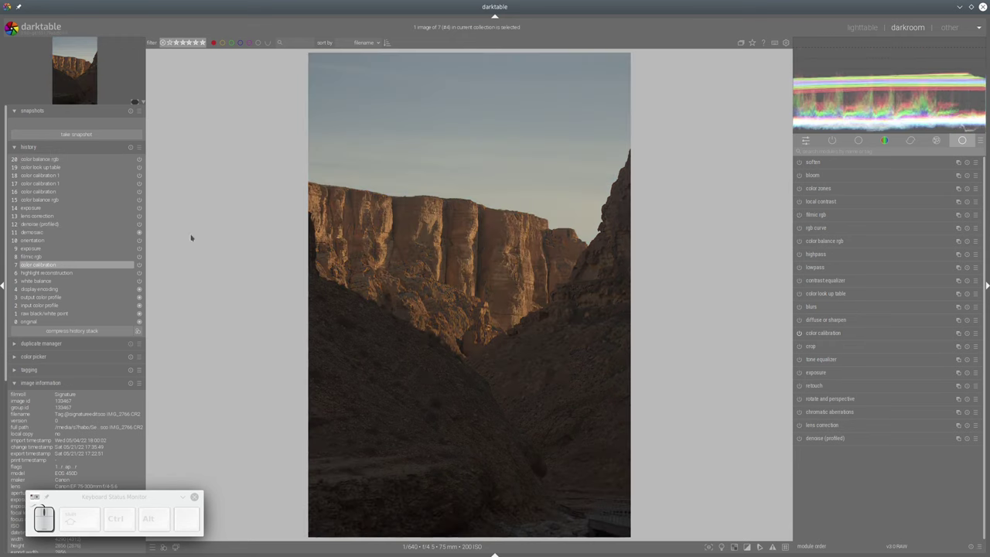
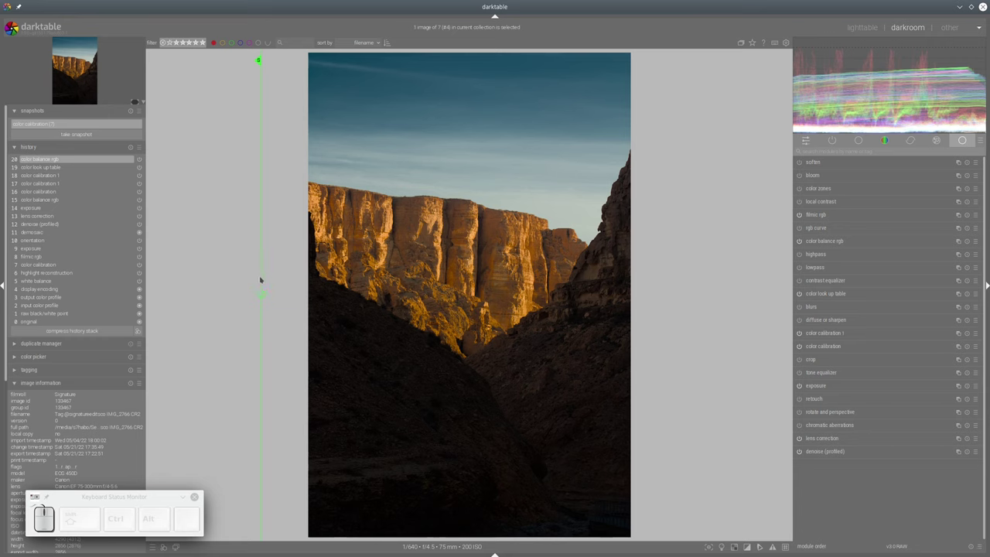
# Drag the snapshot split line rightward to move the before/after boundary
pyautogui.moveTo(439, 242); pyautogui.dragTo(440, 242)
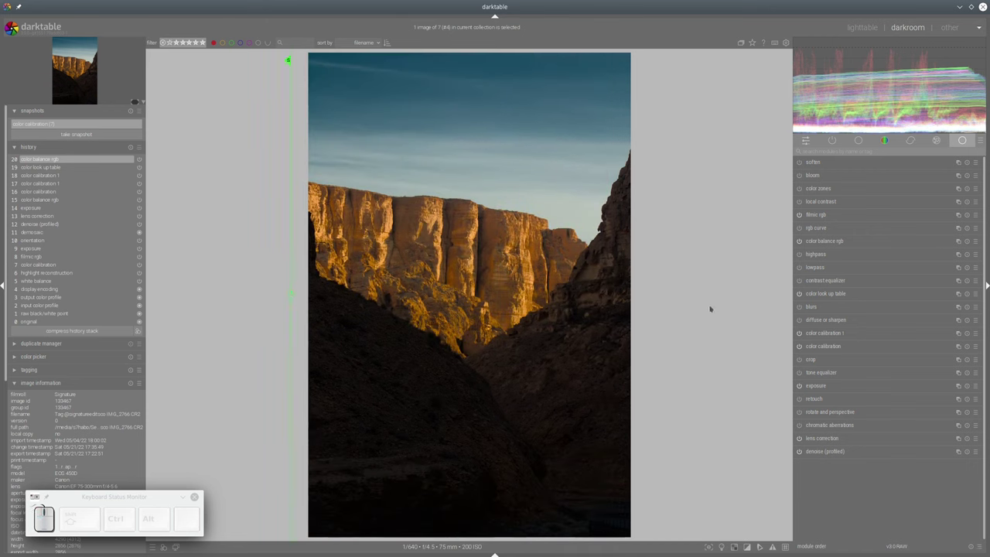